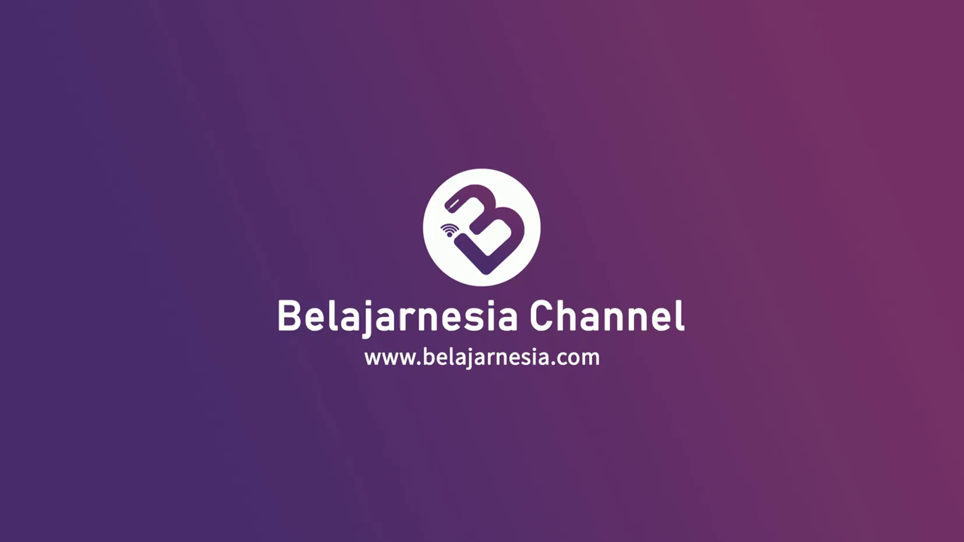
Set the page width to 30 cm so the banner becomes a 30 × 10 cm landscape sheet.
left_click_drag(457, 164, 209, 389)
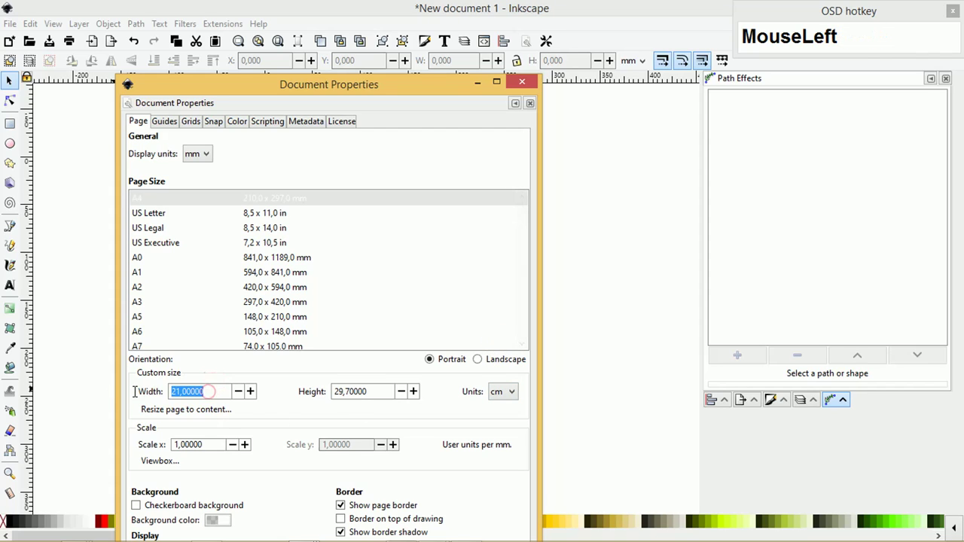
type("30")
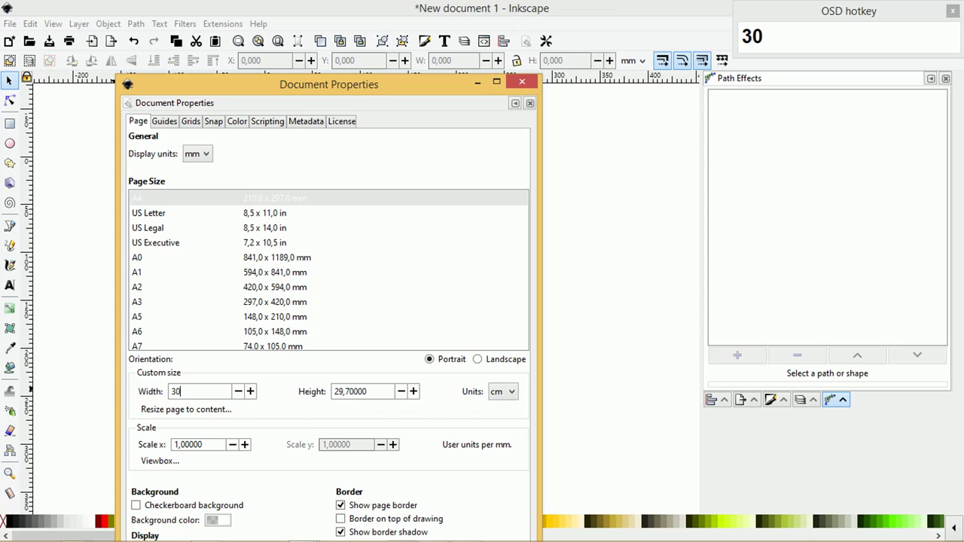
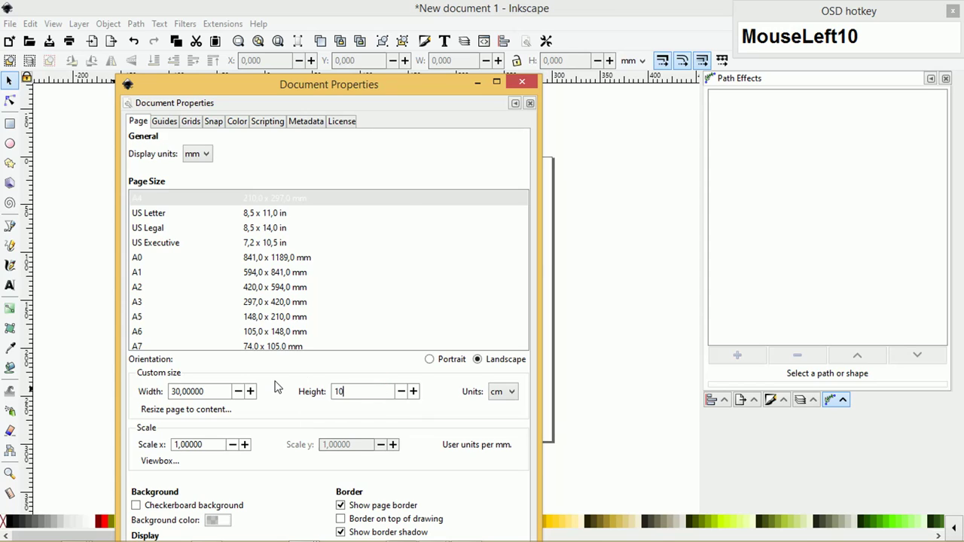
left_click_drag(202, 447, 491, 125)
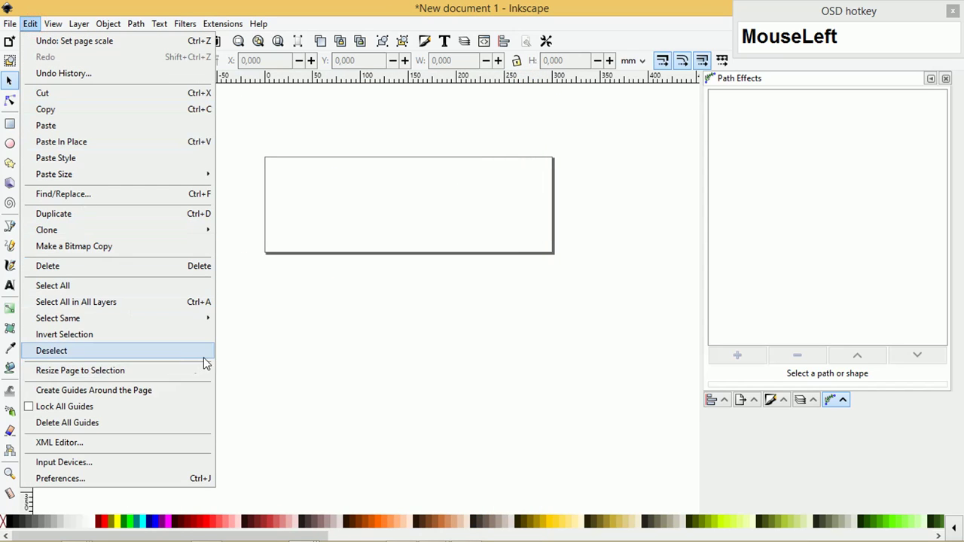
Review the Keyboard Shortcuts preferences, with the Corel DRAW X8 shortcut file selected.
left_click_drag(112, 482, 526, 31)
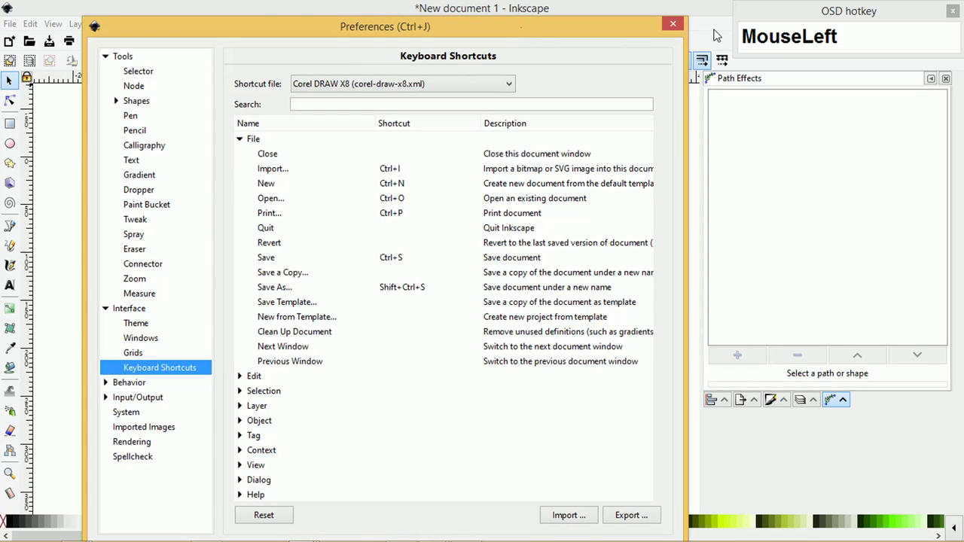
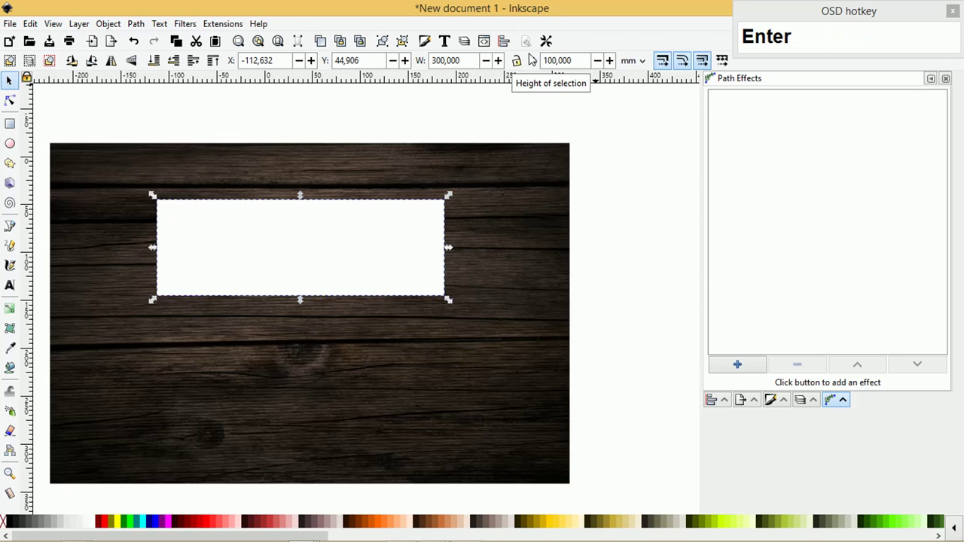
Place the 300 × 100 mm rectangle over the wood photo and zoom out to view the whole page.
left_click(402, 224)
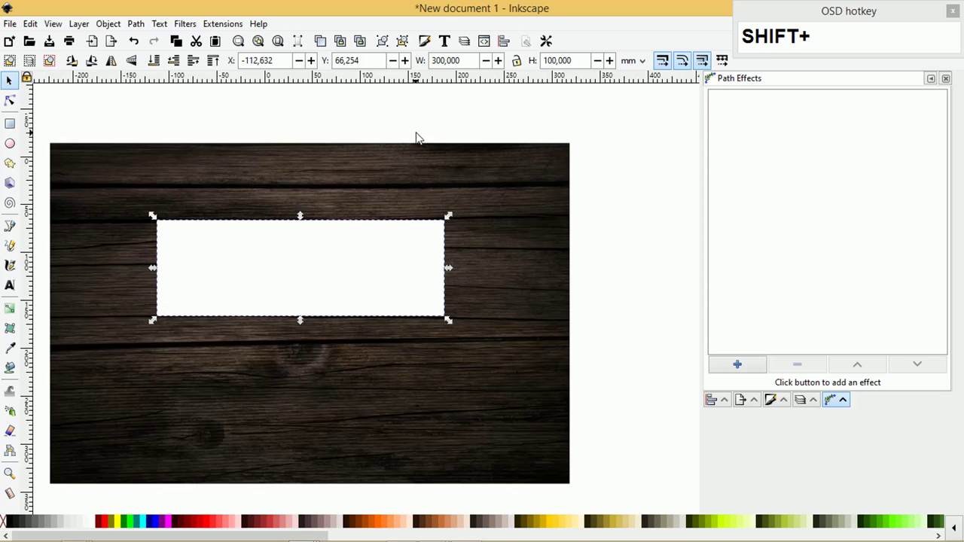
scroll("down", 3)
left_click_drag(397, 203, 307, 282)
left_click(464, 280)
scroll("up", 3)
left_click(471, 131)
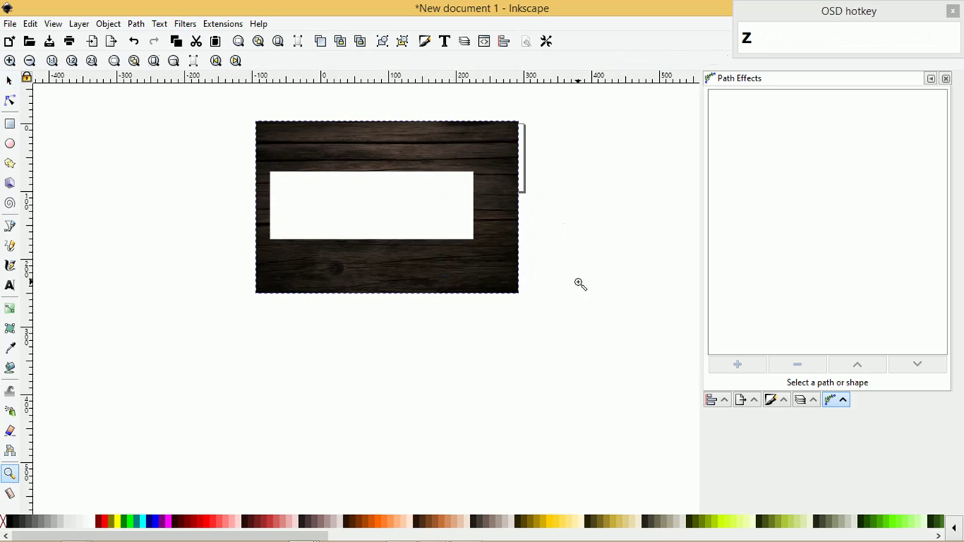
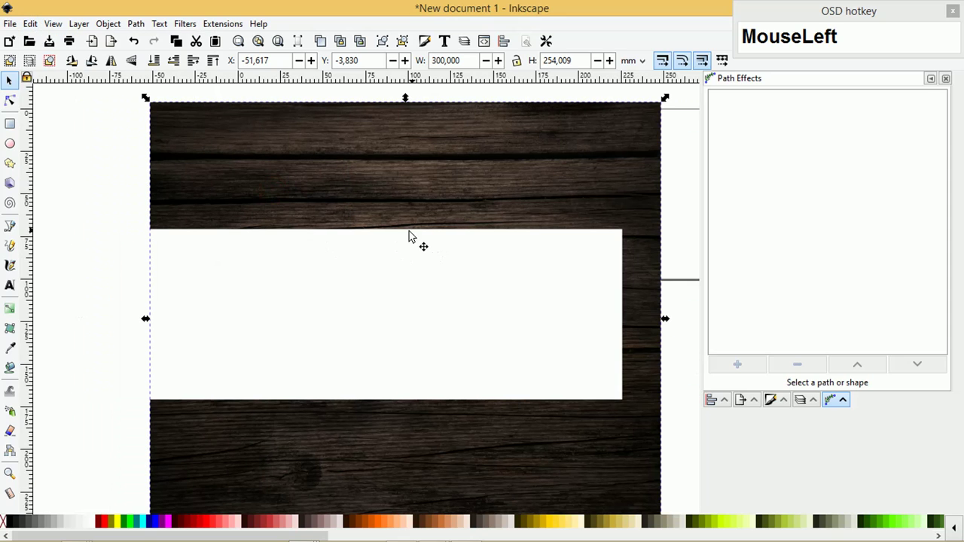
Select the rectangle and wood photo together and align the photo to the rectangle.
scroll("down", 3)
left_click(616, 295)
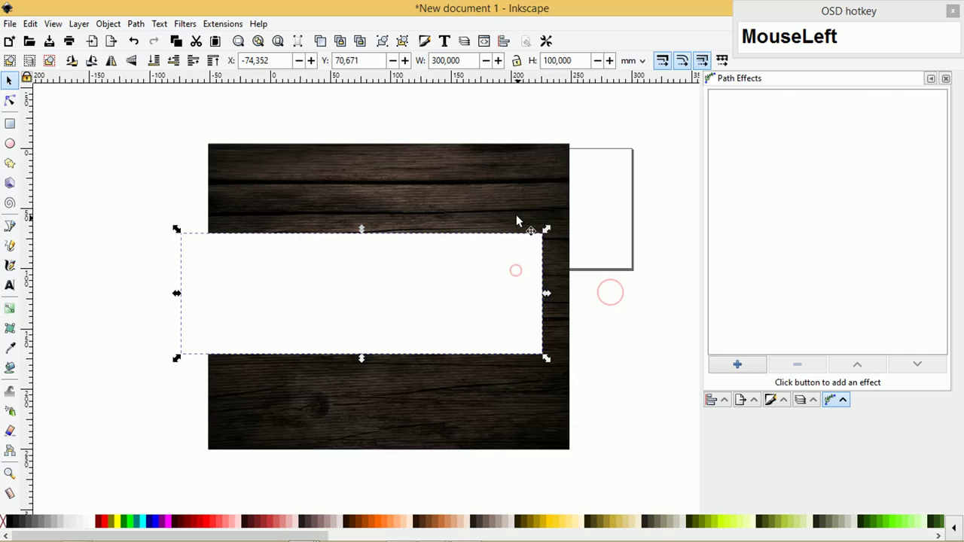
left_click(511, 282)
key("shift+c")
left_click(601, 315)
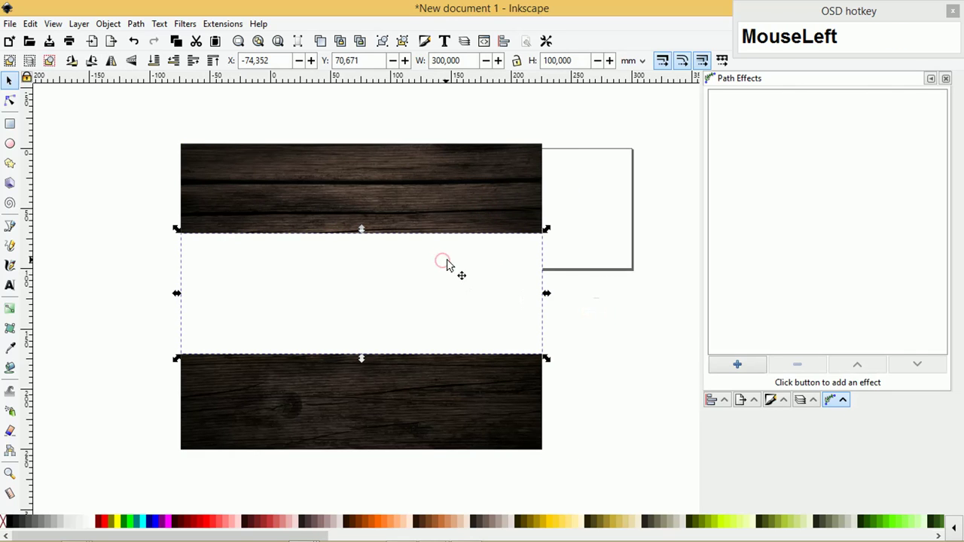
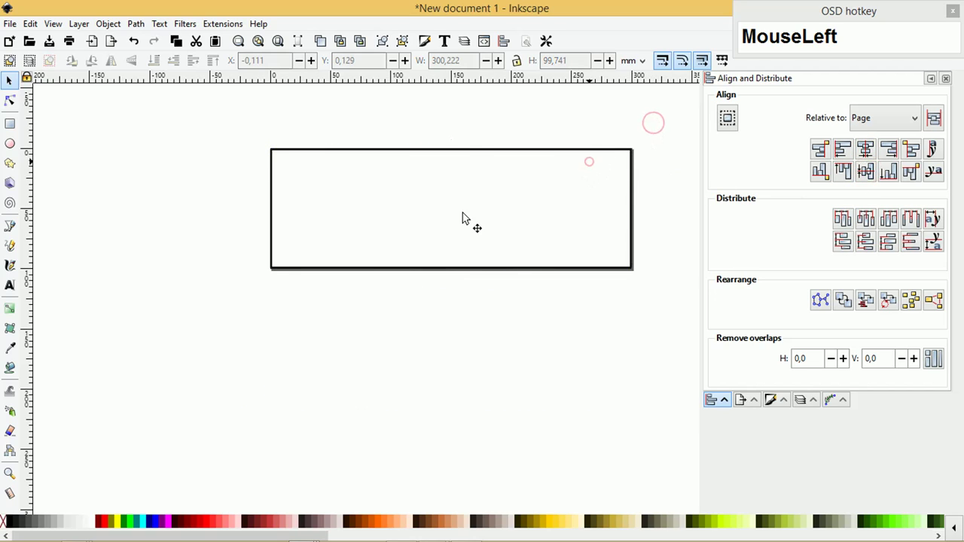
Select the black banner-sized shape and restore it to its place over the wood photo.
right_click(5, 527)
left_click(34, 459)
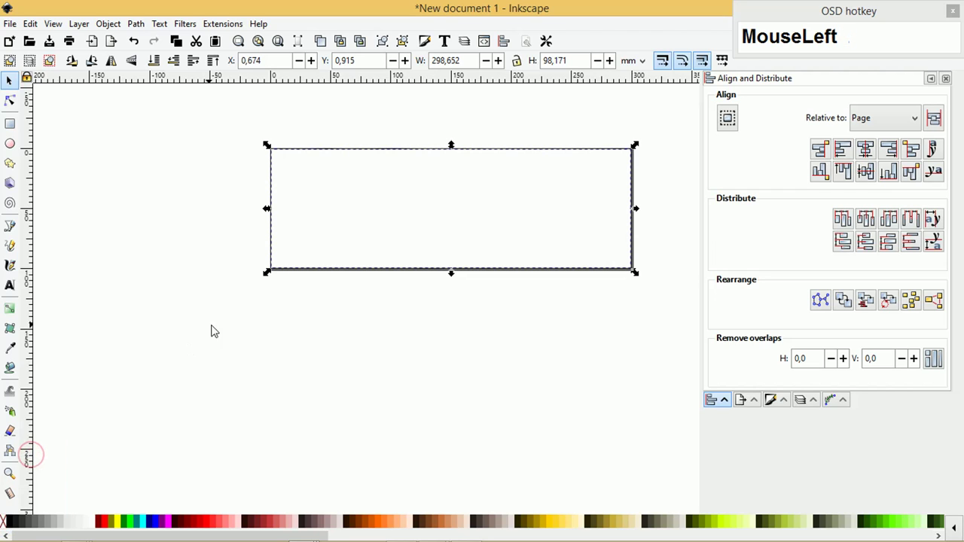
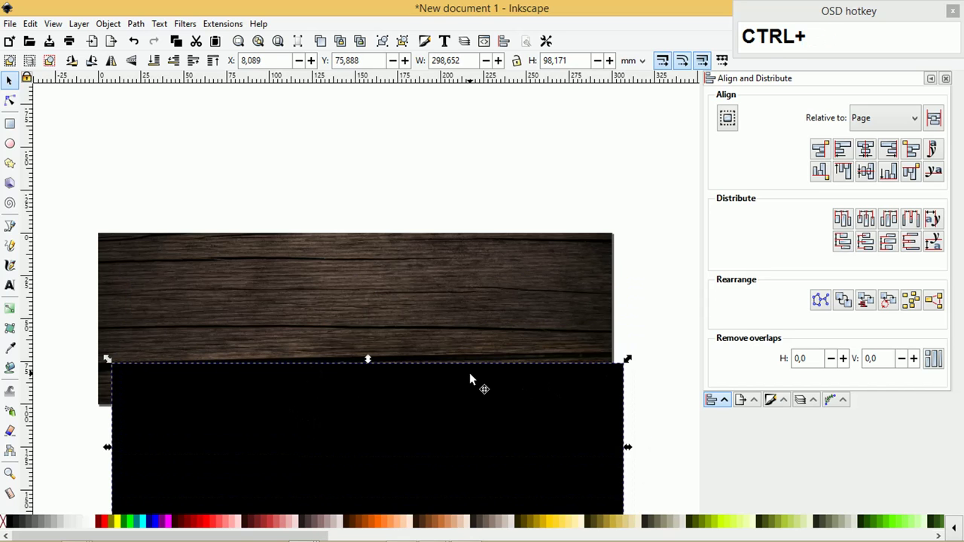
key("ctrl+z")
key("ctrl+z")
left_click(407, 165)
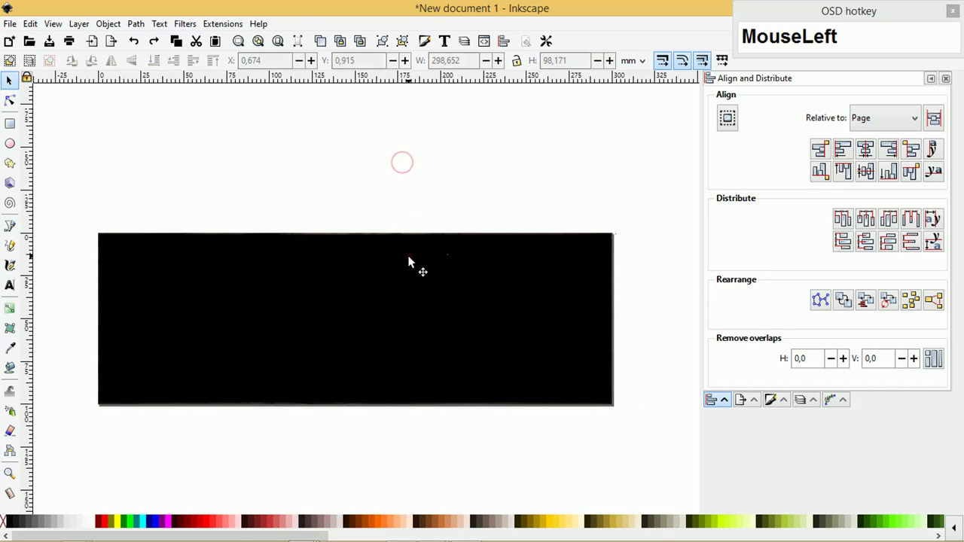
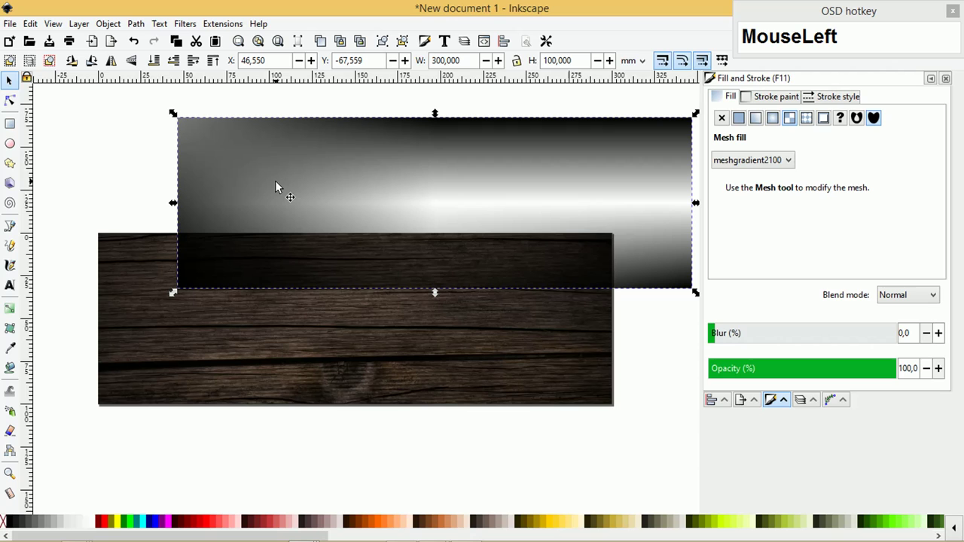
Add the wood background to the selection with the mesh-gradient overlay for masking.
left_click(136, 252)
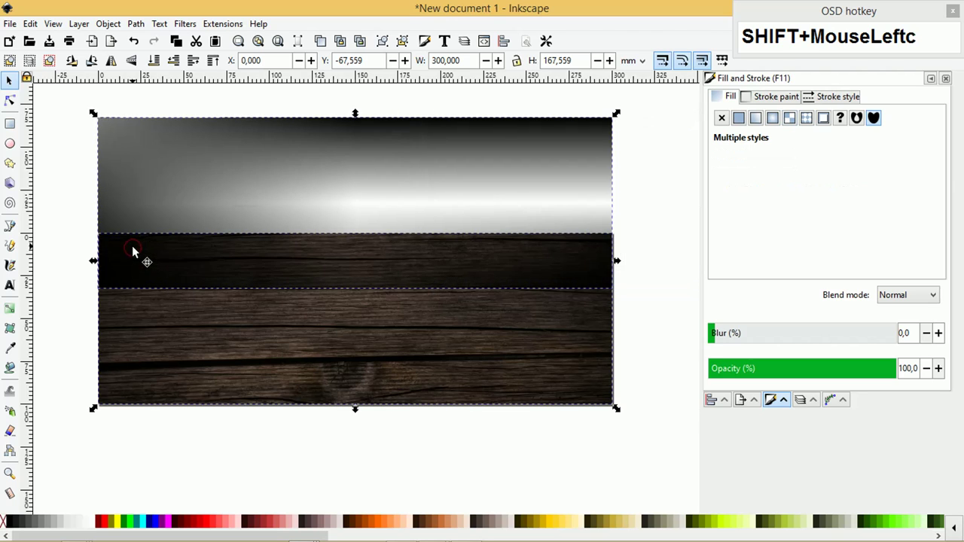
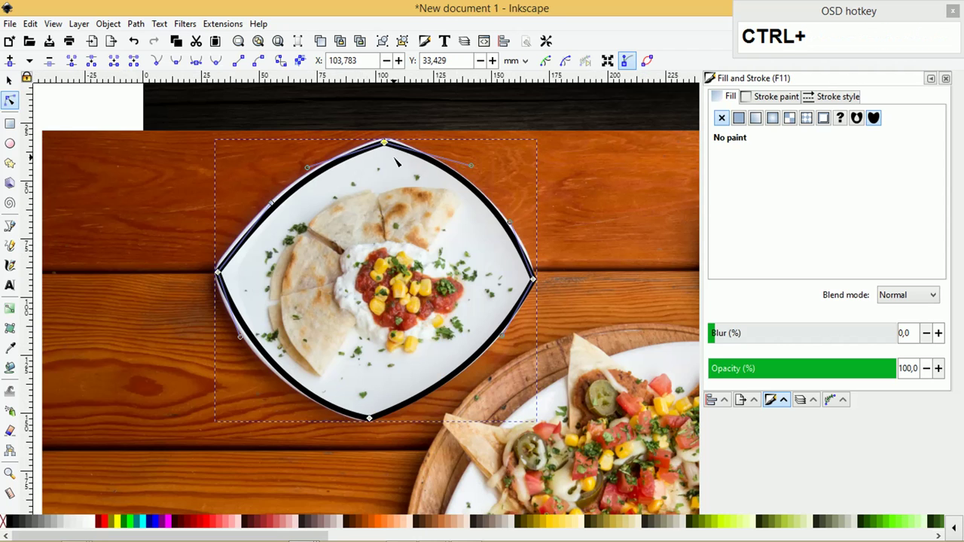
Clip the food photo to the plate outline and select the cut-out plate image.
scroll("down", 3)
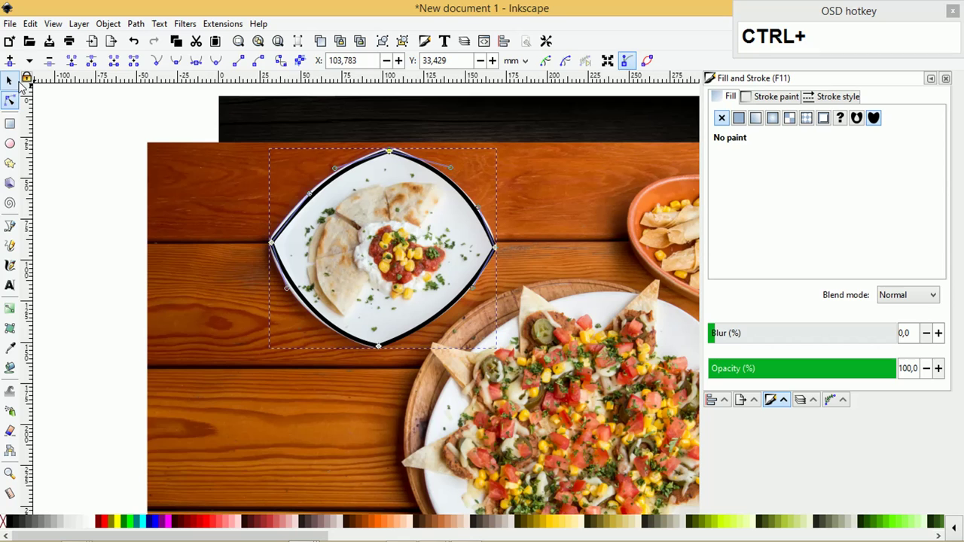
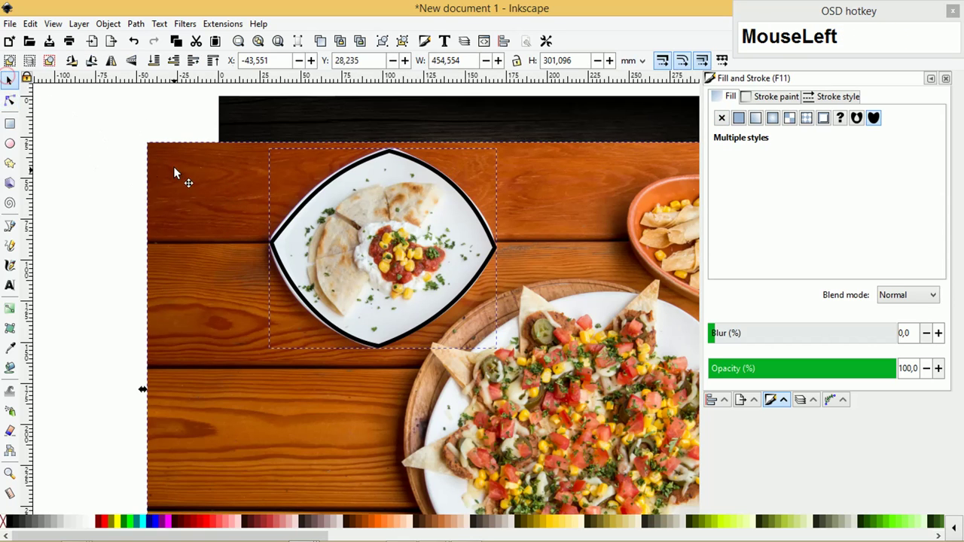
scroll("down", 3)
right_click(203, 236)
left_click(255, 433)
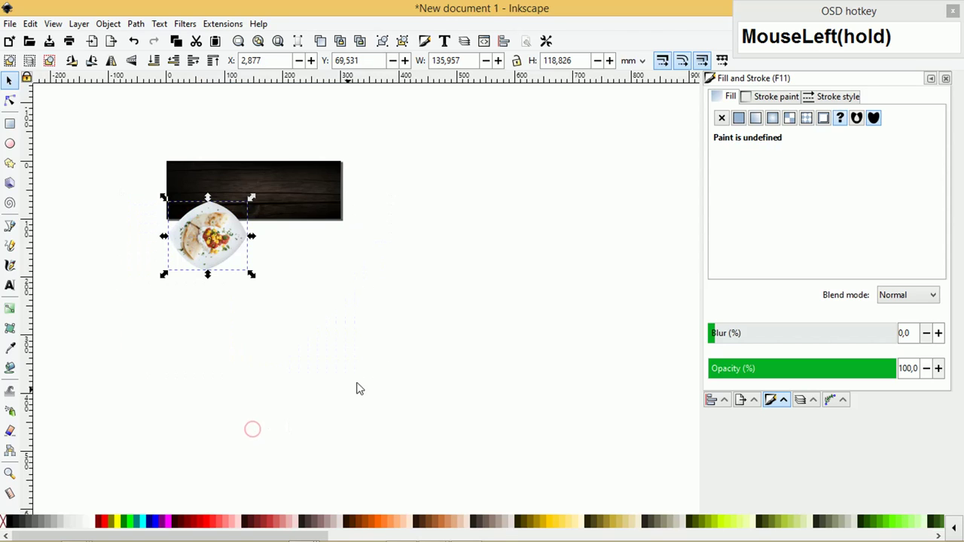
left_click(213, 239)
scroll("up", 3)
left_click(291, 166)
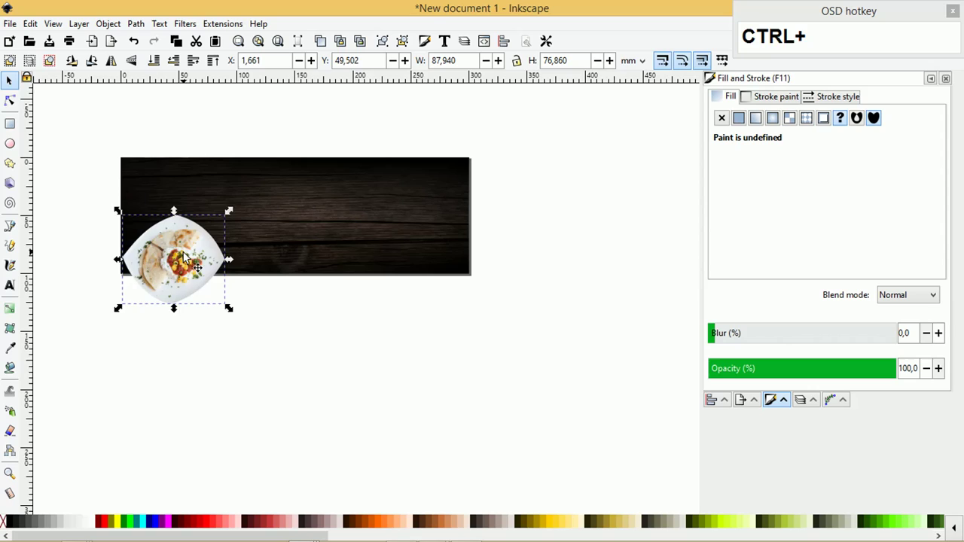
Duplicate the cut-out plate, move the copy right, and delete the large food photo.
left_click(189, 258)
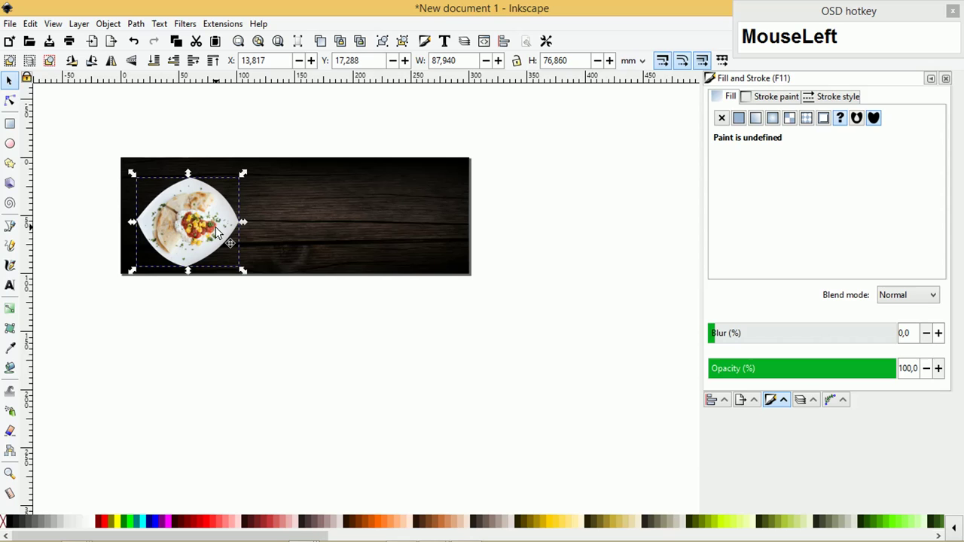
key("ctrl+d")
left_click_drag(201, 212, 358, 214)
right_click(357, 214)
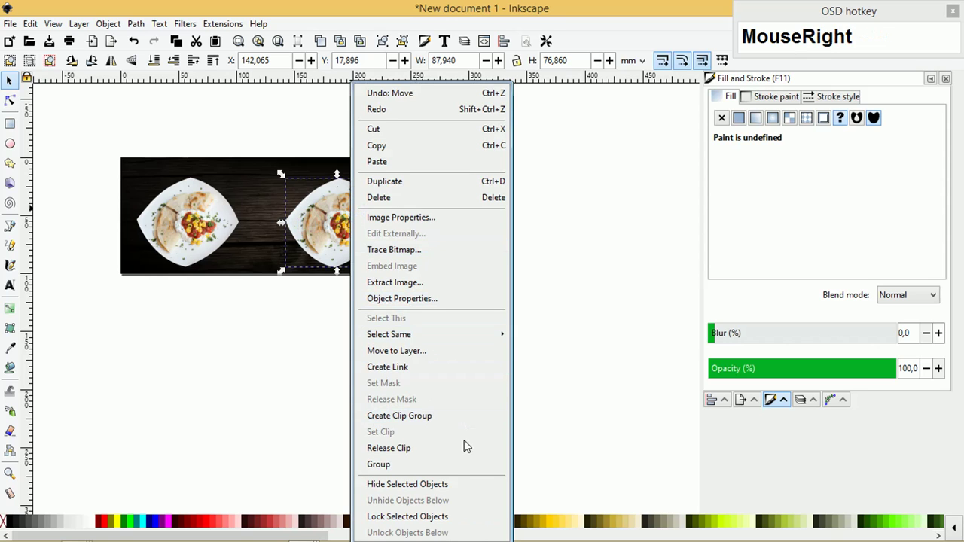
left_click(469, 445)
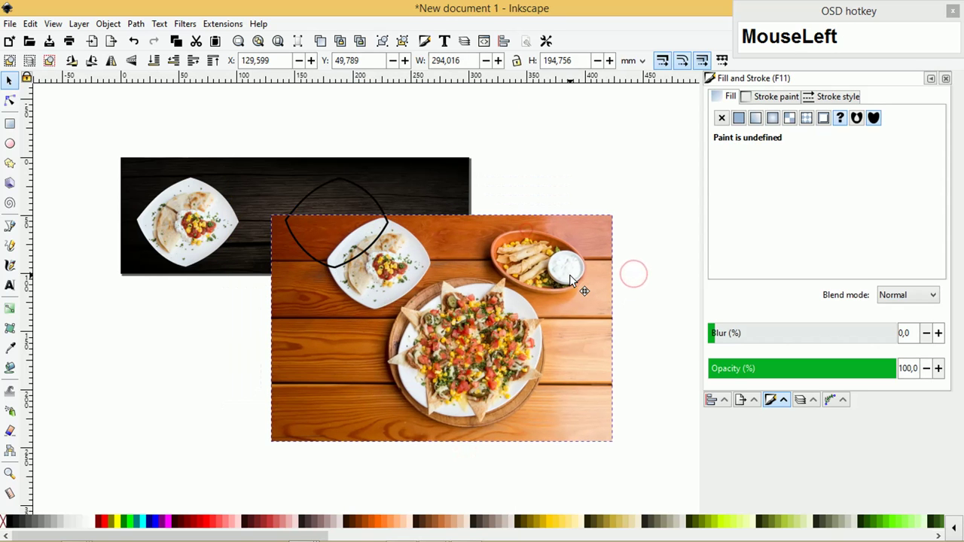
key("Delete")
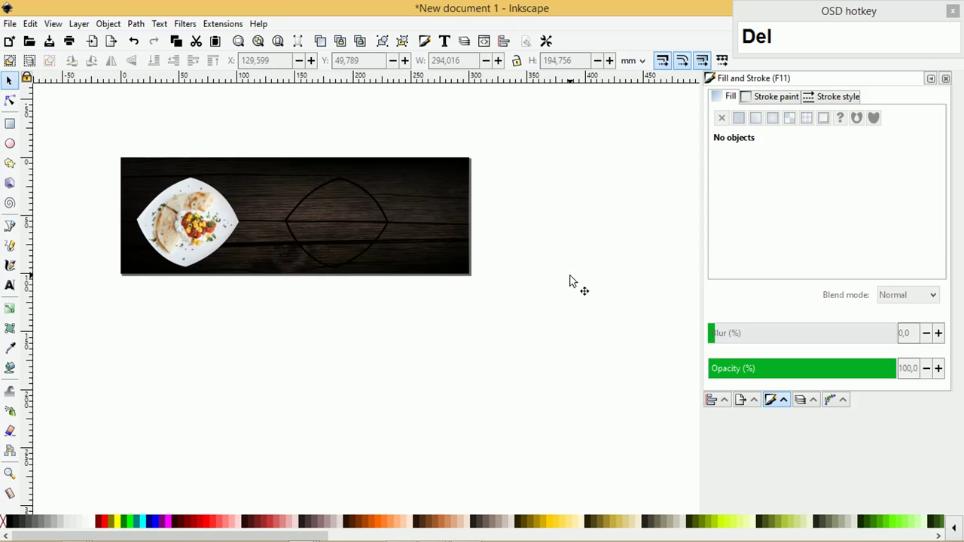
Mask the plate photo with the blurred lens shape and enlarge it slightly.
left_click_drag(392, 219, 235, 237)
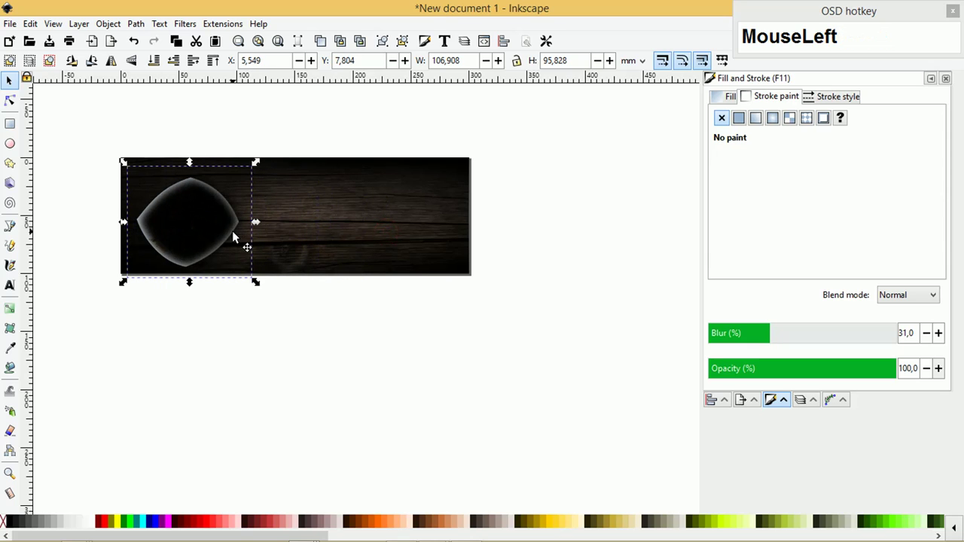
key("ctrl+Page_Down")
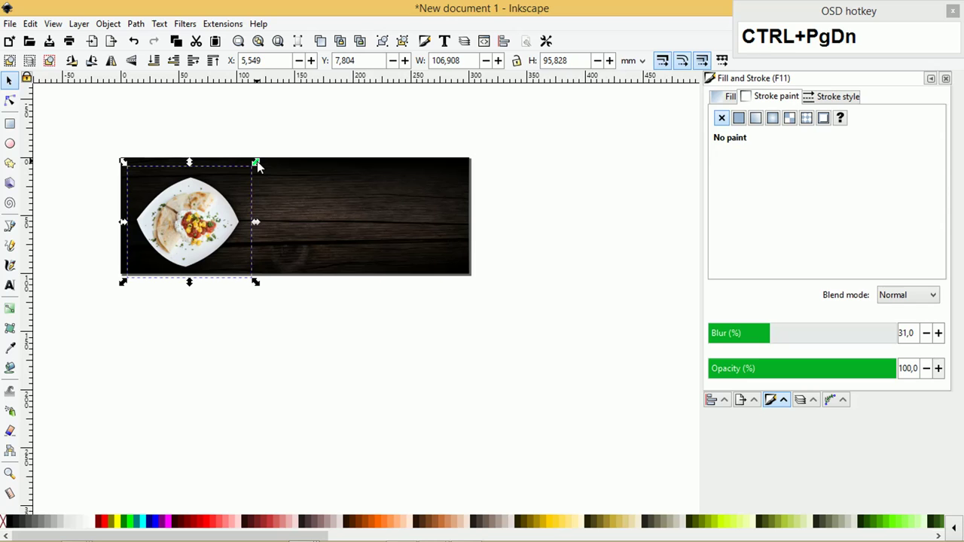
left_click_drag(271, 158, 265, 161)
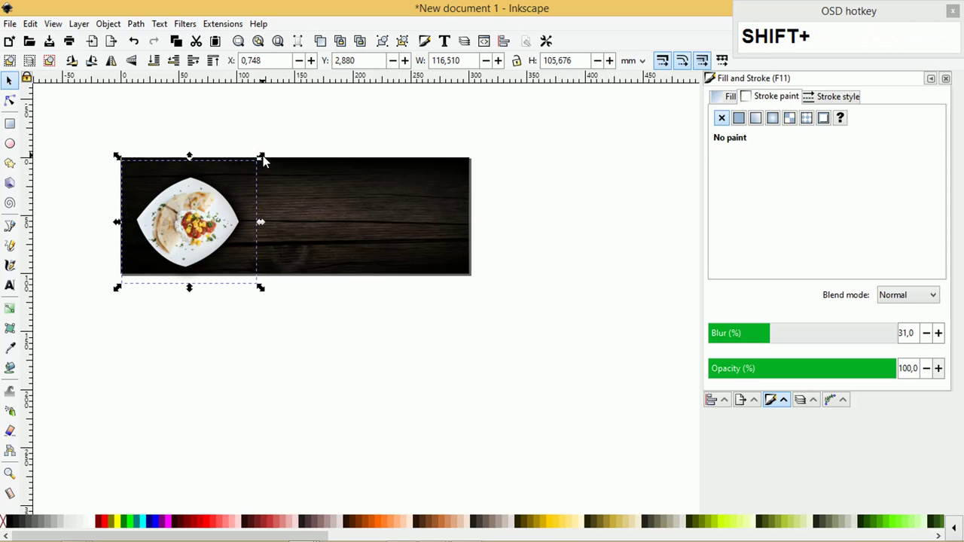
scroll("up", 3)
scroll("down", 3)
left_click_drag(393, 127, 393, 125)
key("shift+Up")
key("shift+Up")
key("shift+Up")
key("shift+Up")
key("shift+Up")
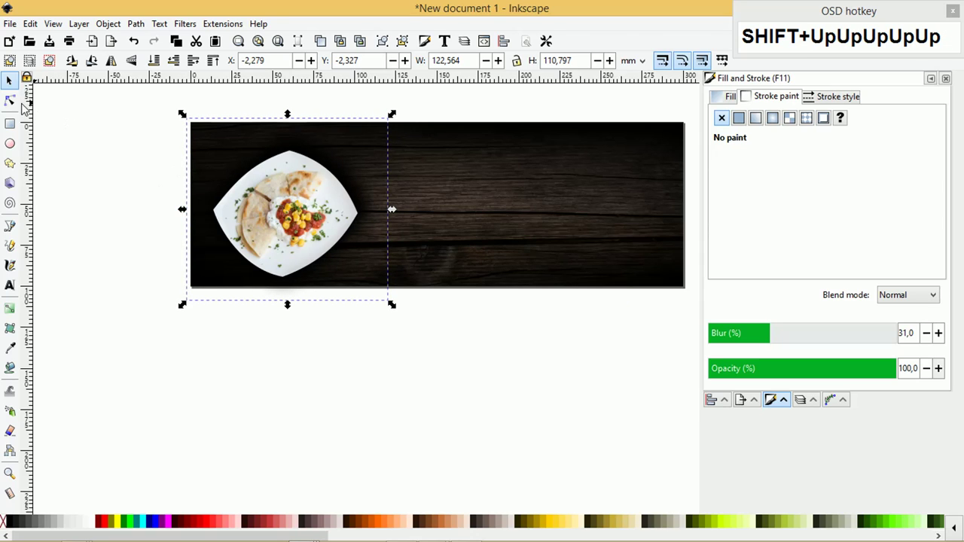
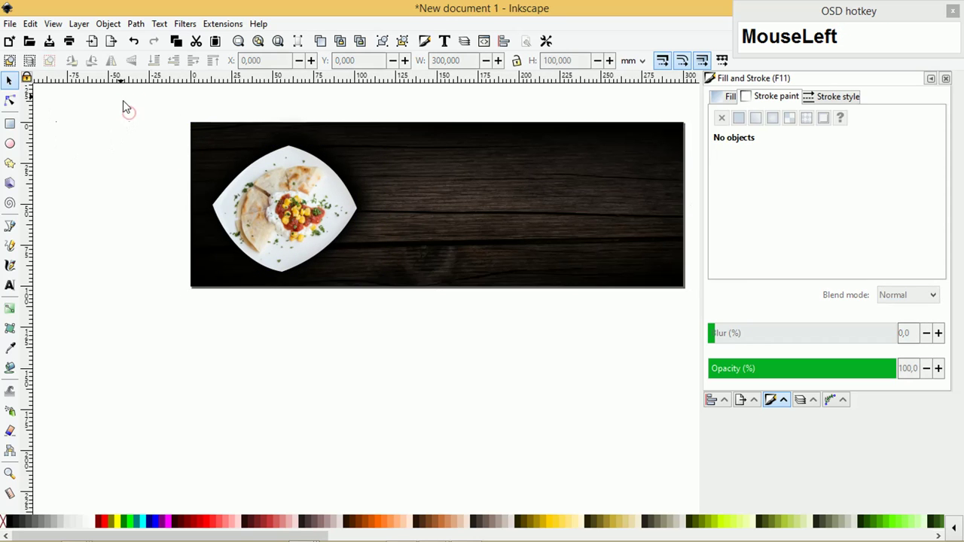
Nudge the masked plate into place on the wood background.
left_click_drag(435, 323, 403, 293)
left_click(389, 285)
key("ctrl+z")
left_click_drag(439, 343, 412, 350)
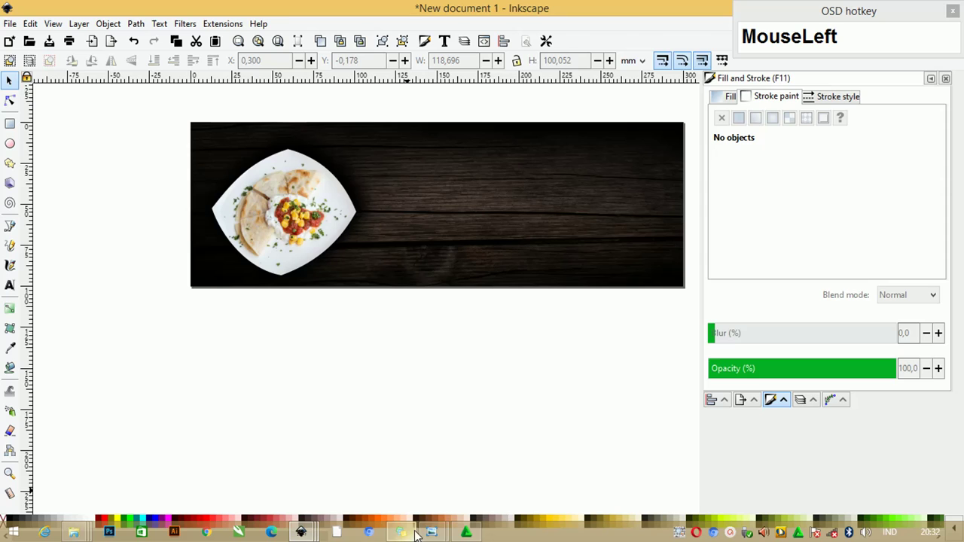
Switch to Notepad and grab the TEMPLATE and BANNER MAKANAN headline lines.
key("Tab")
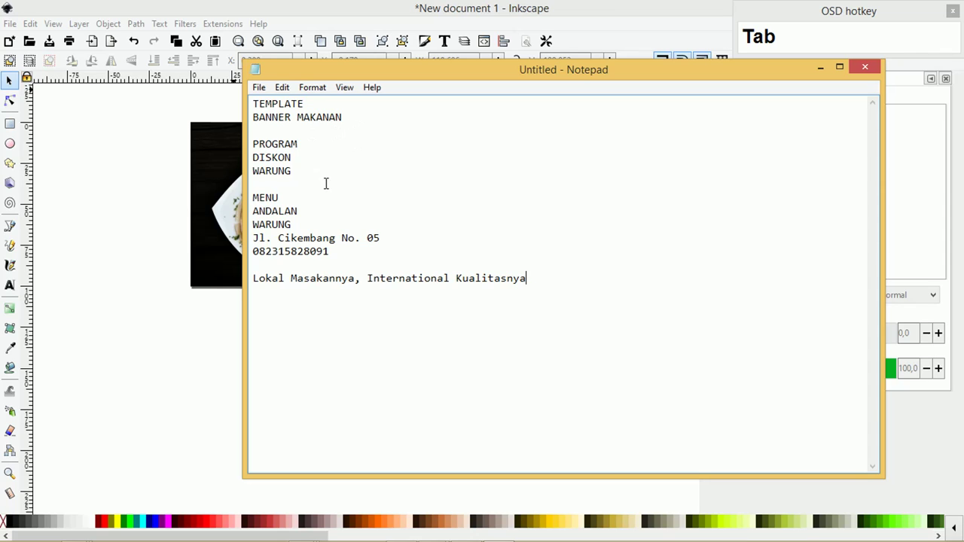
left_click_drag(364, 107, 226, 94)
key("ctrl+x")
Add the headline text on the banner and set it in the Anton heavy condensed typeface.
left_click(165, 127)
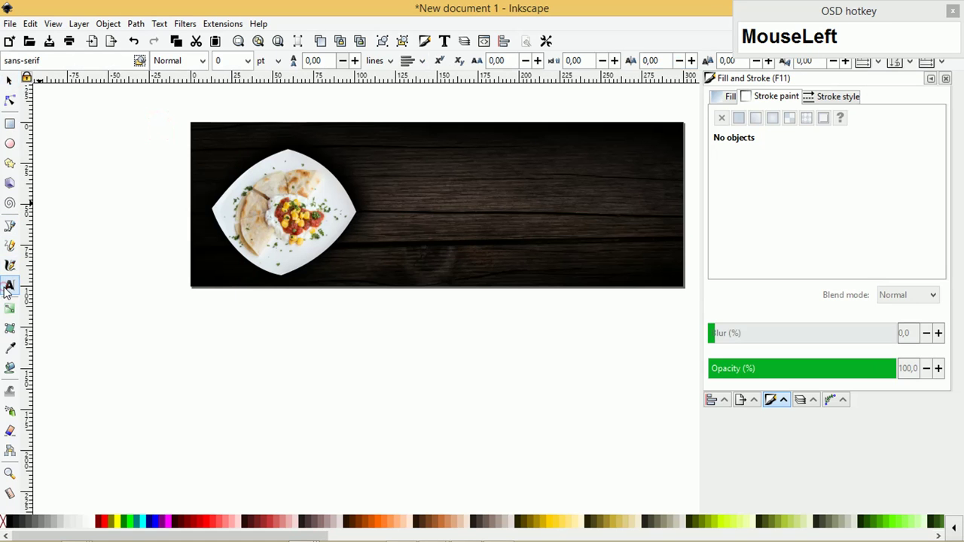
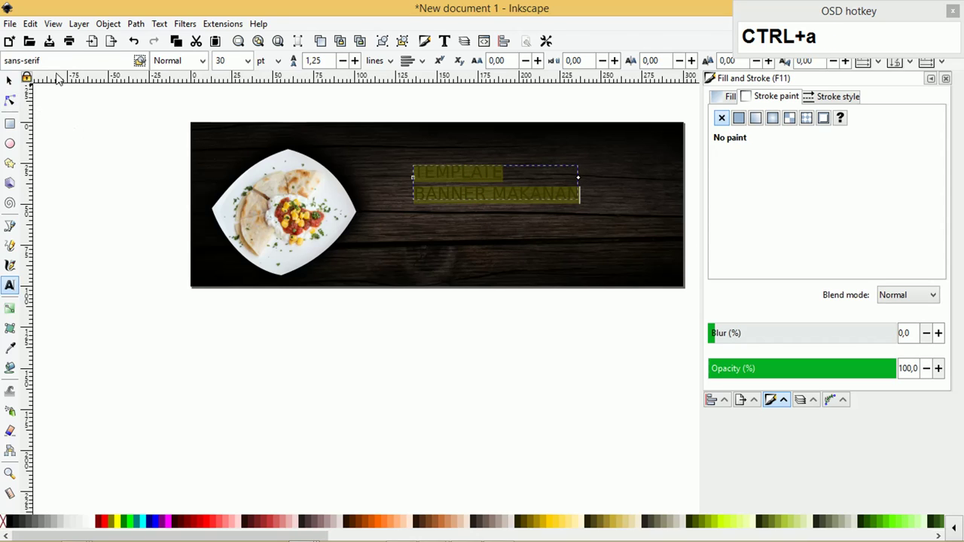
left_click(104, 59)
type("aant")
left_click(34, 78)
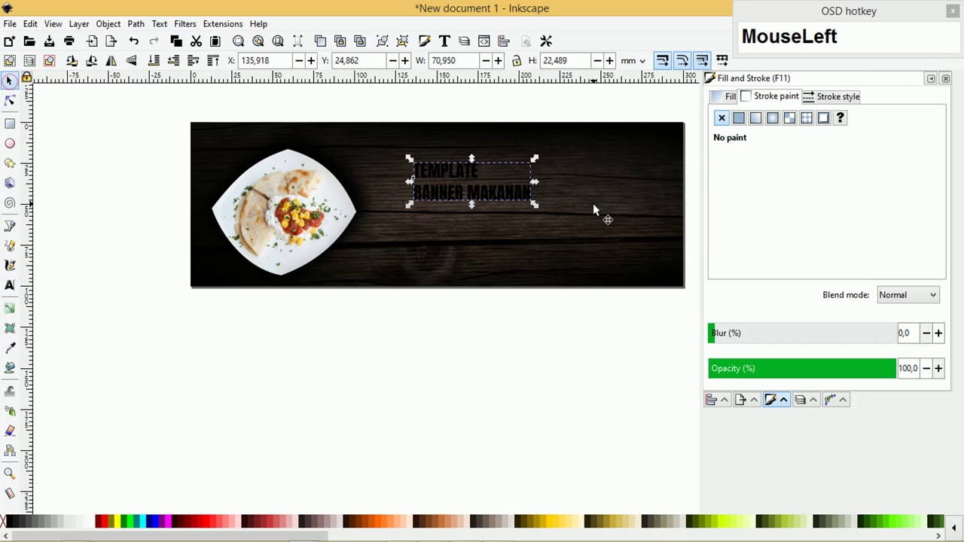
Duplicate the yellow headline as a white copy, send it behind and nudge it slightly sideways.
left_click(538, 162)
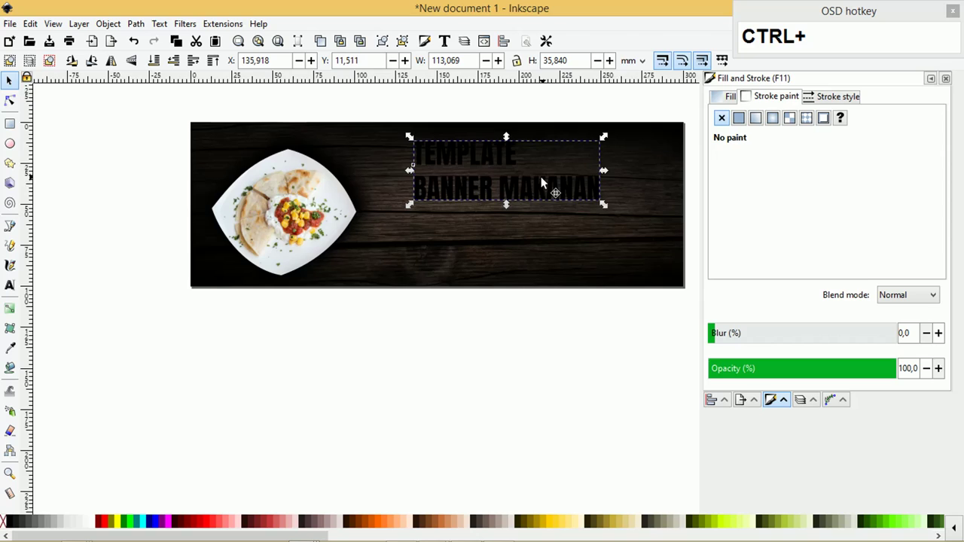
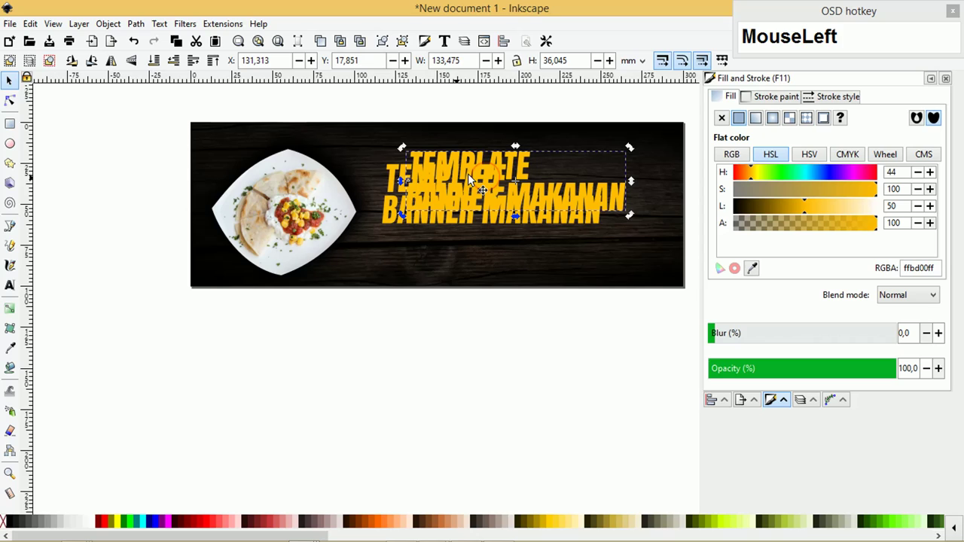
key("ctrl+z")
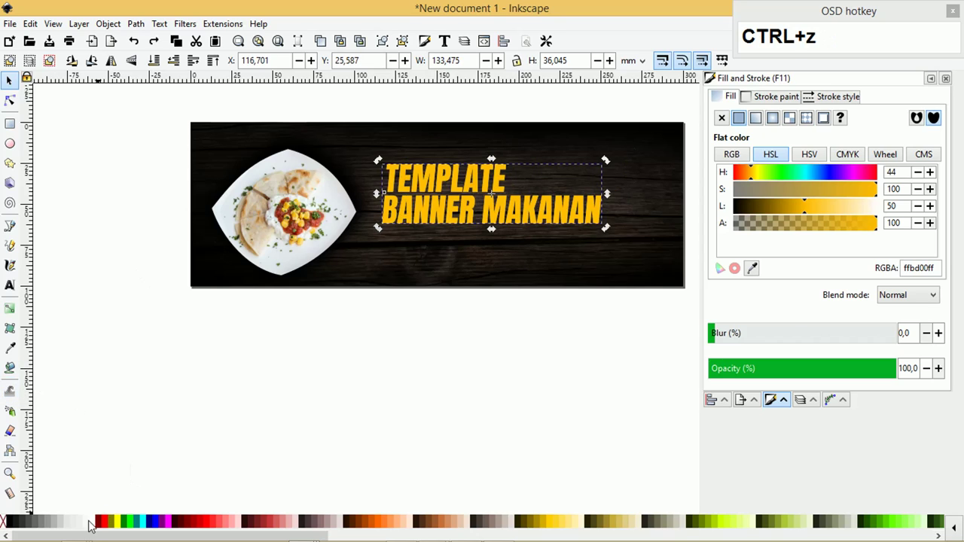
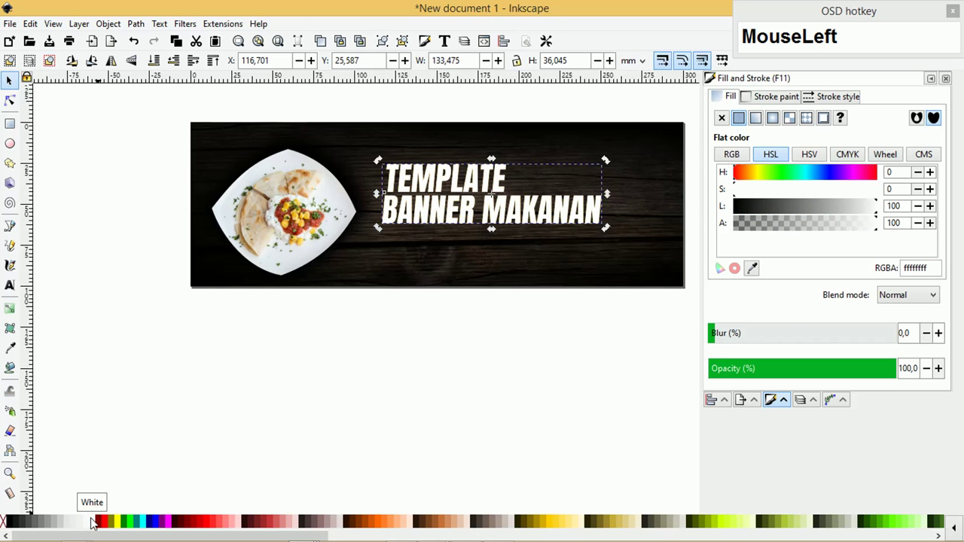
key("Right")
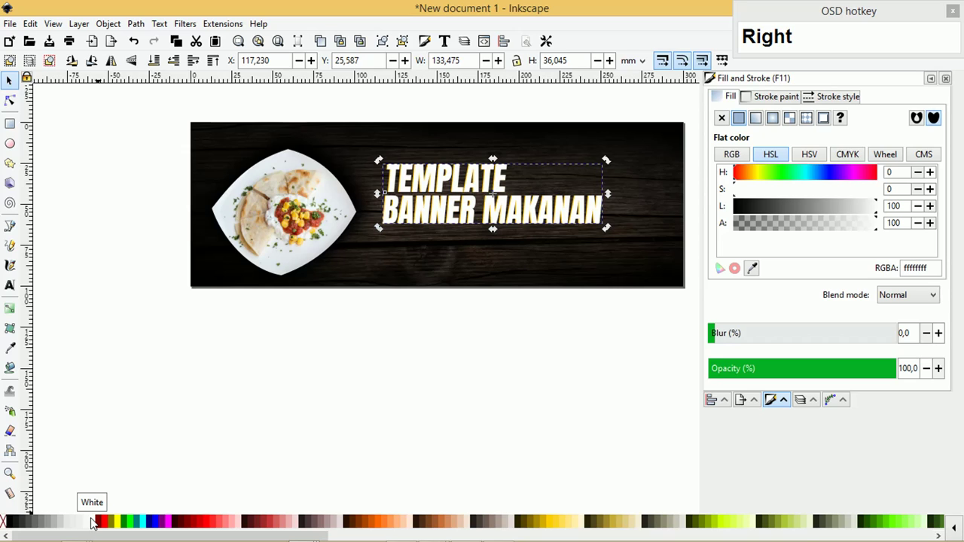
key("ctrl+Page_Down")
key("Right")
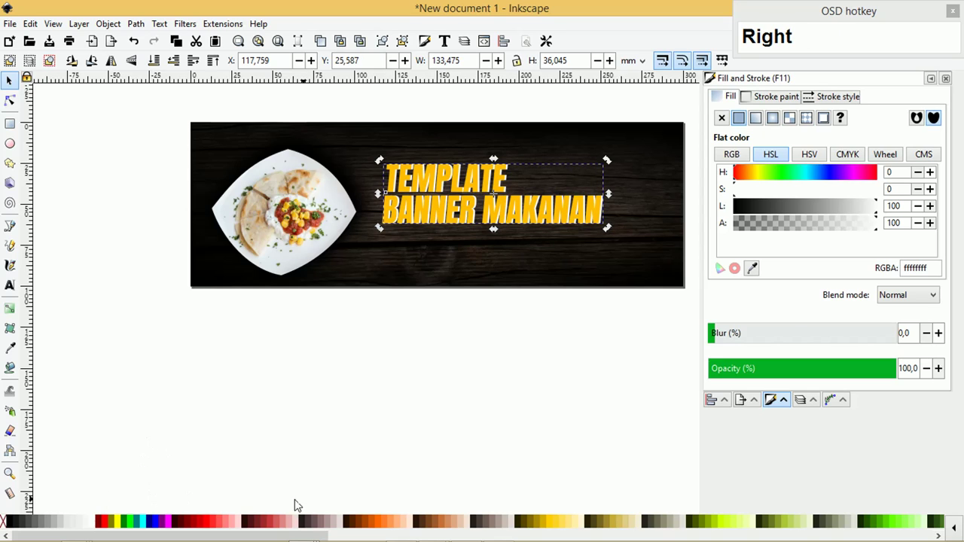
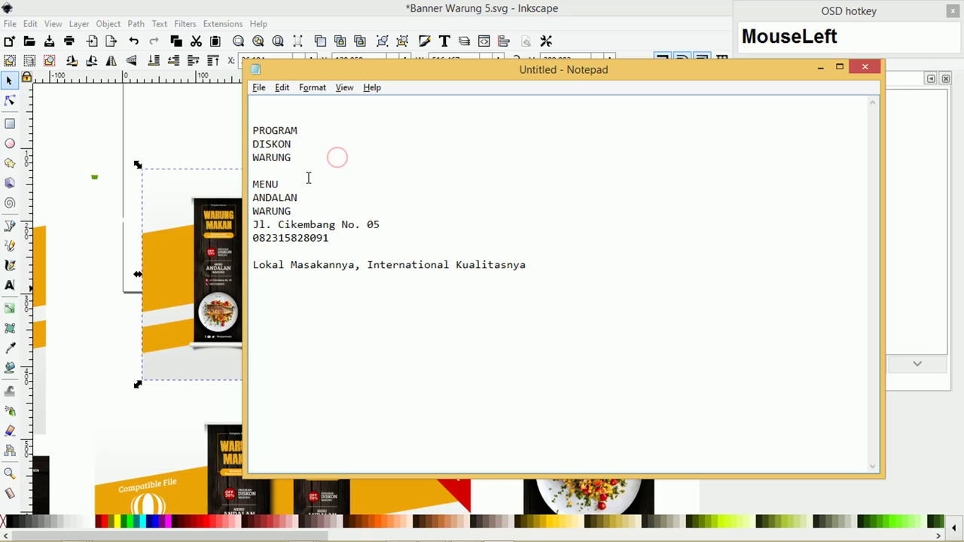
Select and copy the PROGRAM / DISKON / WARUNG lines in the Notepad notes.
key("ctrl+c")
left_click(180, 143)
key("Tab")
key("Tab")
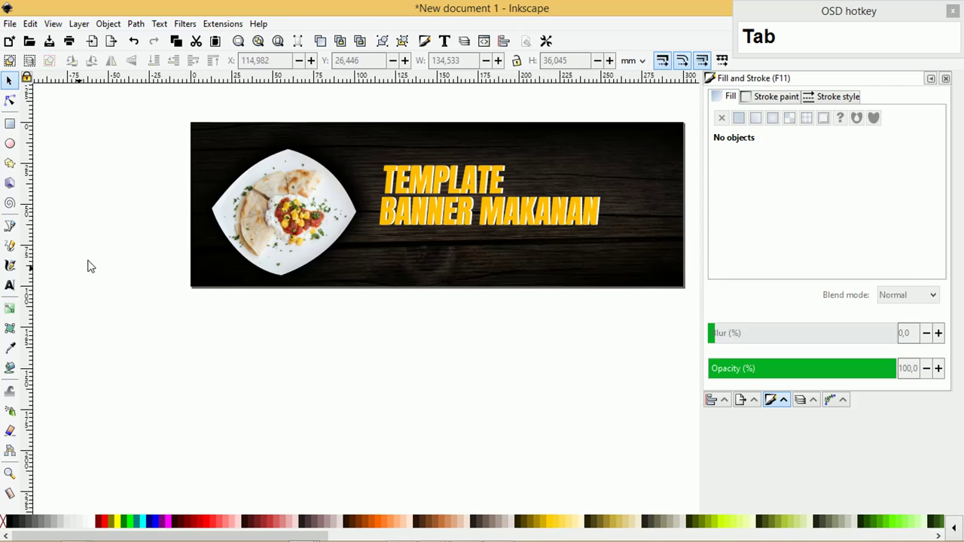
Paste PROGRAM DISKON WARUNG as white text, shrink it and place it under the headline.
left_click(12, 286)
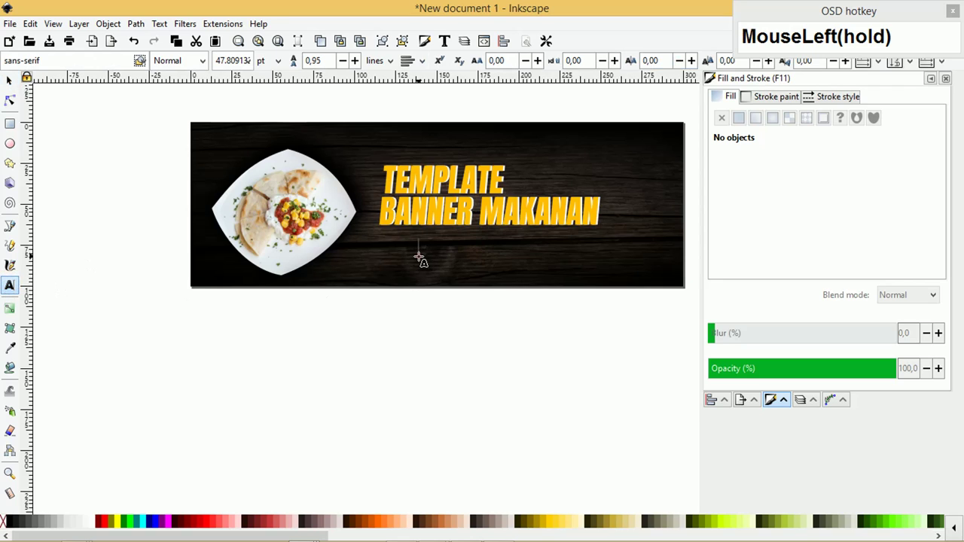
key("ctrl+v")
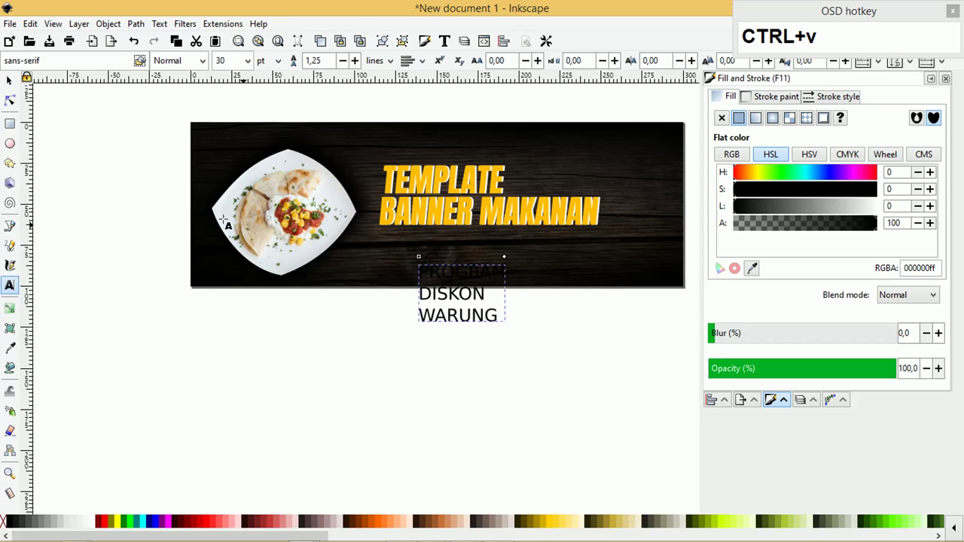
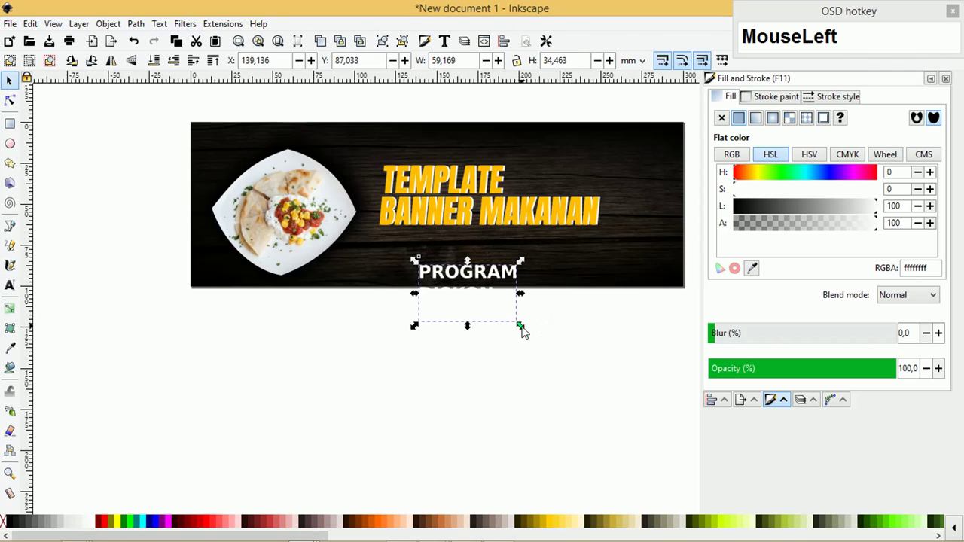
left_click(457, 272)
scroll("up", 3)
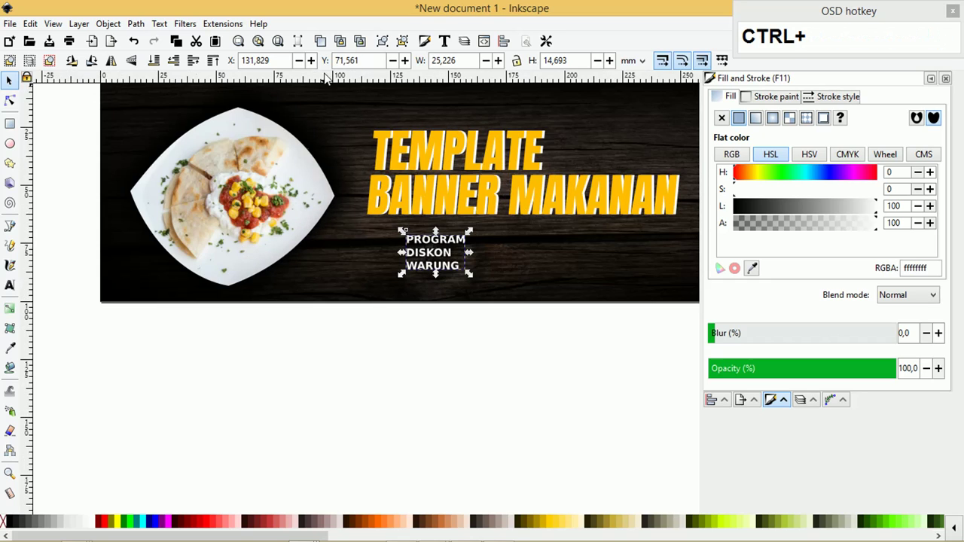
left_click(9, 287)
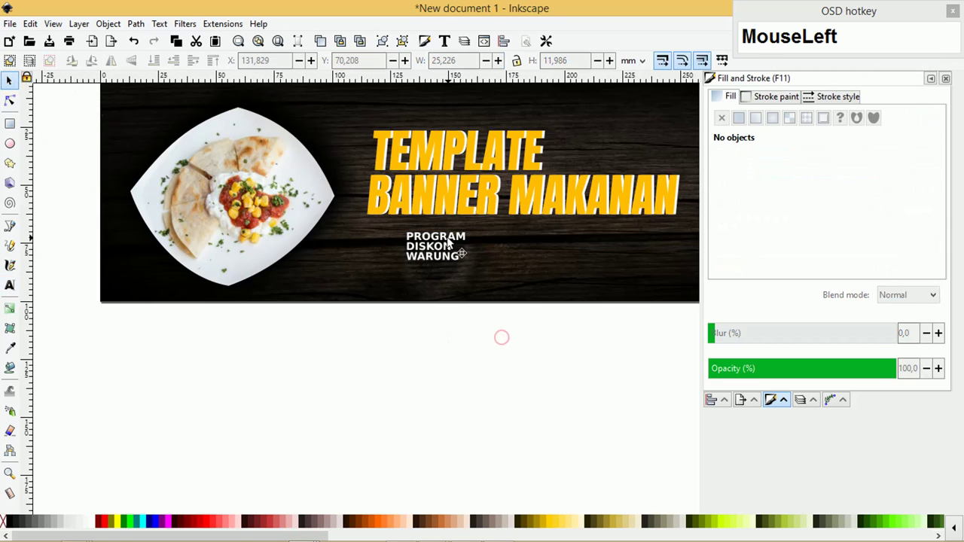
scroll("up", 3)
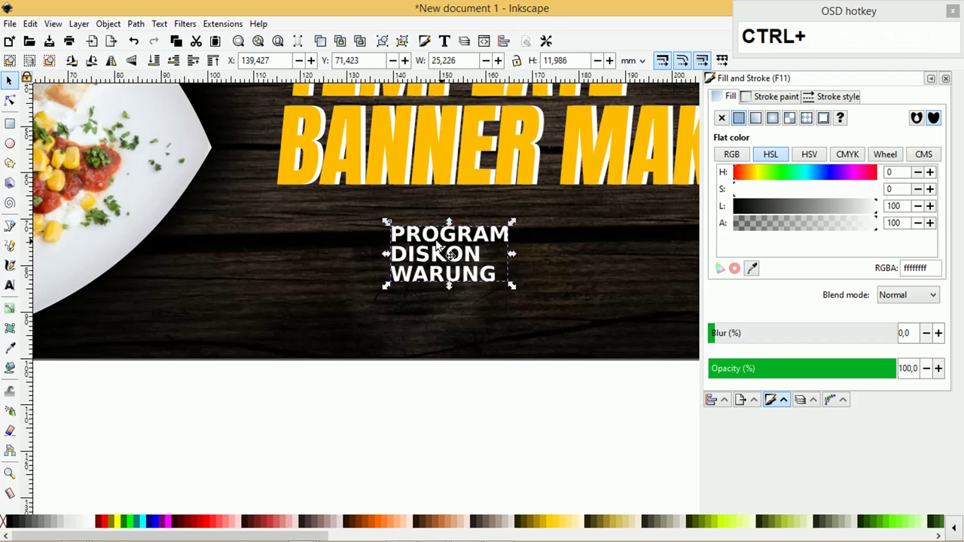
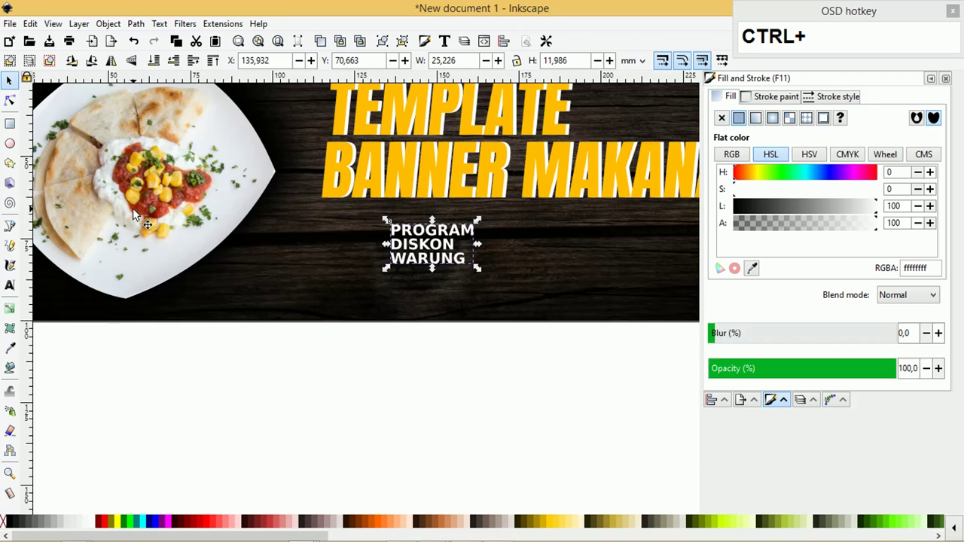
Draw a vertical line with the pen and give it a white stroke with round join and cap.
left_click(13, 229)
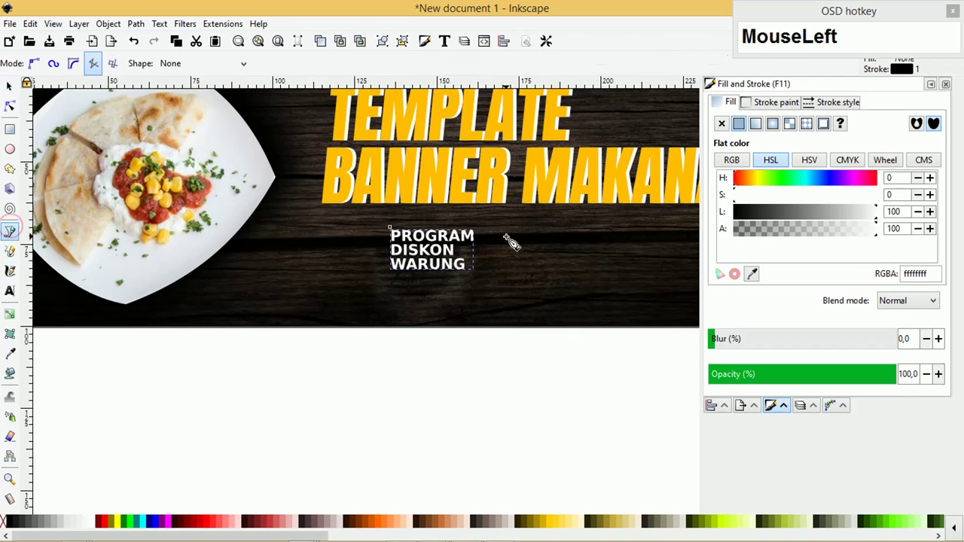
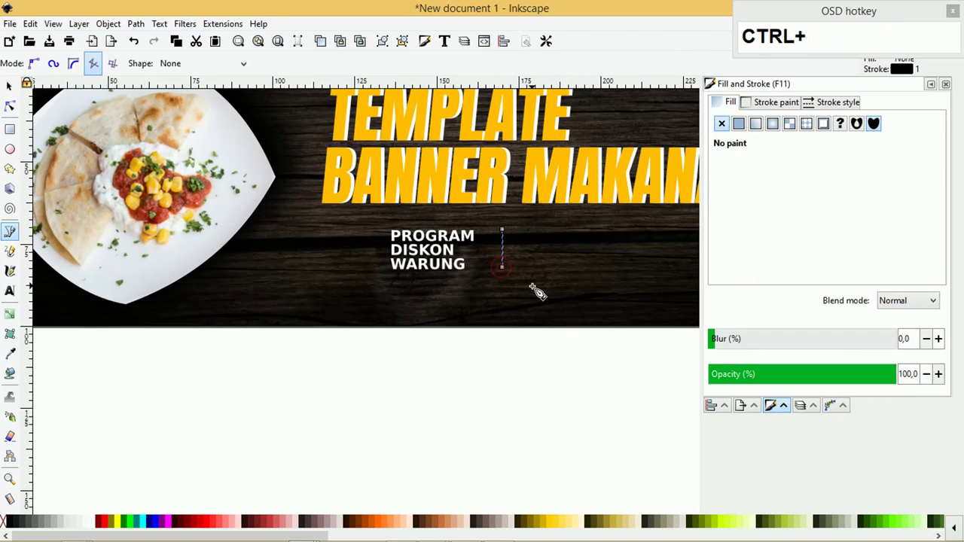
right_click(98, 525)
left_click_drag(121, 460, 748, 222)
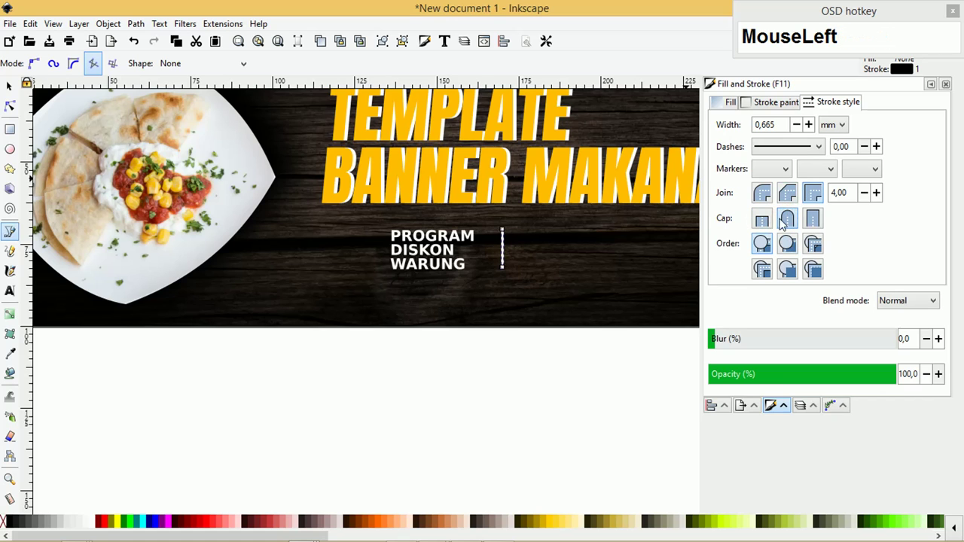
left_click(768, 197)
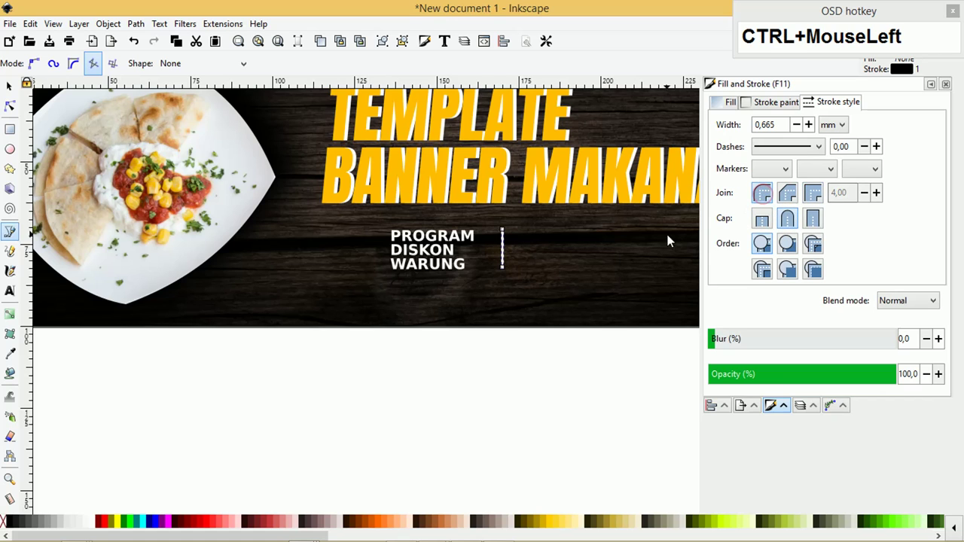
scroll("up", 3)
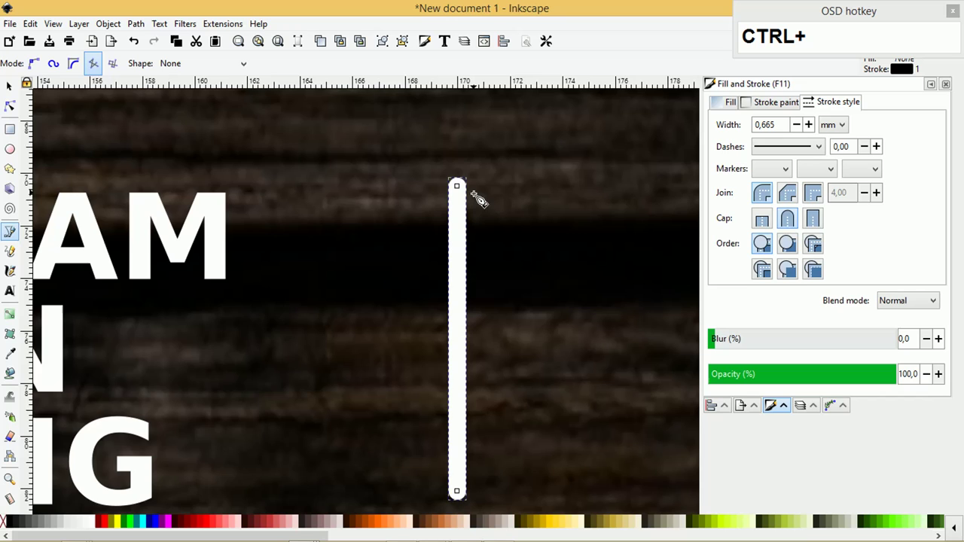
scroll("up", 3)
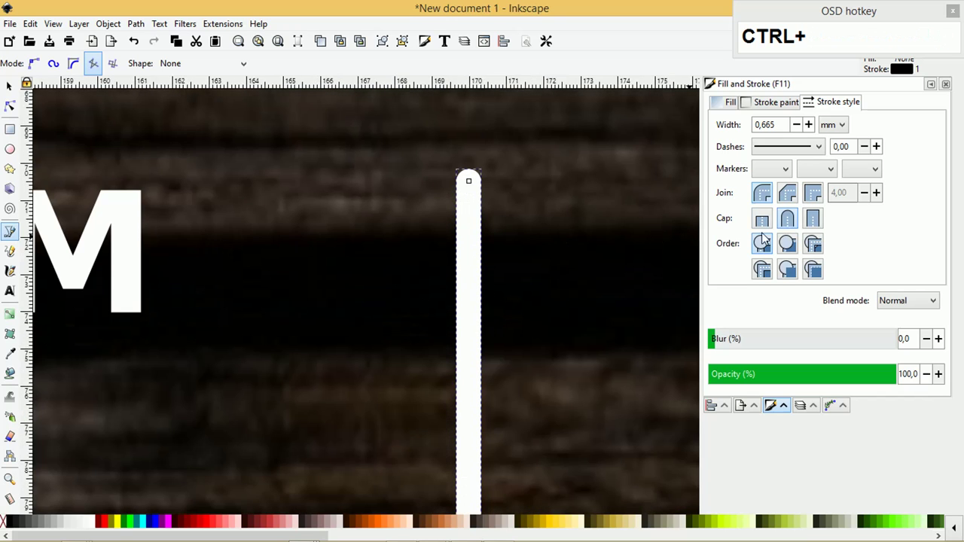
left_click(793, 193)
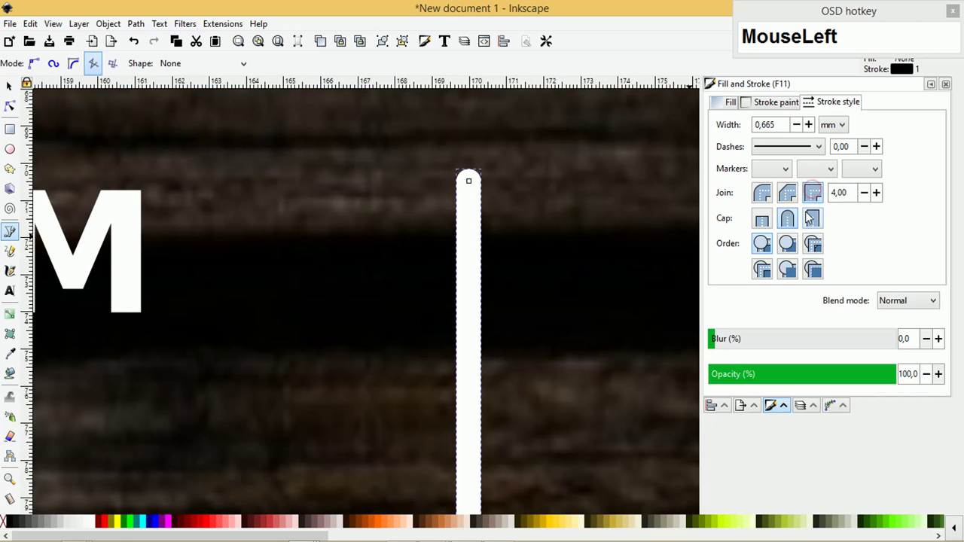
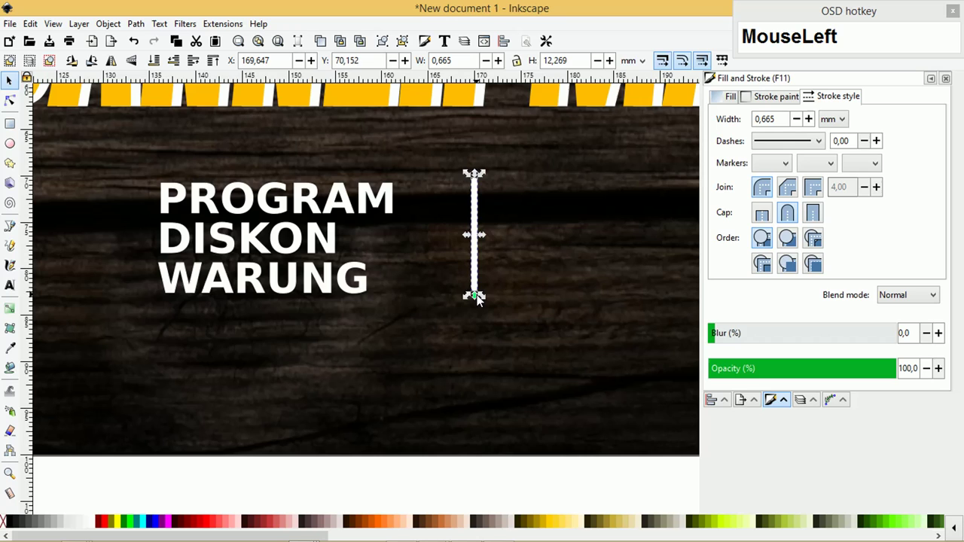
Position the divider line just right of the PROGRAM DISKON WARUNG block.
scroll("down", 3)
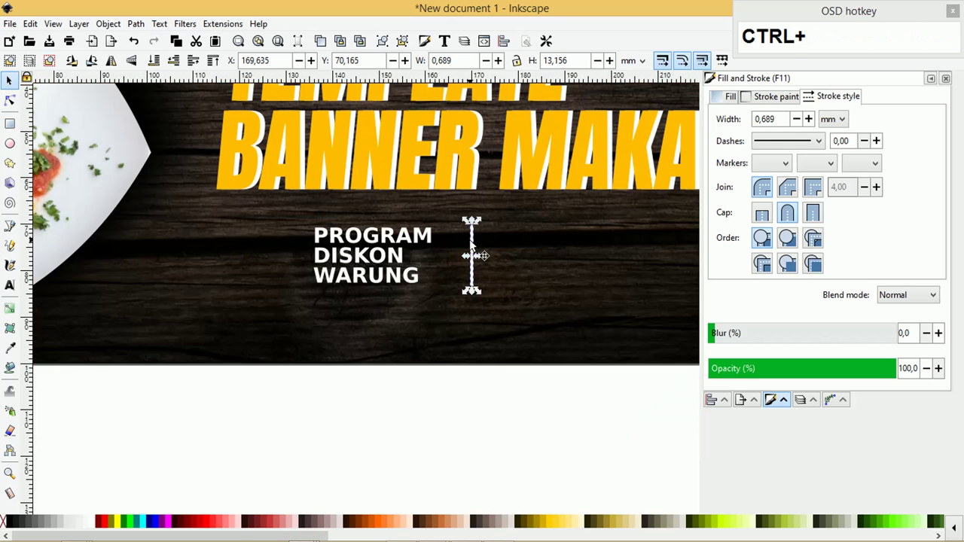
left_click(473, 245)
left_click(468, 348)
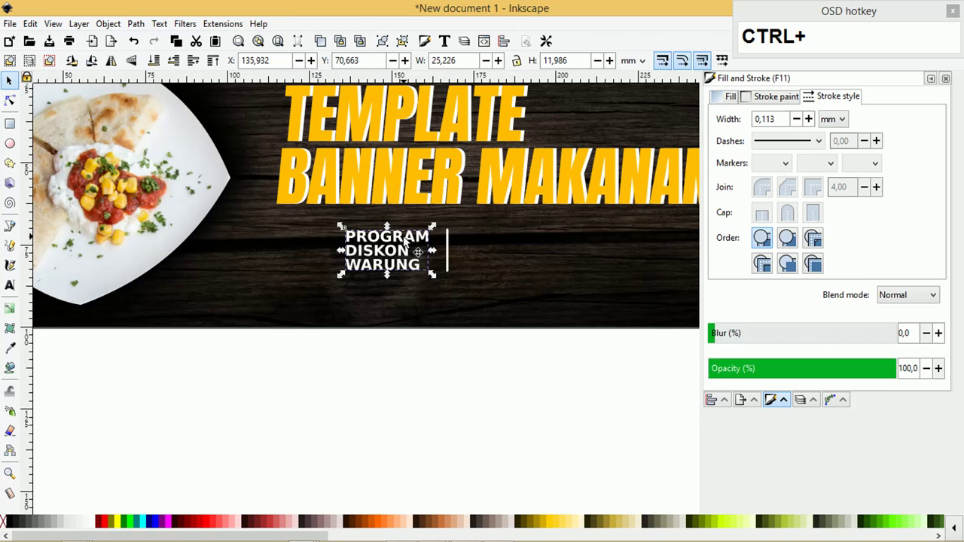
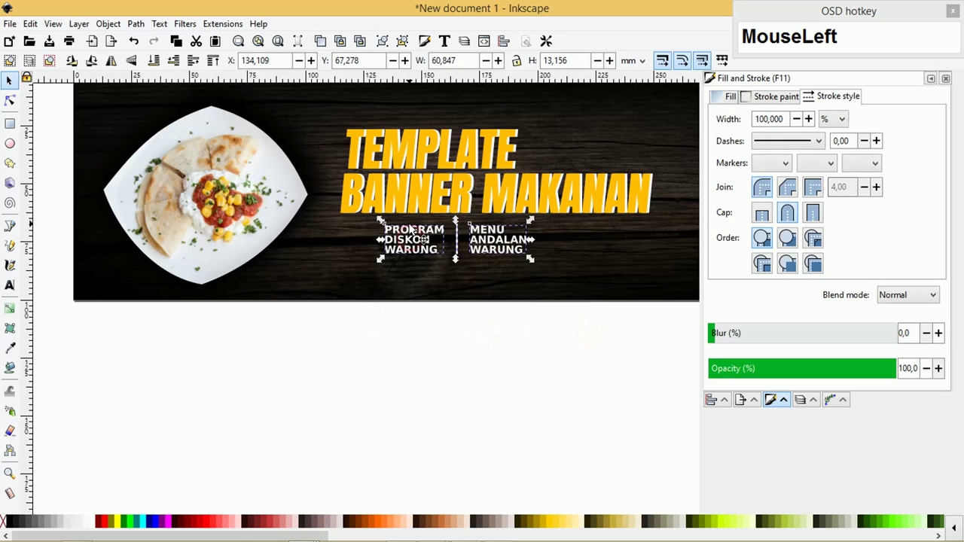
Place the white MENU / ANDALAN / WARUNG text right of the divider and zoom out.
scroll("down", 3)
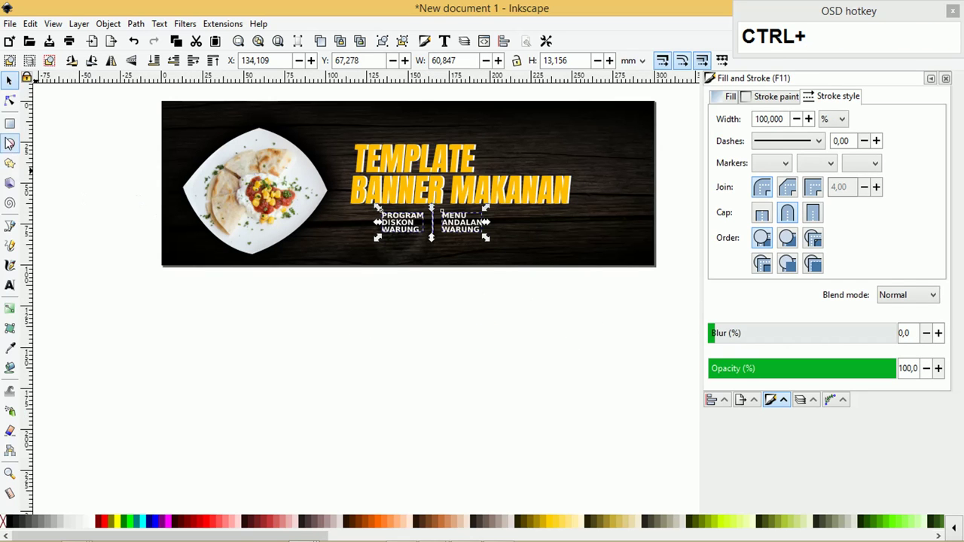
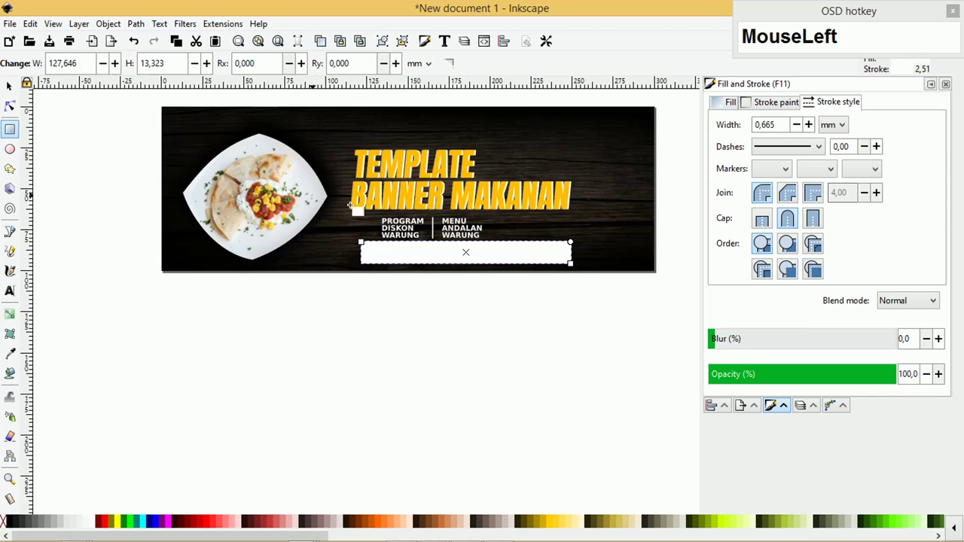
Size the yellow rounded bar under the text blocks, then copy the tagline 'Lokal Masakannya, International Kualitasnya' from Notepad.
scroll("up", 3)
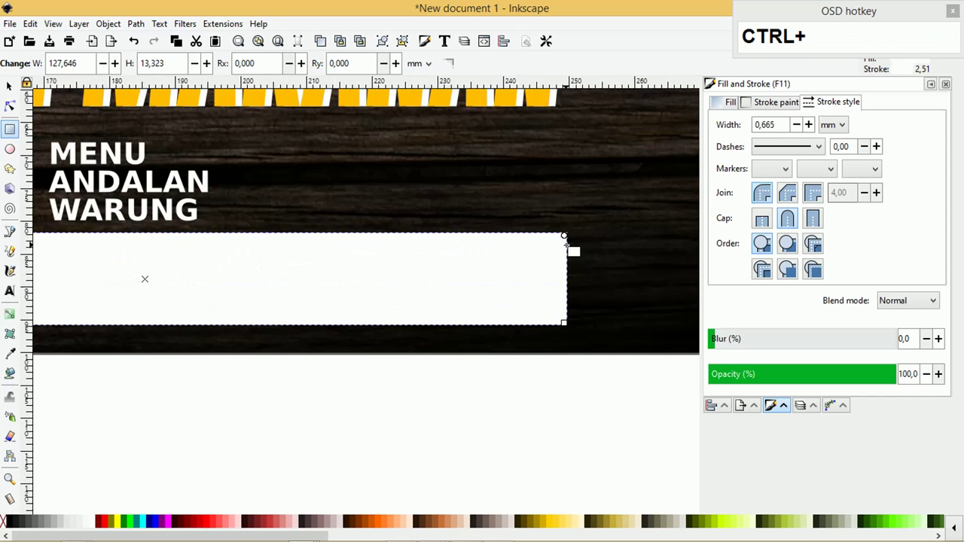
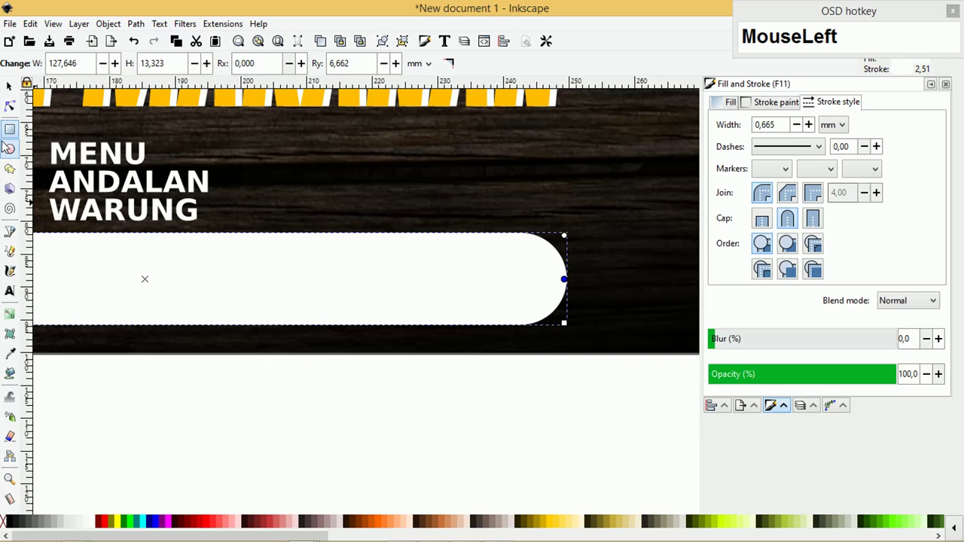
scroll("down", 3)
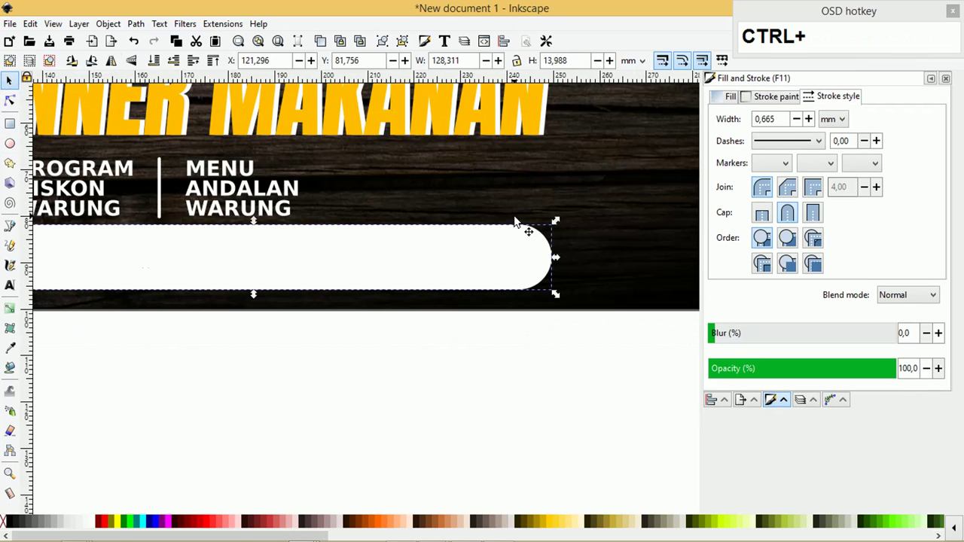
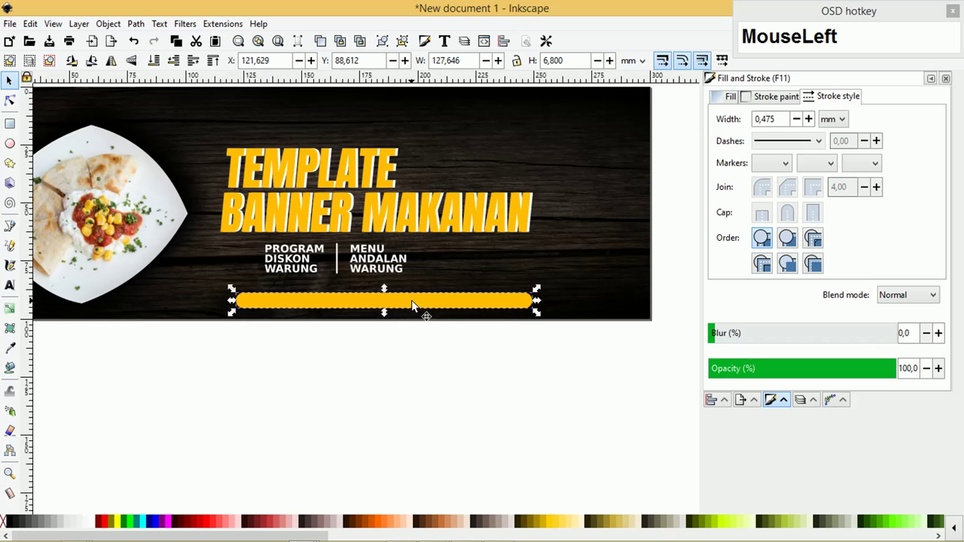
key("Tab")
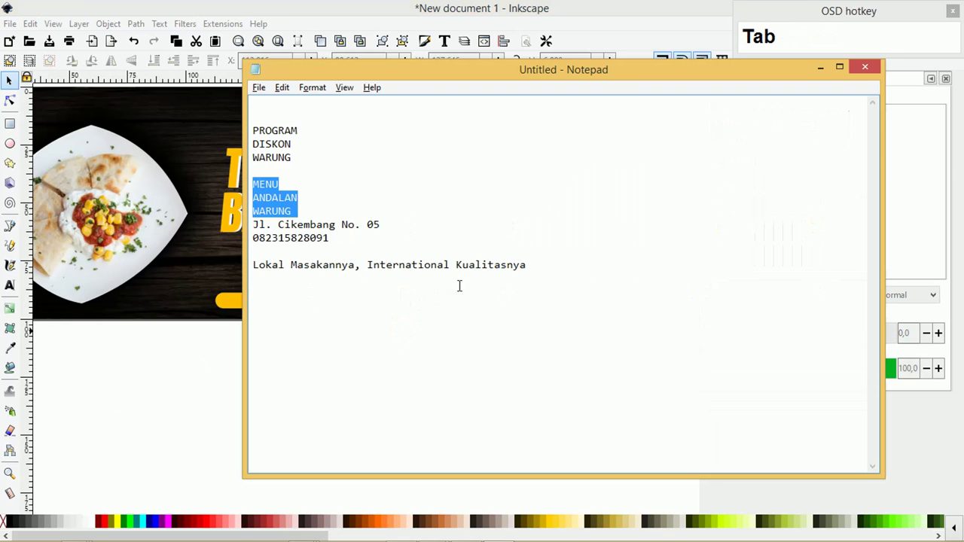
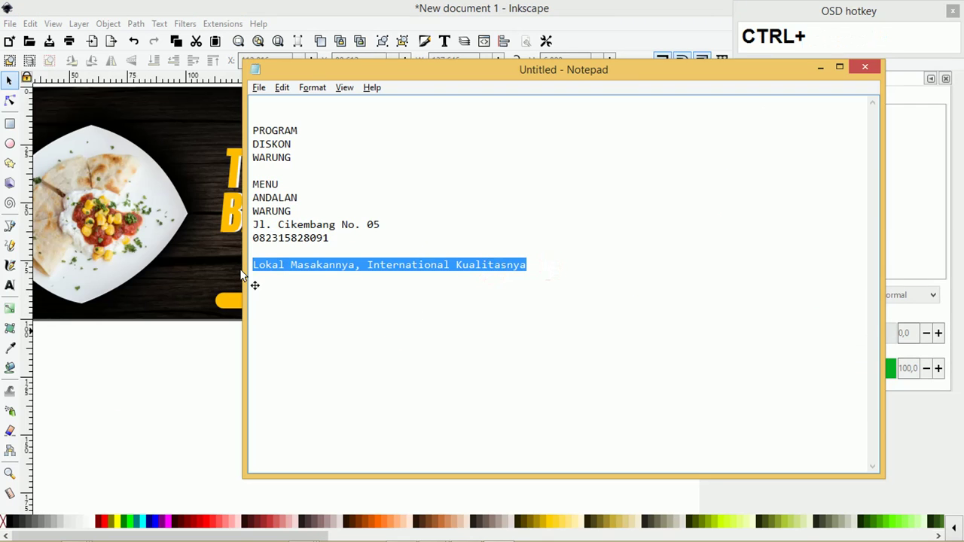
key("ctrl+c")
left_click(194, 337)
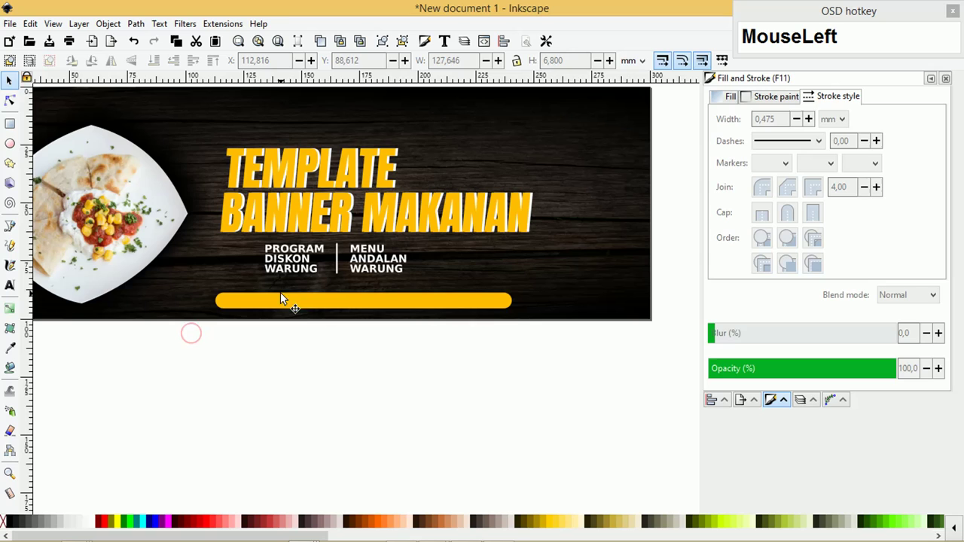
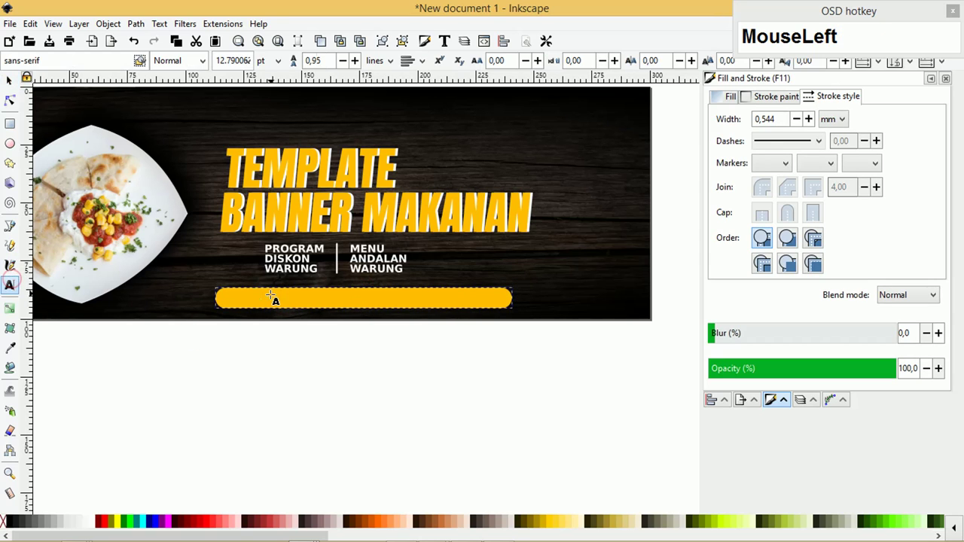
Paste the tagline and centre it on the yellow bar.
key("ctrl+v")
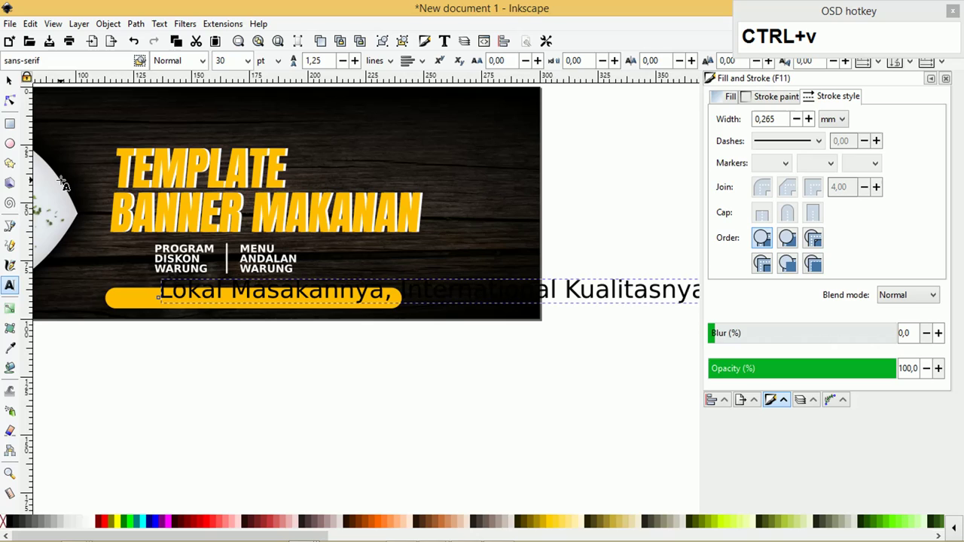
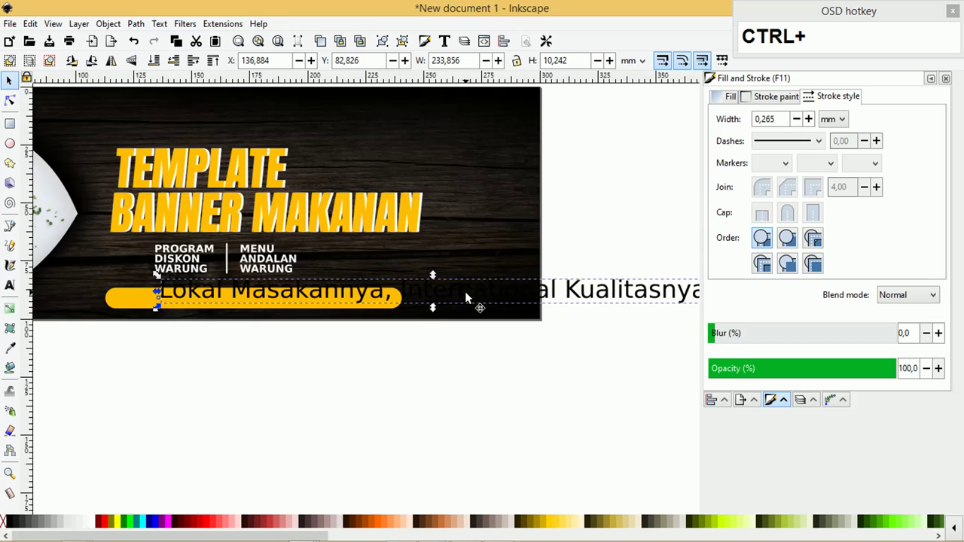
scroll("down", 3)
left_click(636, 280)
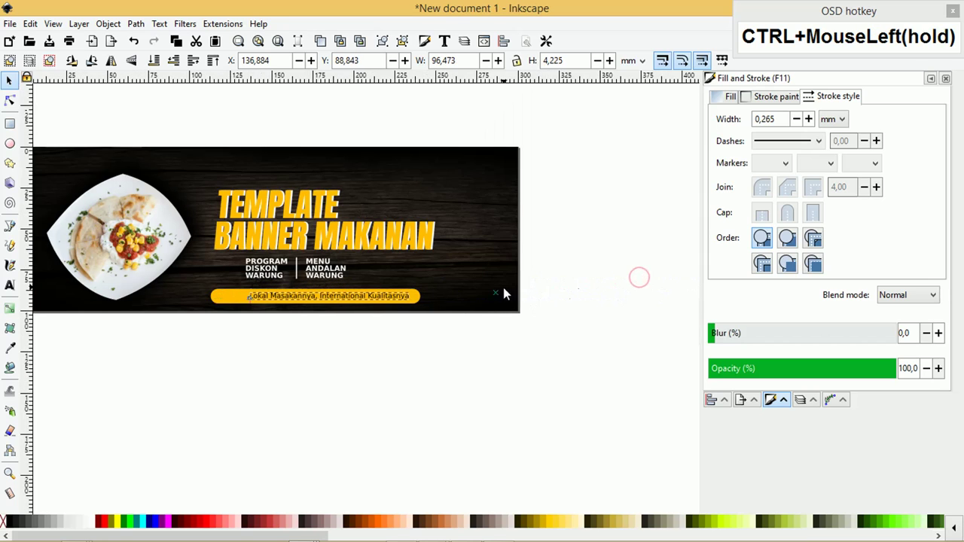
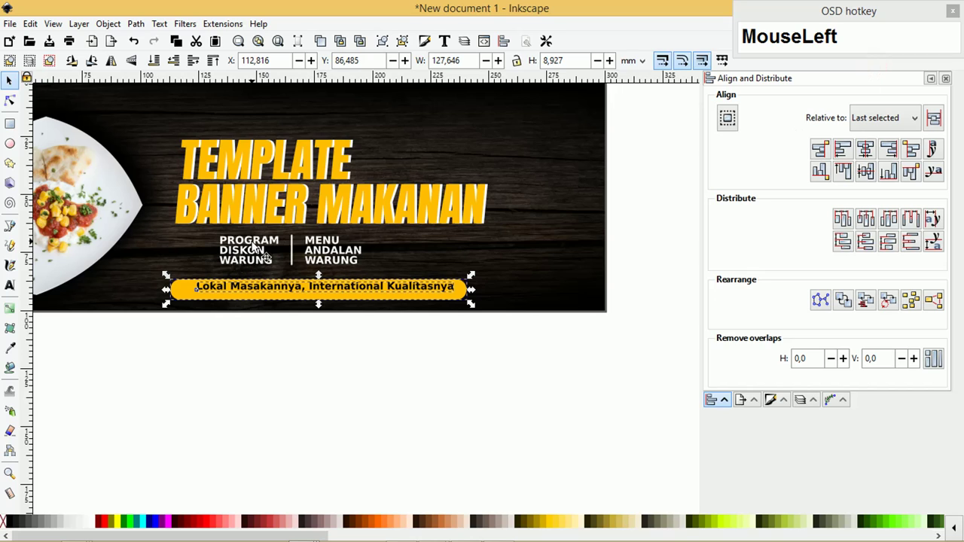
type("ce")
left_click_drag(407, 323, 443, 353)
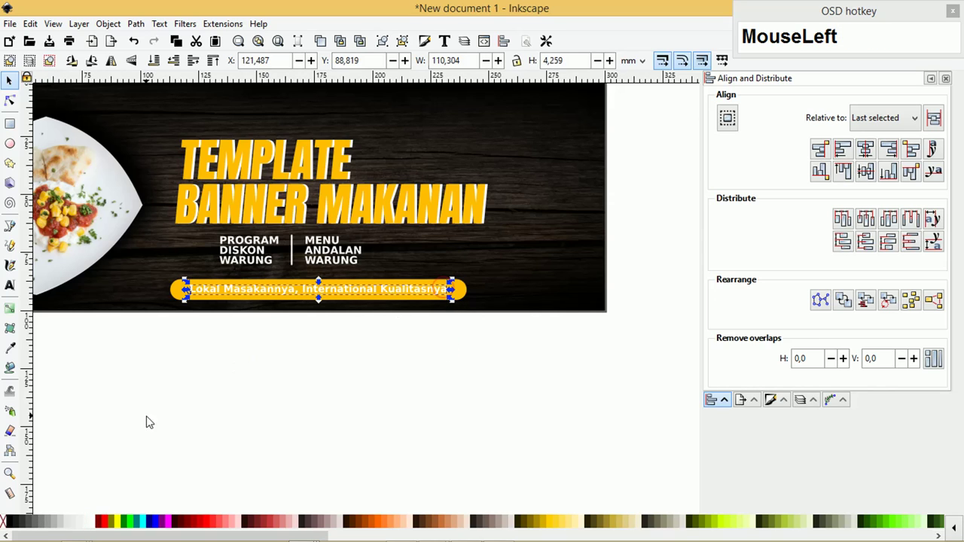
scroll("up", 3)
Duplicate the divider after MENU ANDALAN WARUNG and place a tagline copy beside it.
left_click(290, 281)
key("ctrl+d")
left_click_drag(294, 272, 369, 324)
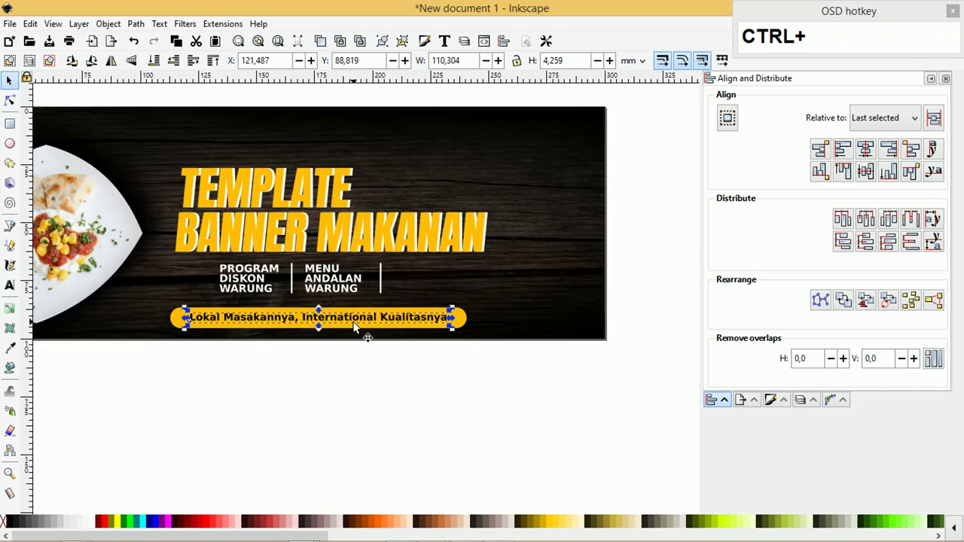
key("ctrl+d")
left_click_drag(353, 329, 581, 282)
left_click_drag(115, 508, 512, 306)
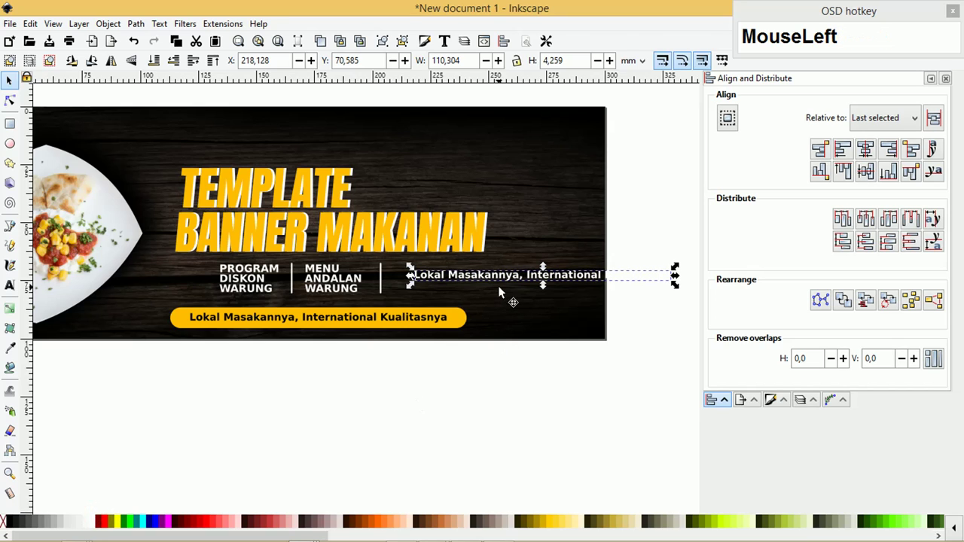
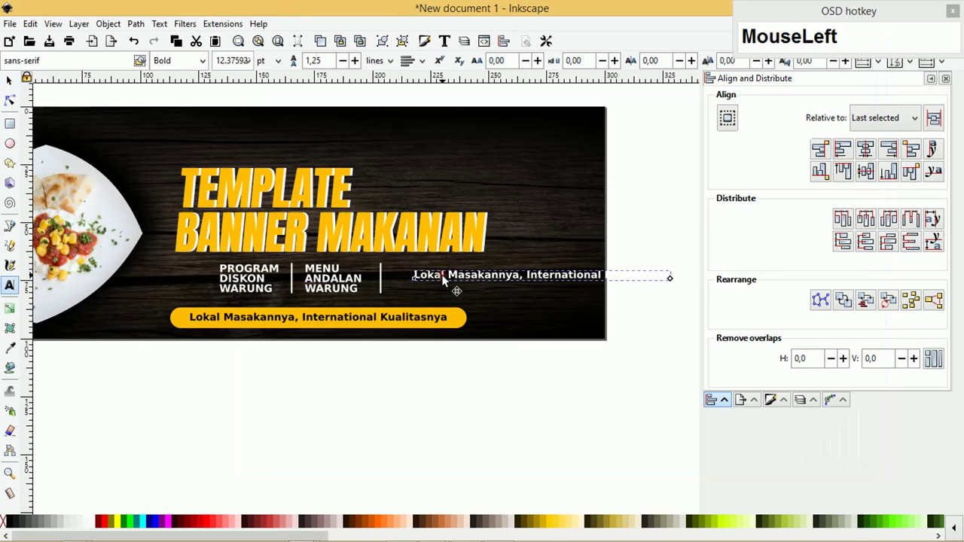
key("ctrl+a")
key("ctrl+v")
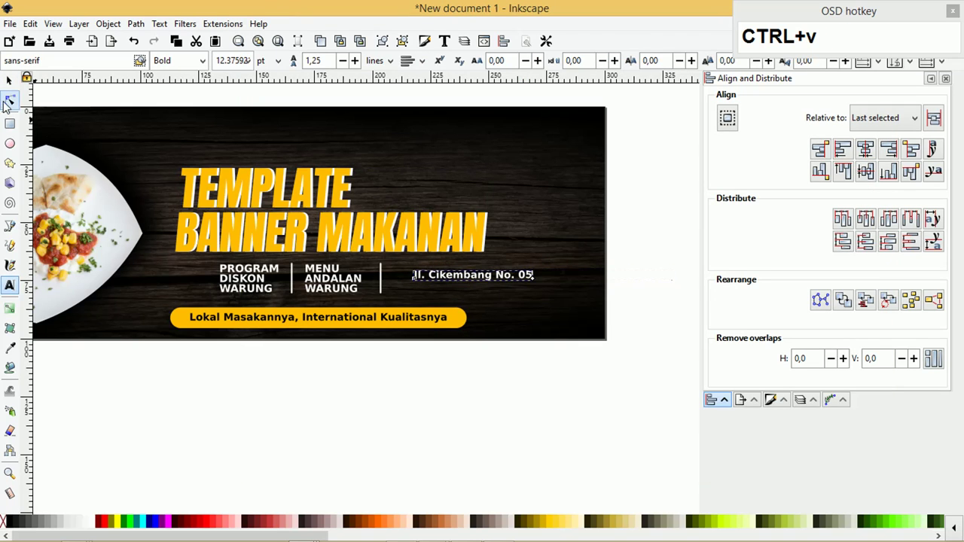
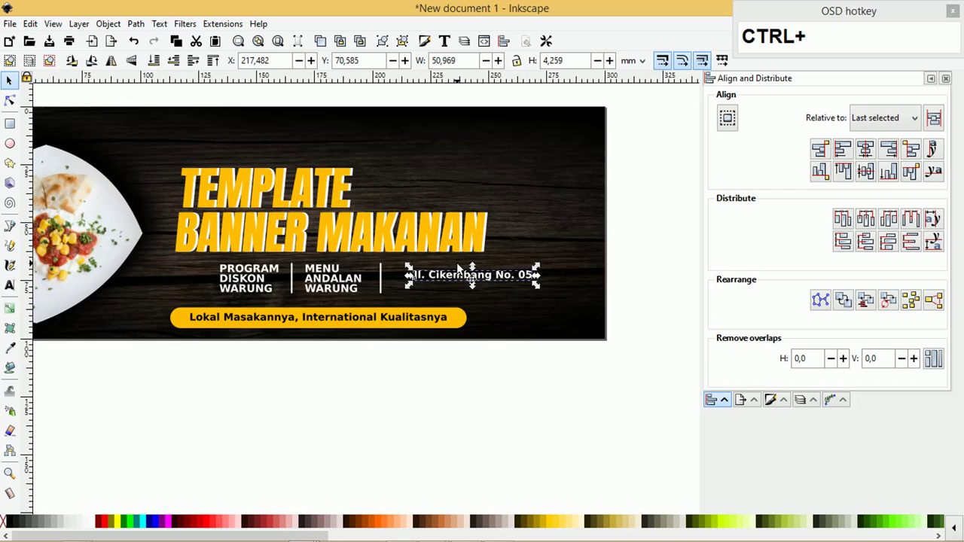
key("ctrl+d")
left_click(459, 282)
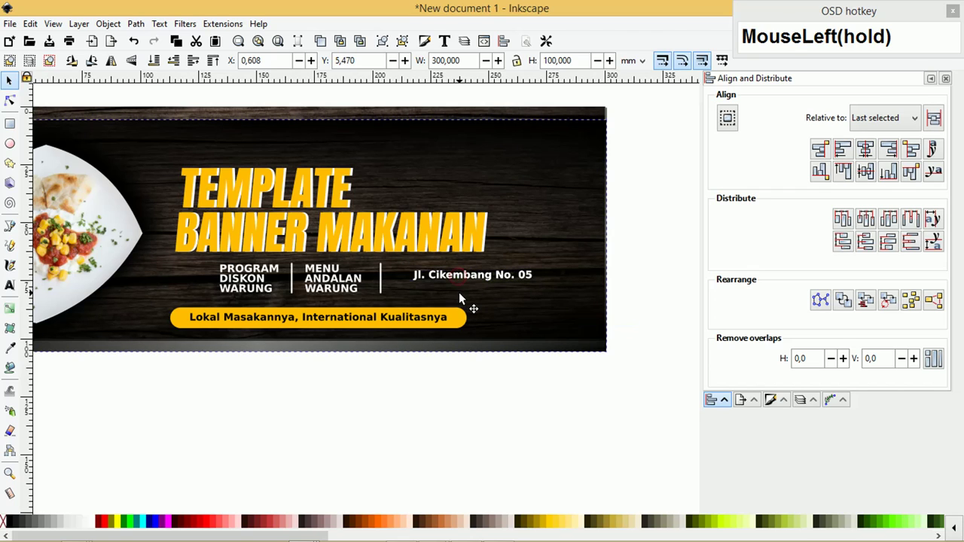
key("ctrl+z")
left_click(459, 280)
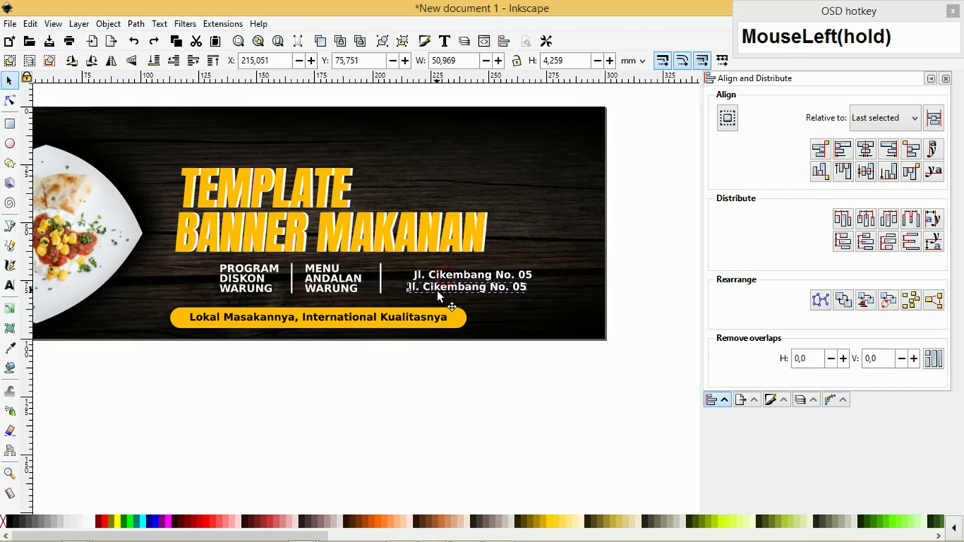
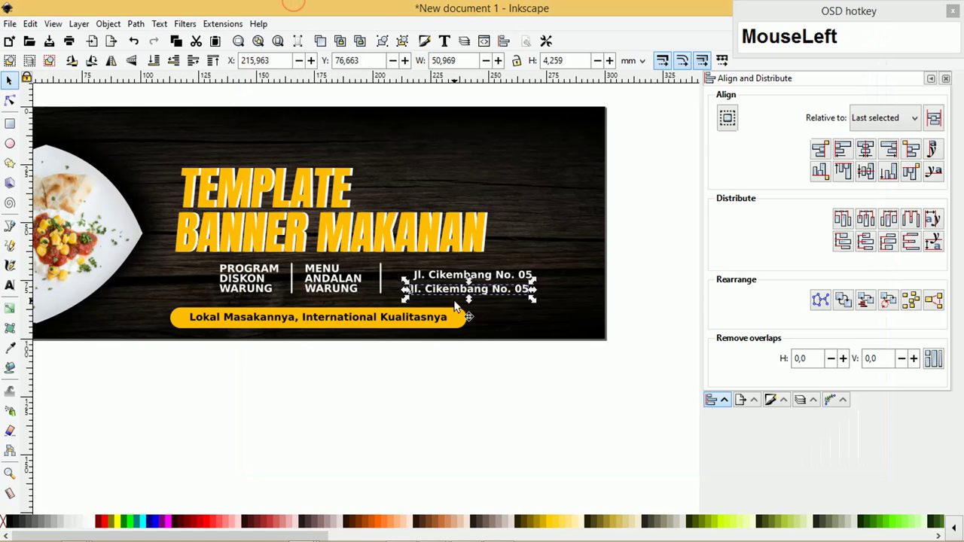
key("ctrl+a")
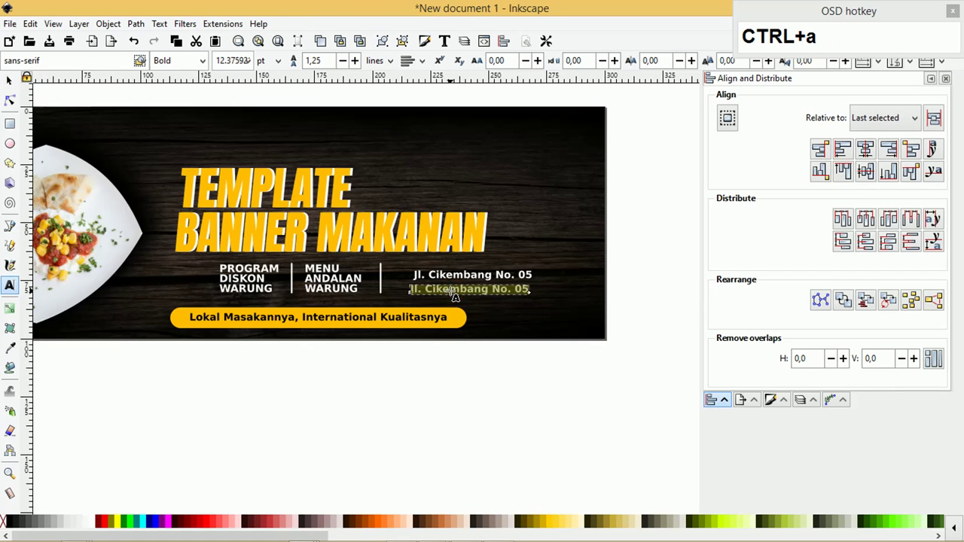
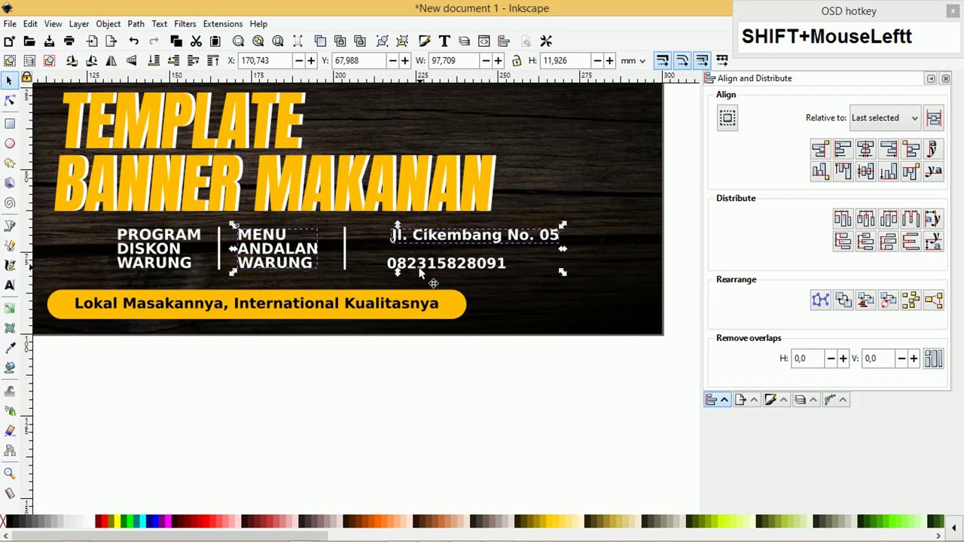
Align the address and phone number lines with each other.
left_click(300, 267)
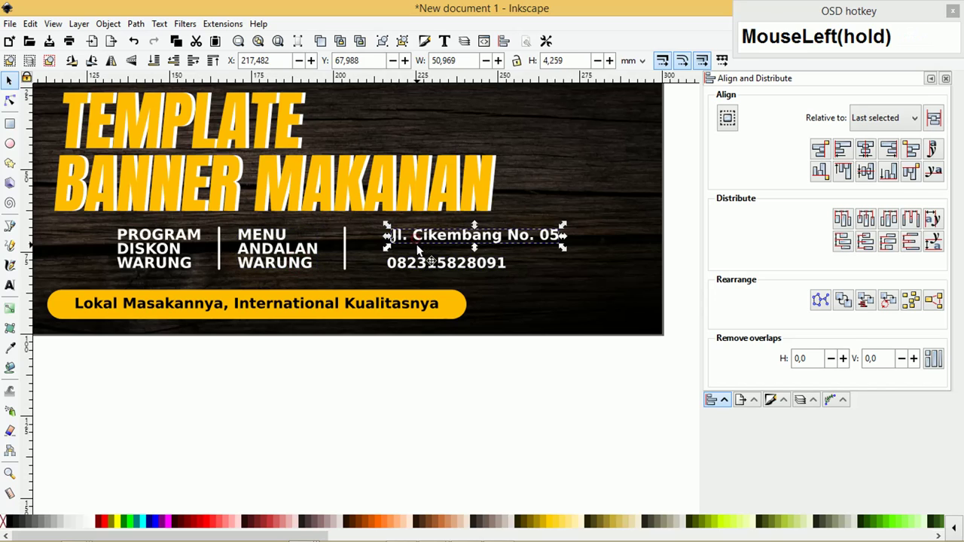
left_click(416, 268)
key("i")
left_click(452, 240)
left_click(503, 393)
scroll("down", 3)
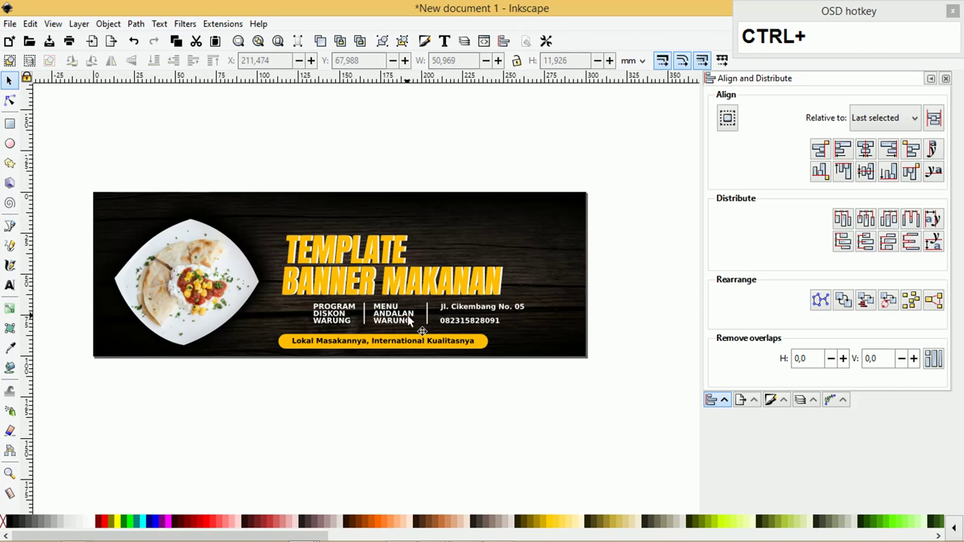
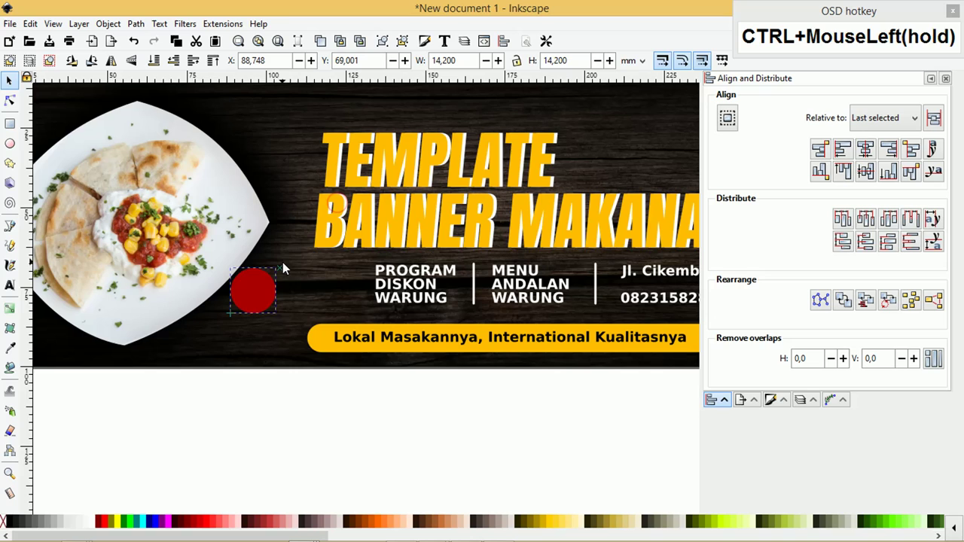
Place the dark red circle left of PROGRAM DISKON WARUNG with its blurred shadow centred behind it.
left_click_drag(268, 291, 328, 296)
scroll("up", 3)
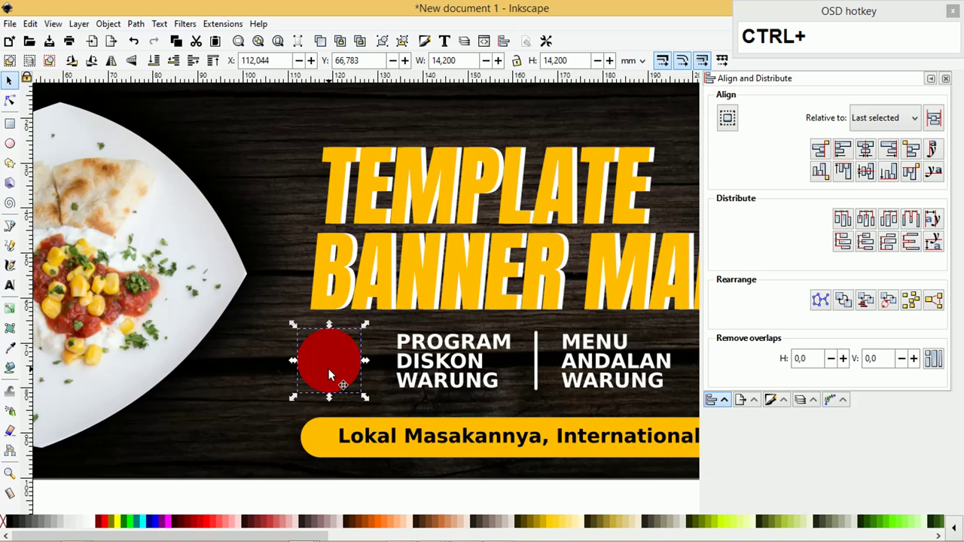
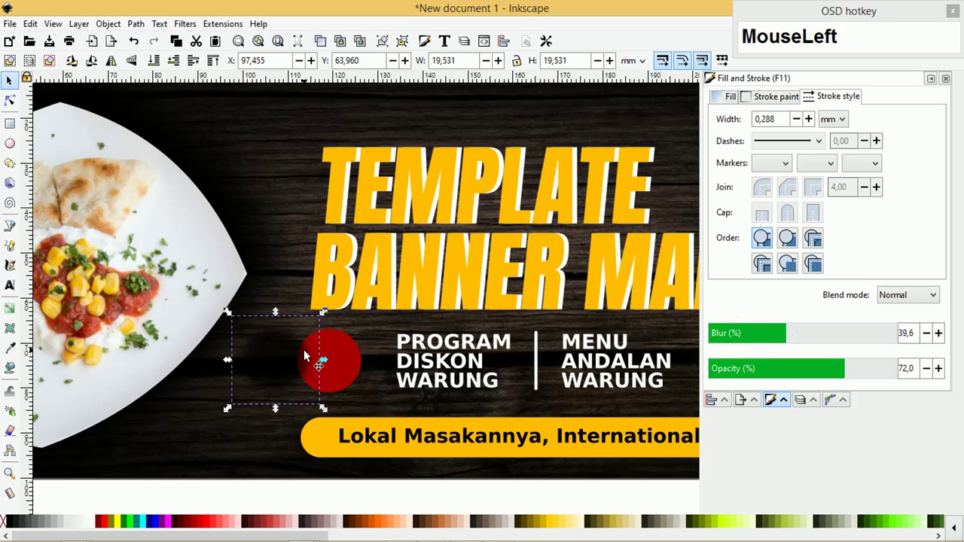
left_click(308, 354)
key("ctrl+Page_Down")
left_click_drag(267, 356, 318, 358)
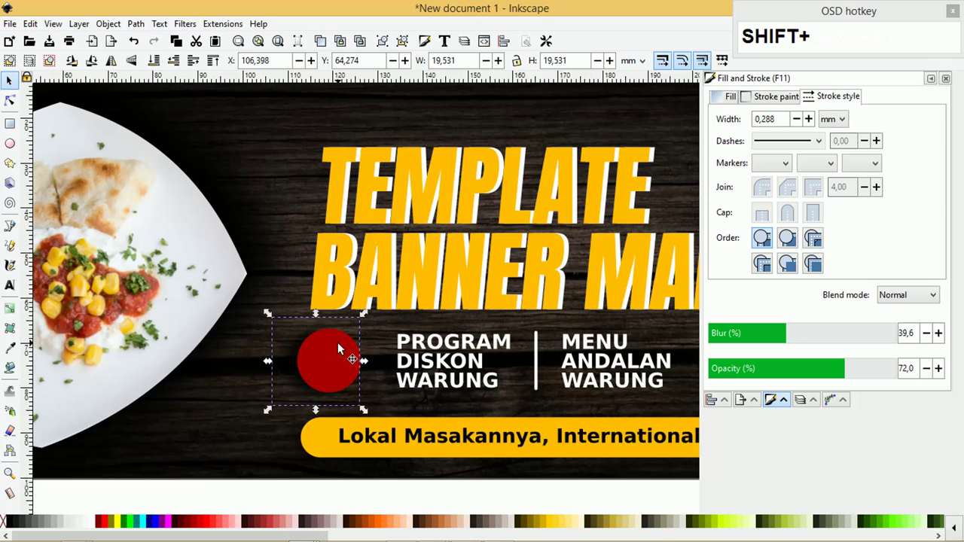
left_click(341, 347)
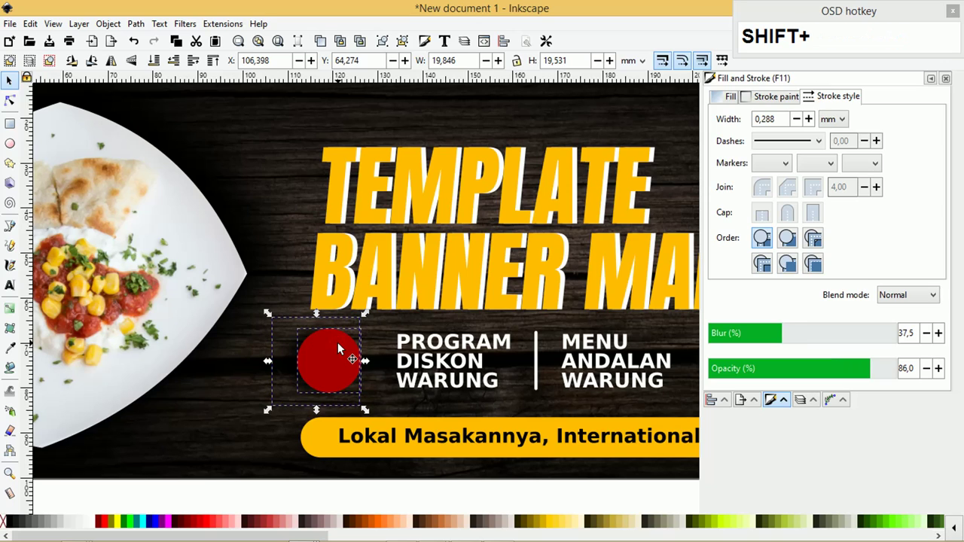
type("ce")
left_click(392, 354)
Group the circle with its shadow and enlarge the badge.
left_click(368, 330)
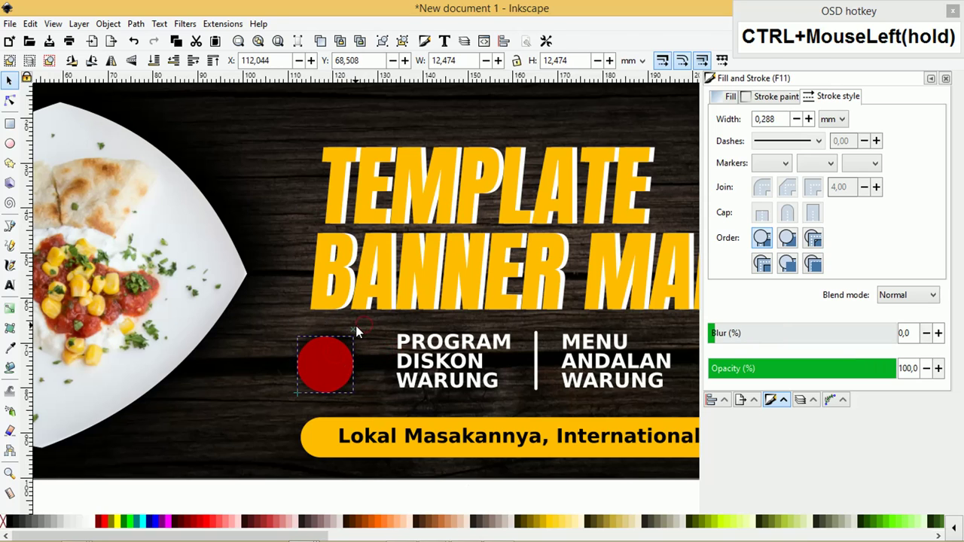
scroll("down", 3)
left_click(346, 451)
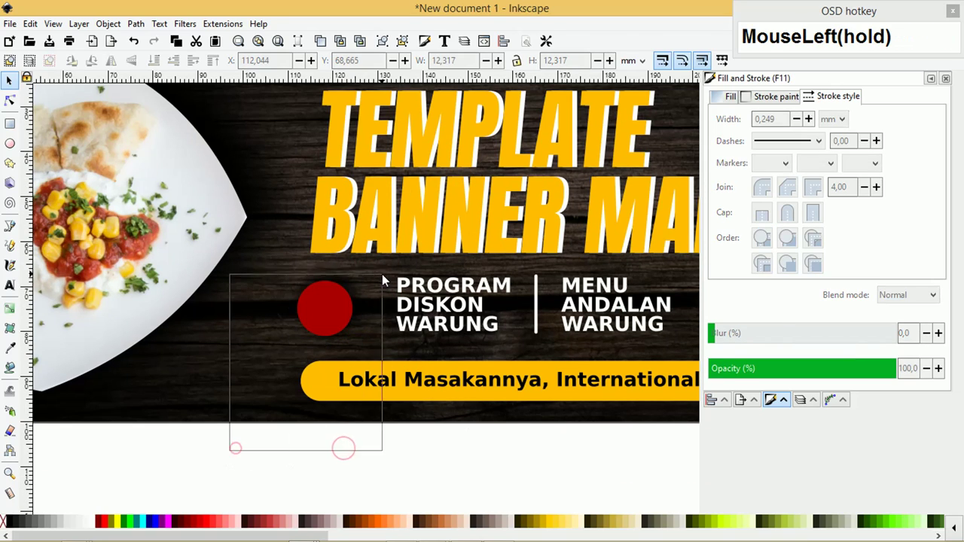
type("ce")
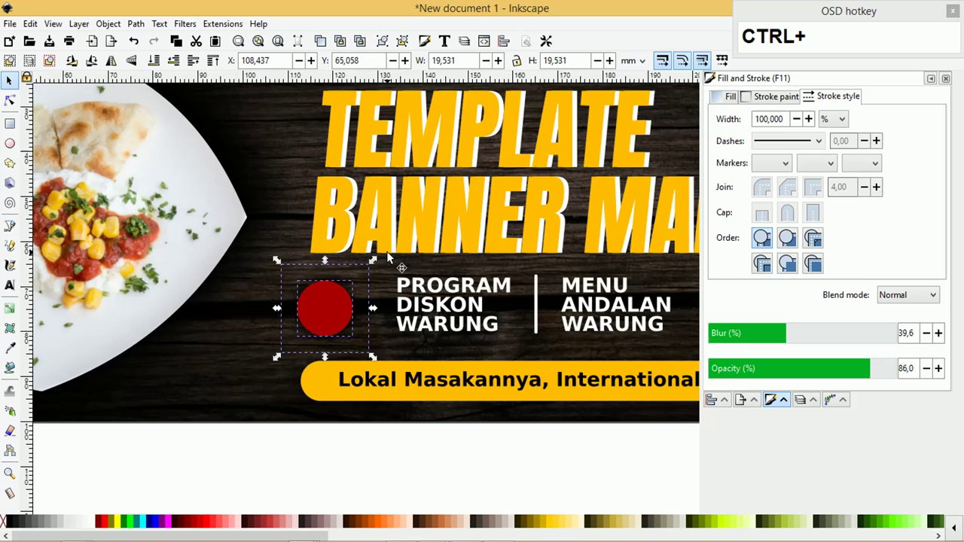
key("ctrl+g")
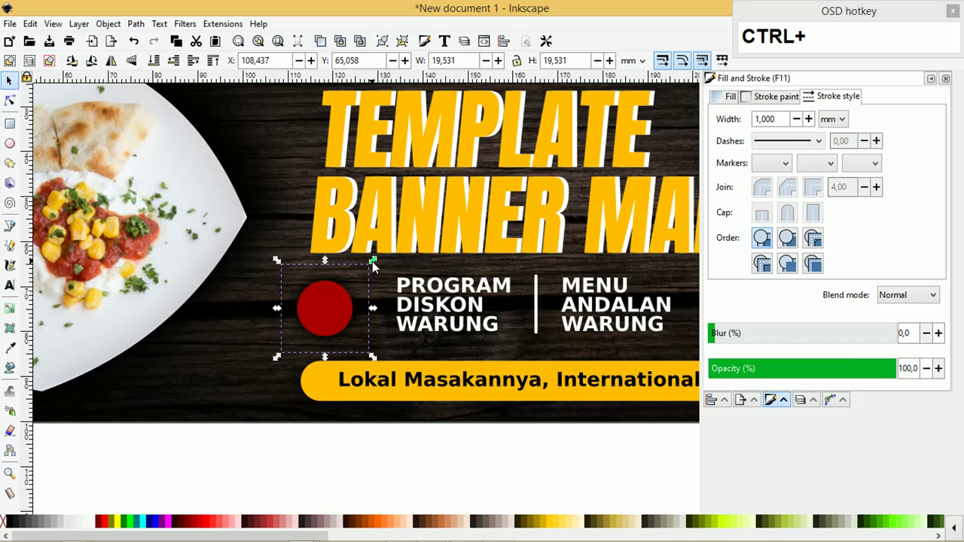
left_click_drag(374, 268, 407, 245)
left_click(348, 285)
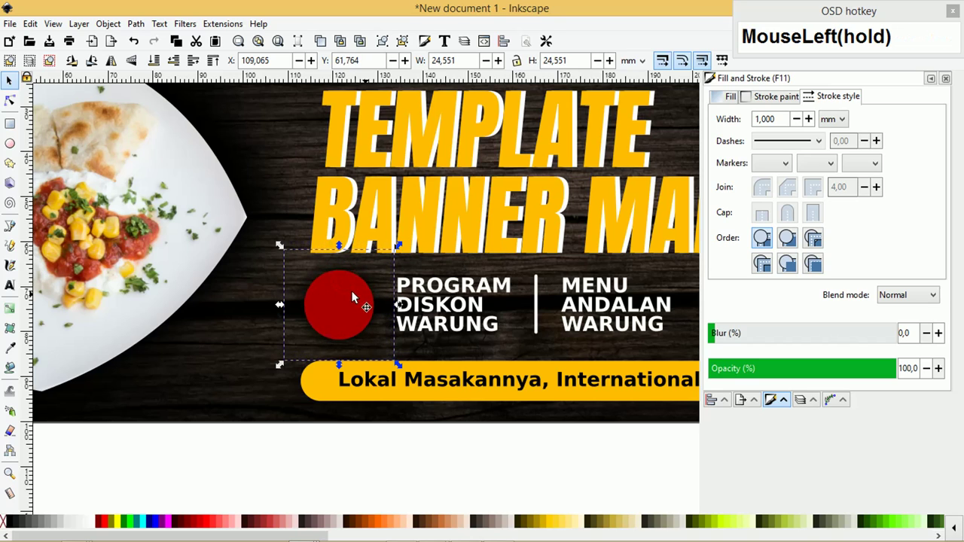
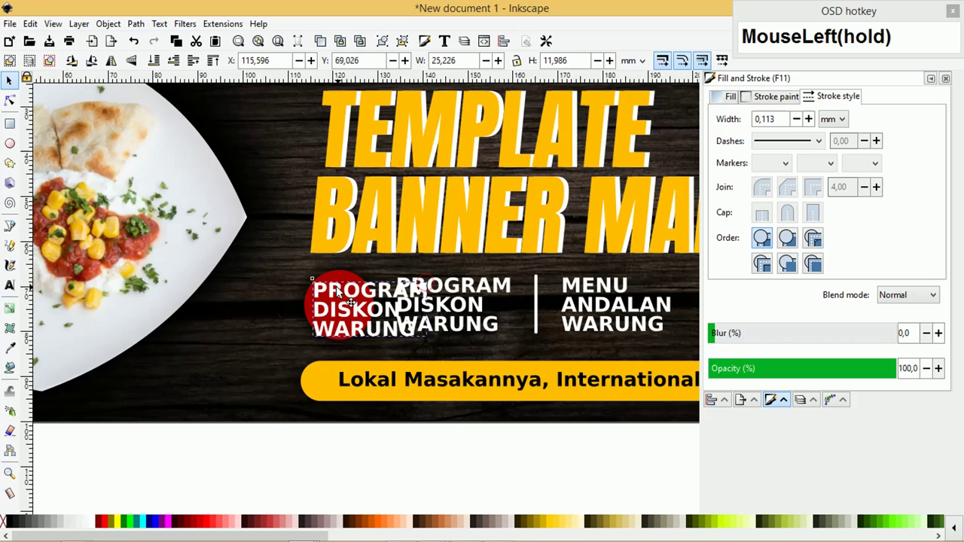
Replace the copied text with 'OFF' and '50%' on two lines over the red circle.
key("ctrl+a")
type("055")
key("BackSpace")
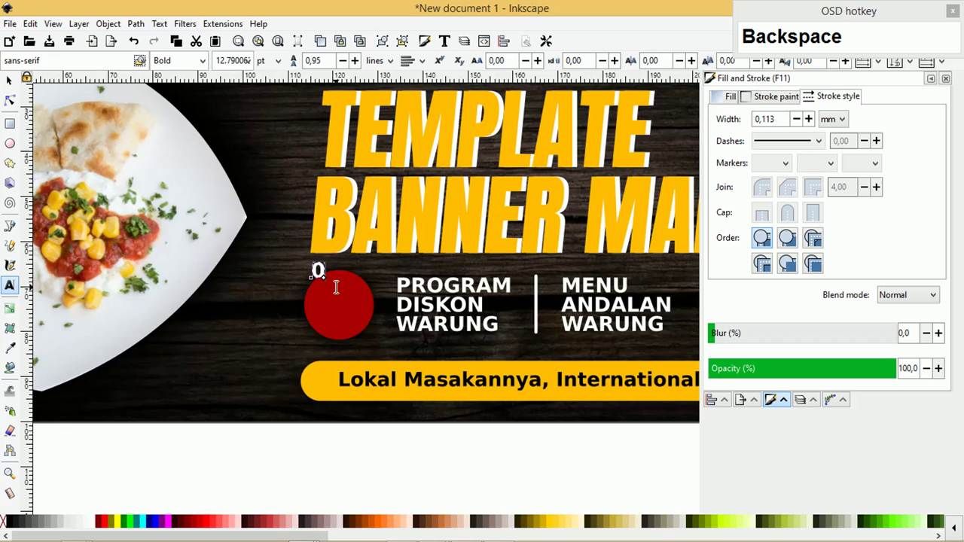
type("Backspaceff")
key("Return")
type("Enter50")
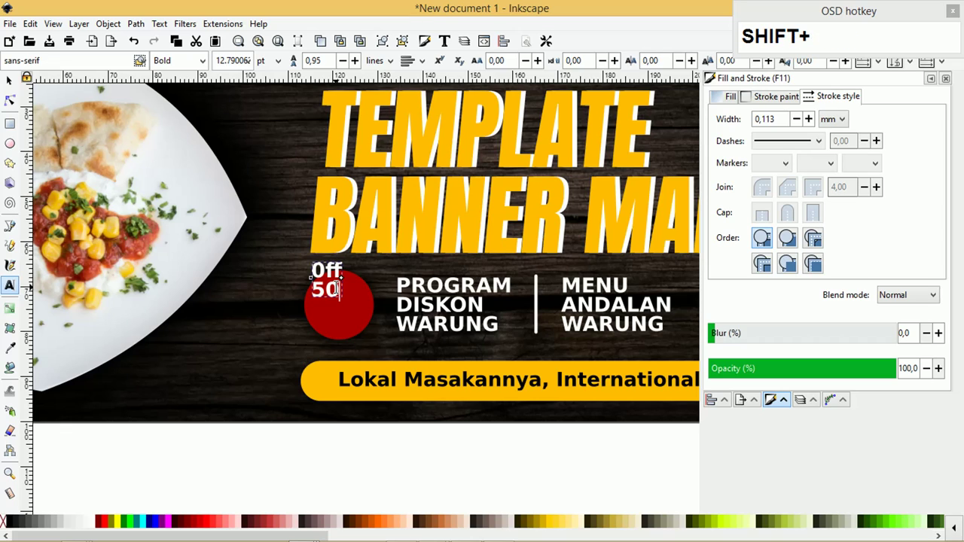
key("shift+5")
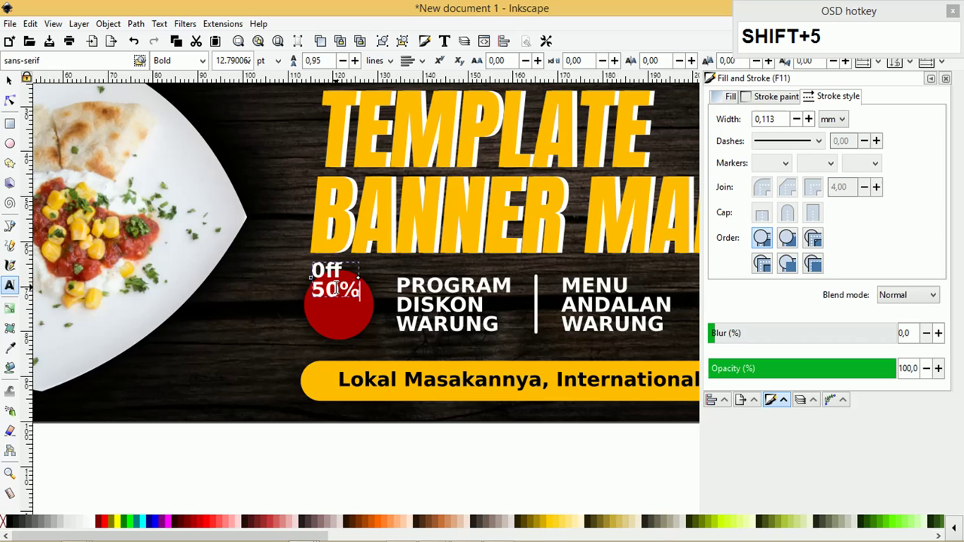
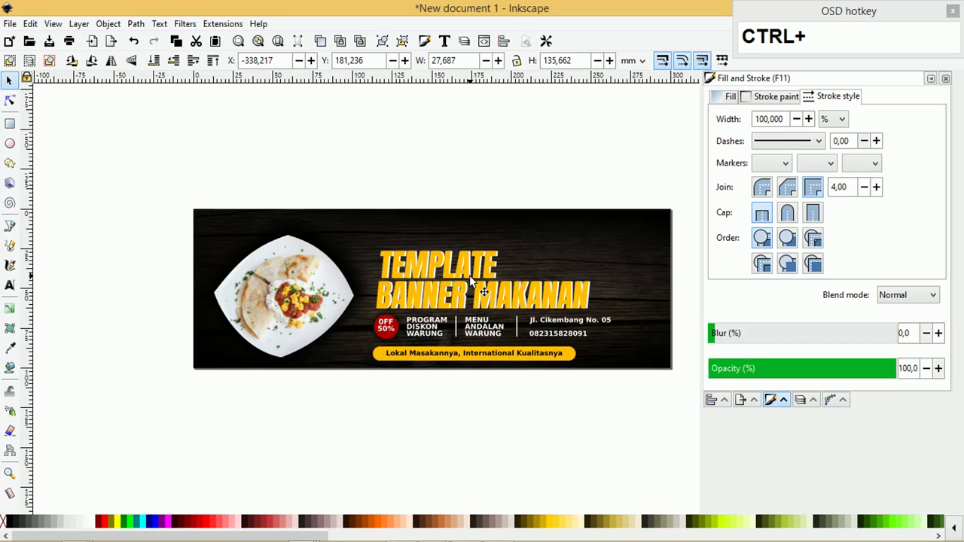
Paste the Facebook, YouTube and Twitter icons onto the banner and scale them down small.
key("ctrl+g")
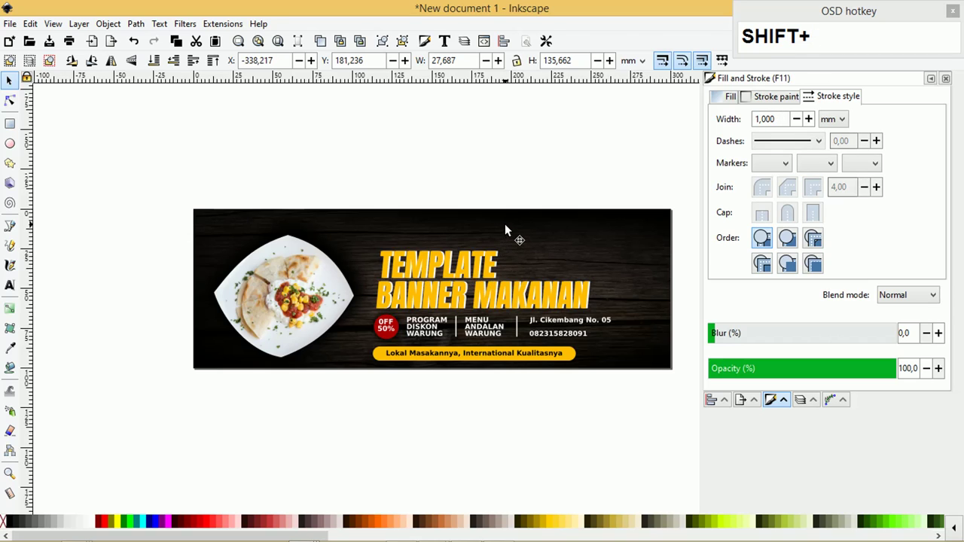
left_click(508, 228)
key("shift+c")
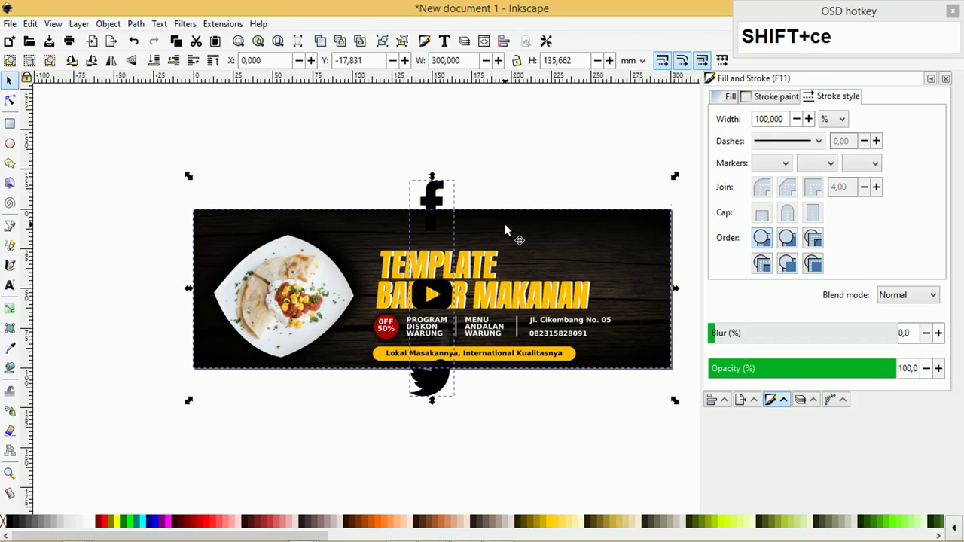
left_click(496, 178)
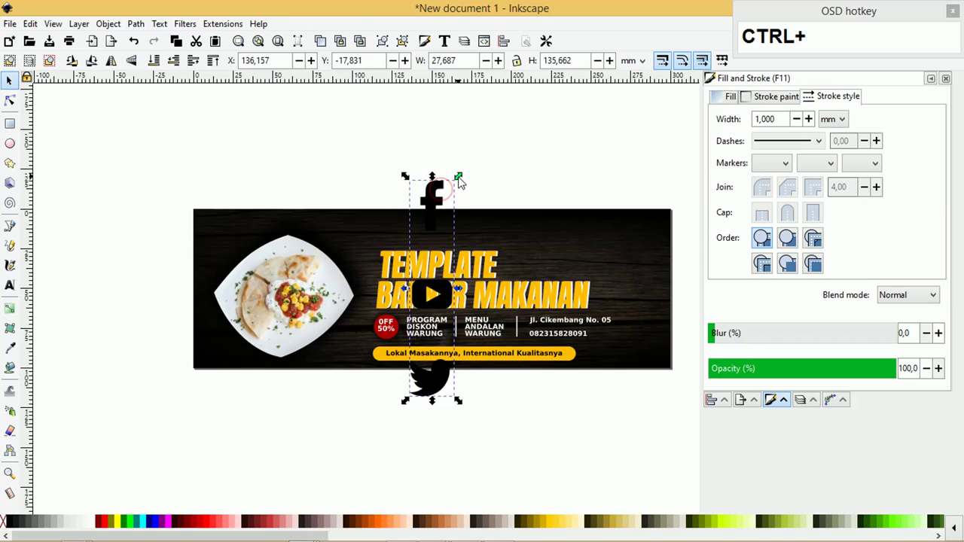
left_click(426, 303)
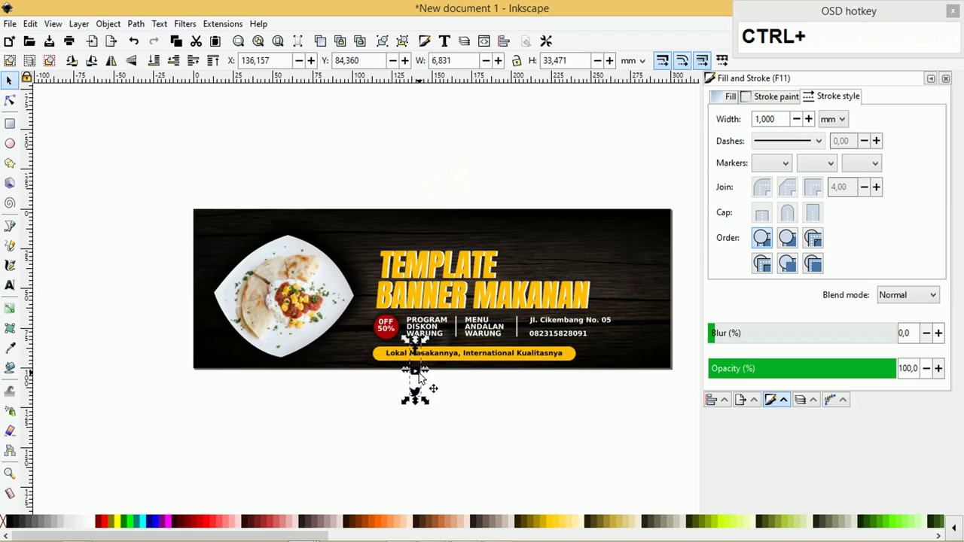
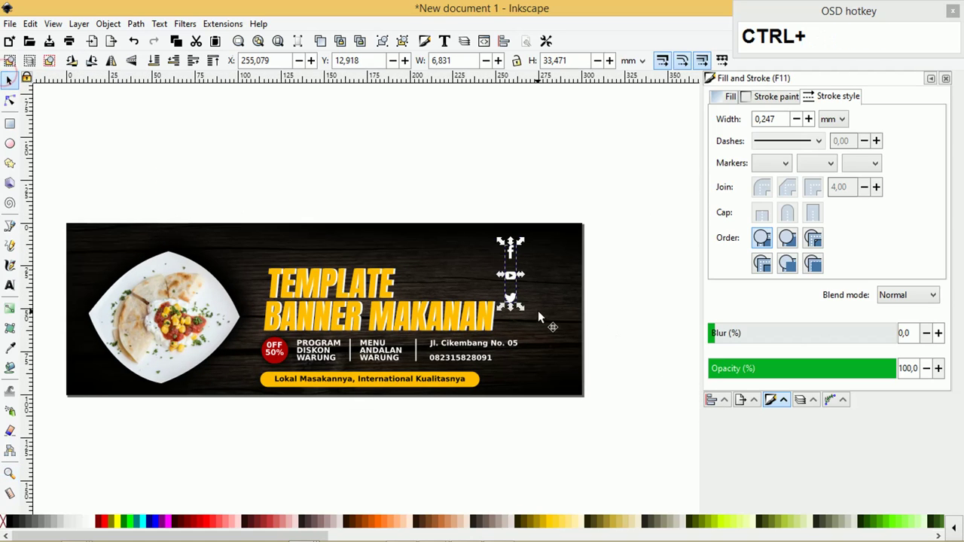
key("ctrl+u")
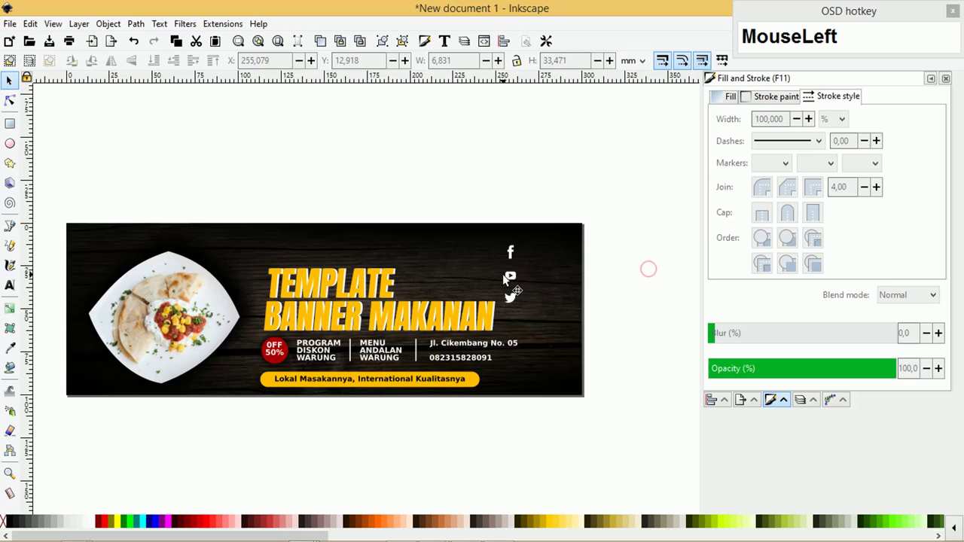
Arrange the three white icons side by side in a level row near the top right.
left_click_drag(536, 259, 628, 274)
scroll("up", 3)
scroll("up", 3)
left_click_drag(720, 402, 580, 242)
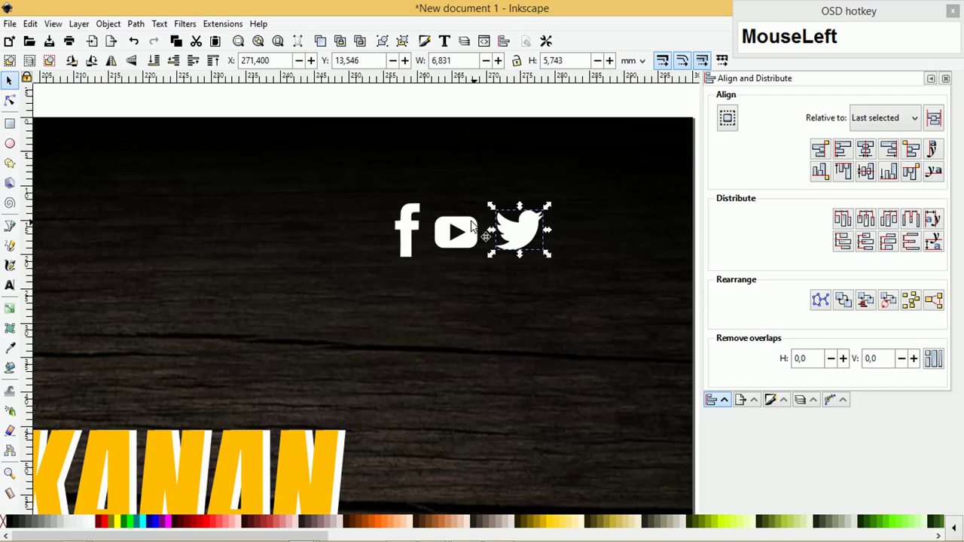
left_click(416, 209)
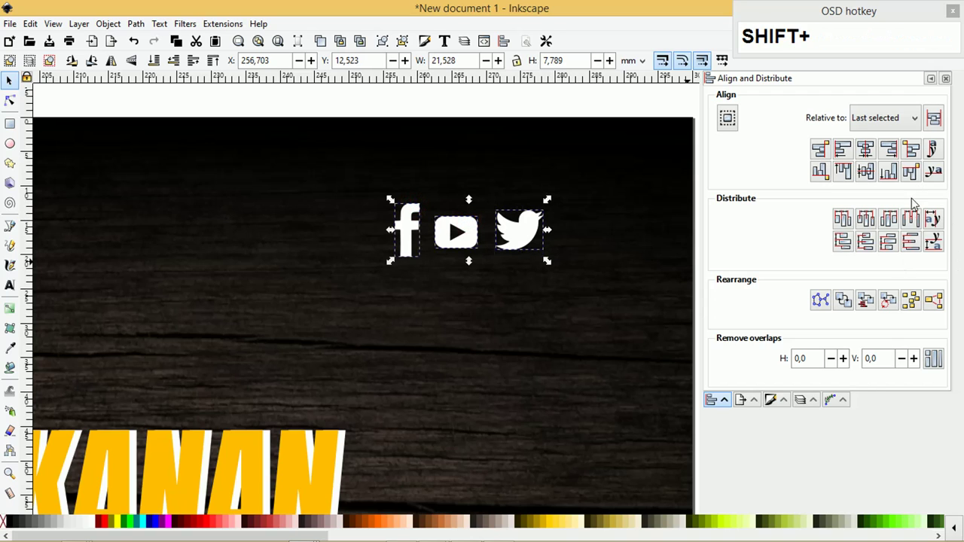
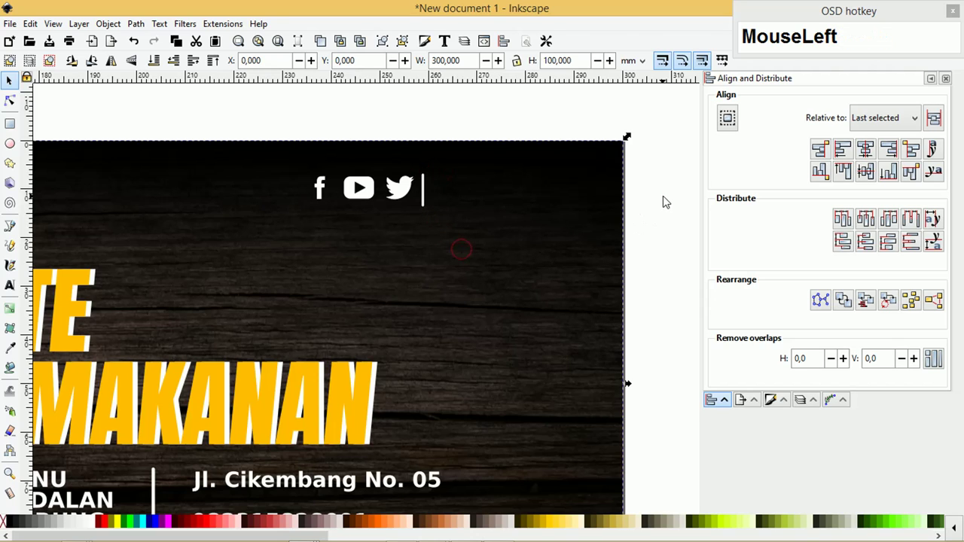
Duplicate the address text and place the copy beside the divider bar.
scroll("up", 3)
left_click_drag(427, 228, 435, 186)
left_click(614, 149)
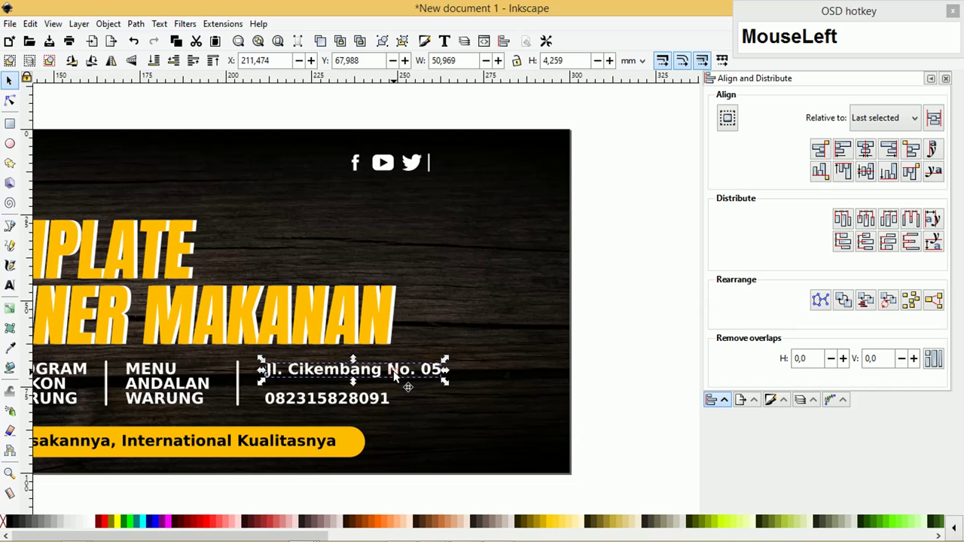
key("ctrl+d")
left_click_drag(397, 375, 508, 163)
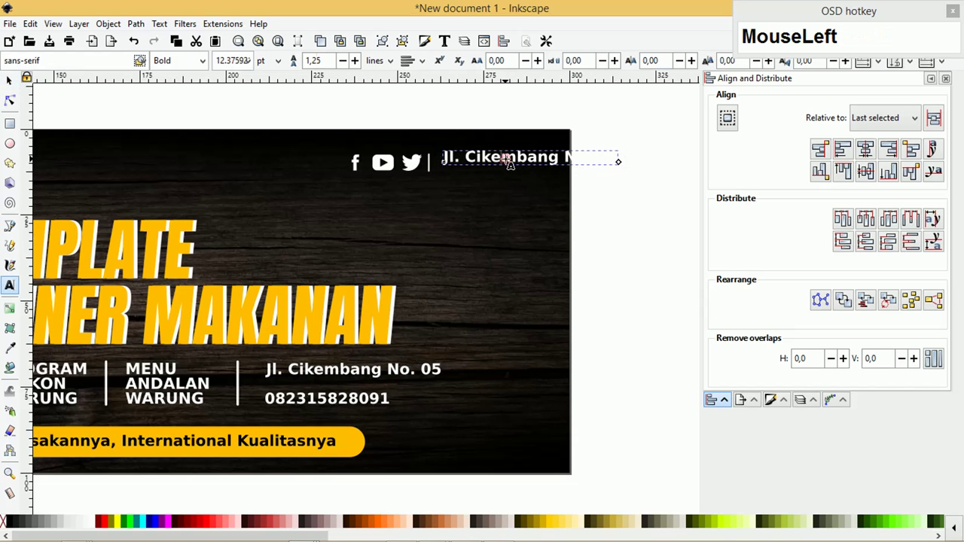
Replace the copied text with the handle 'belajarnesia'.
key("ctrl+a")
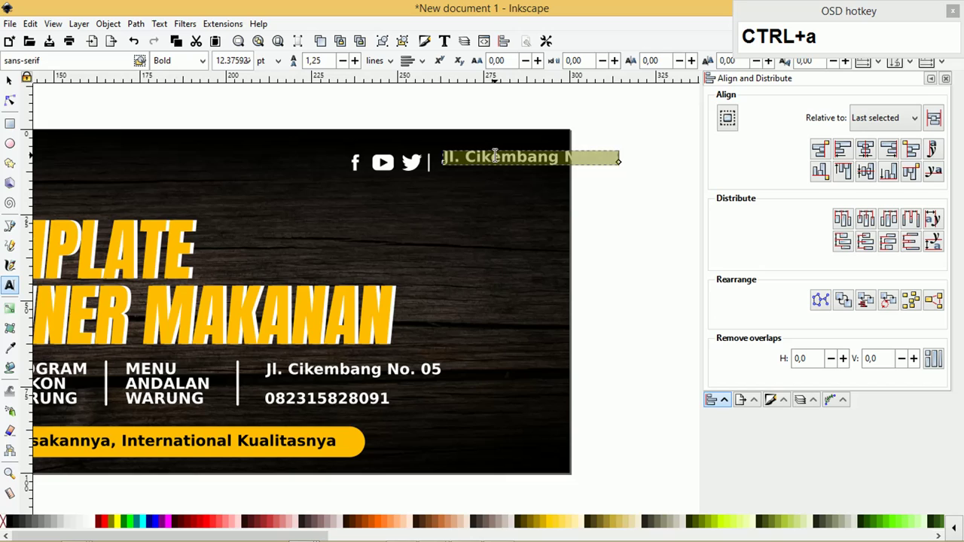
type("be")
key("BackSpace")
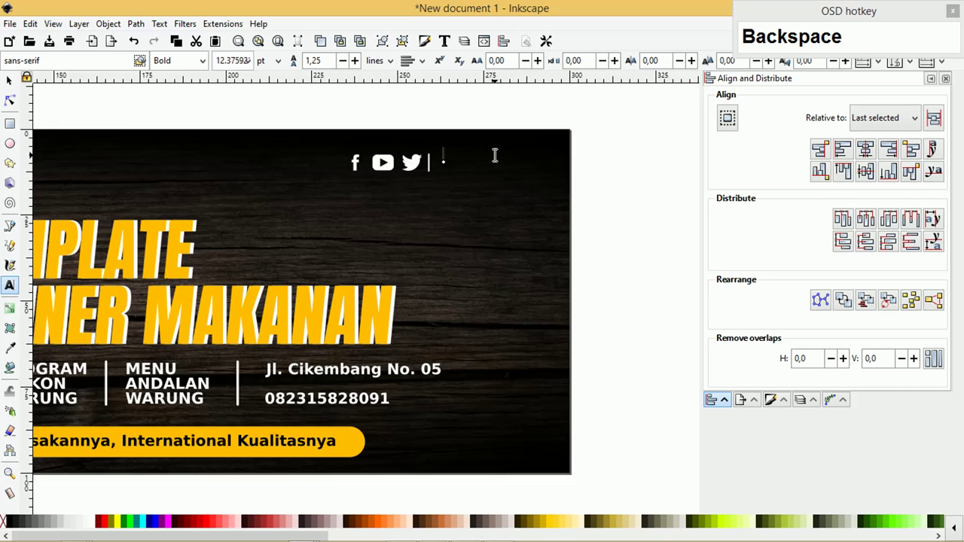
type("belajarneis")
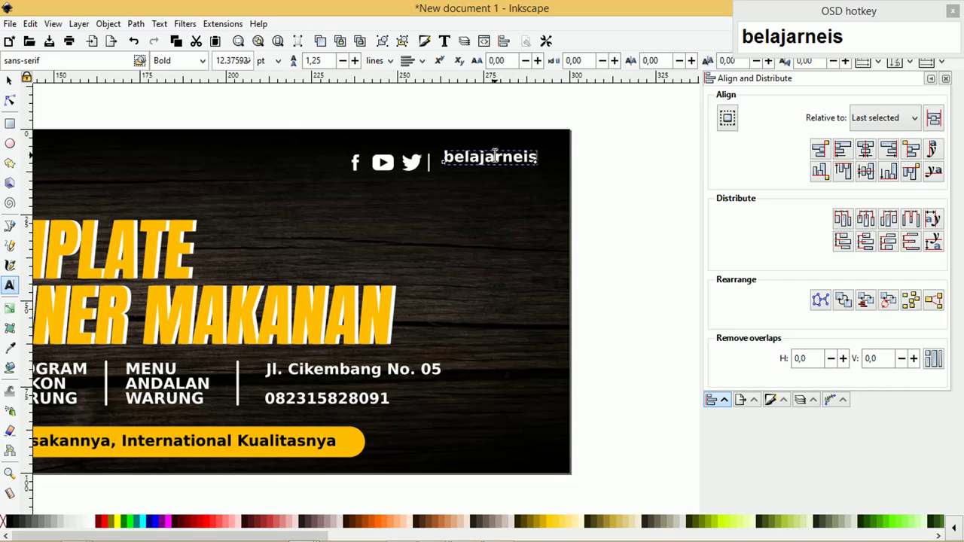
key("BackSpace")
type("Backspacesia")
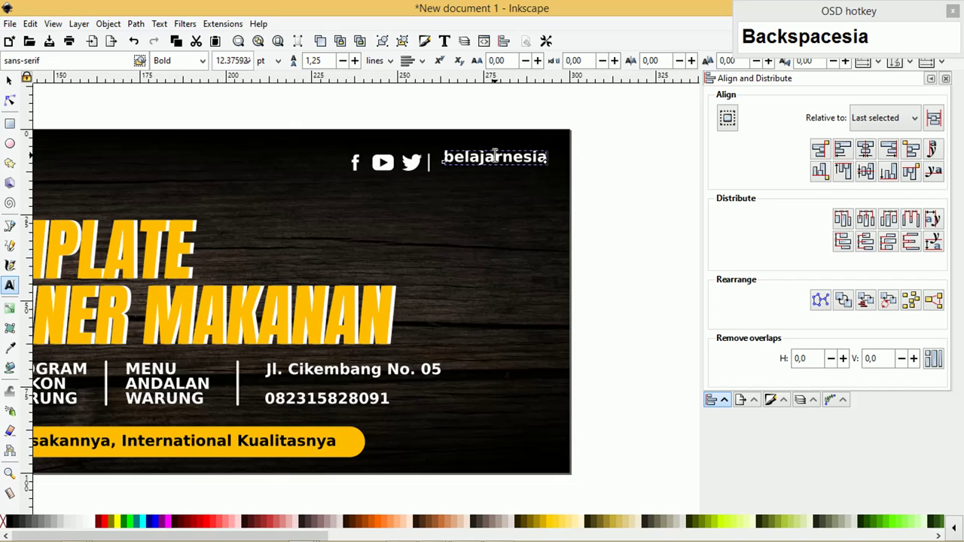
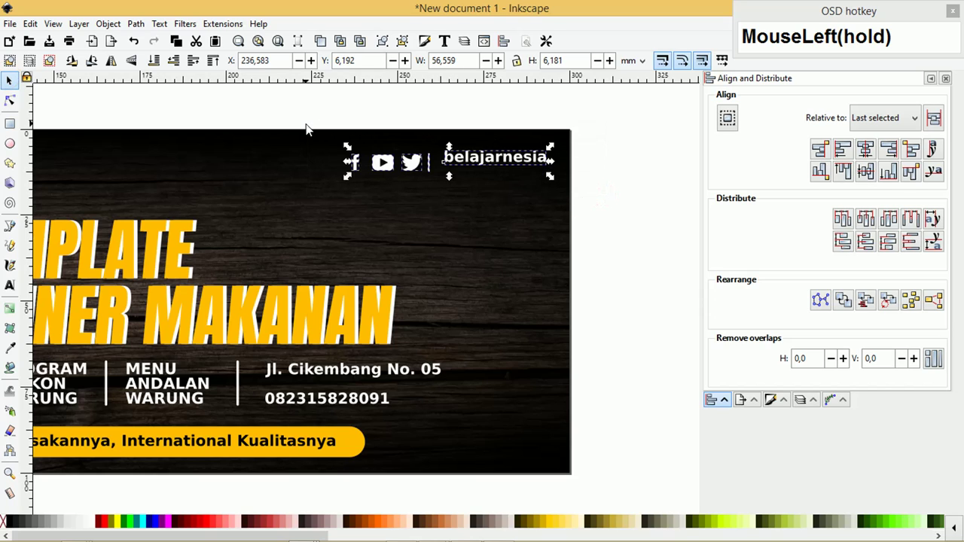
Shrink the whole social row and shift the address and phone text right.
key("e")
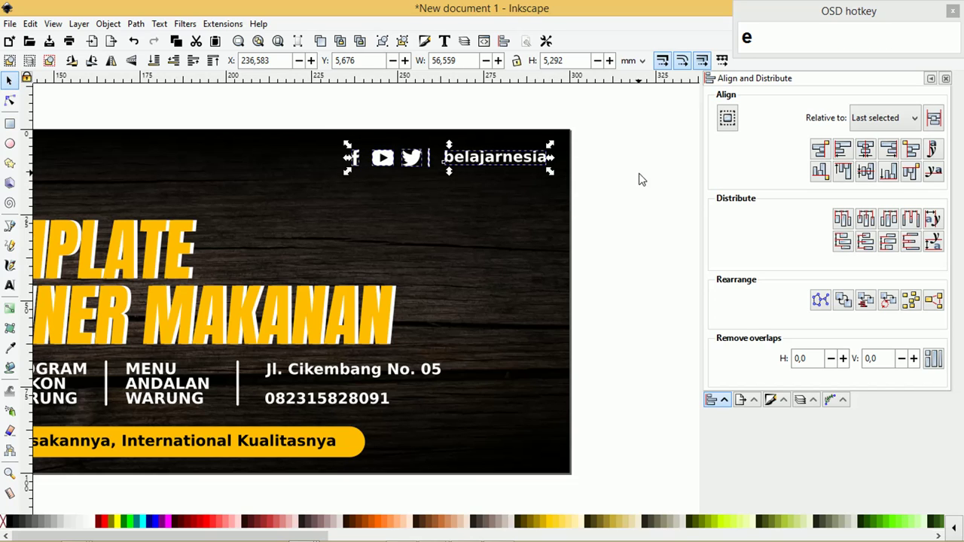
left_click(917, 218)
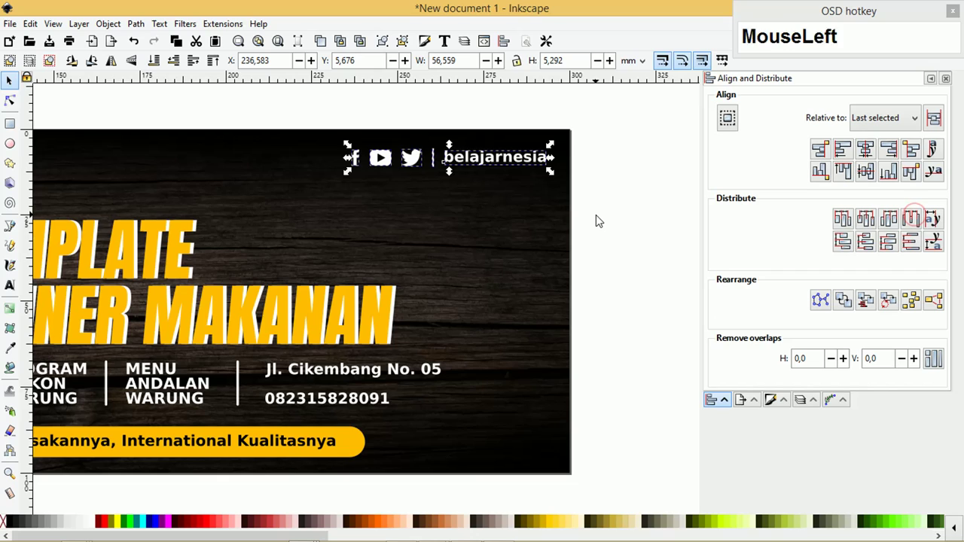
key("ctrl+g")
left_click(555, 177)
left_click(466, 157)
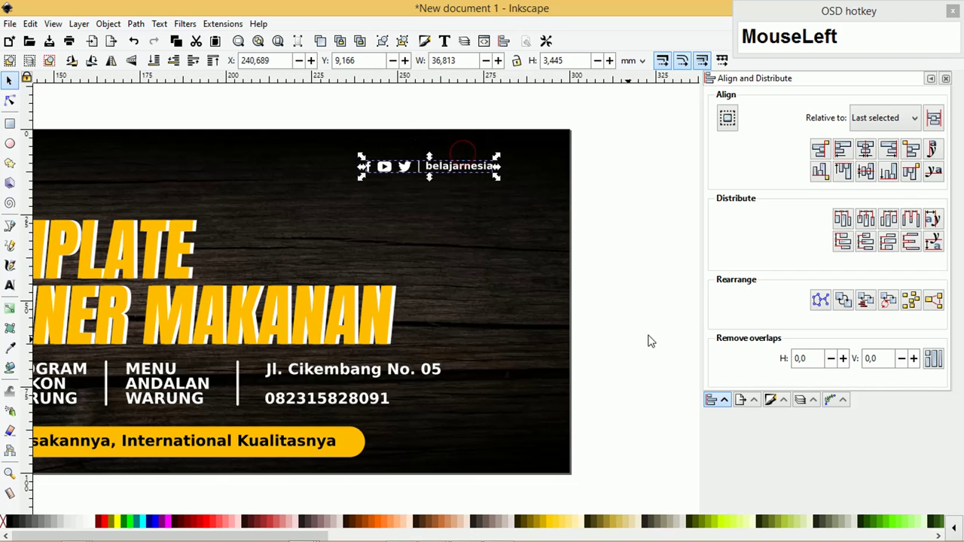
left_click(364, 401)
left_click_drag(661, 361, 311, 392)
Copy the phone handset icon from Icon.svg and paste it into the banner document.
key("Tab")
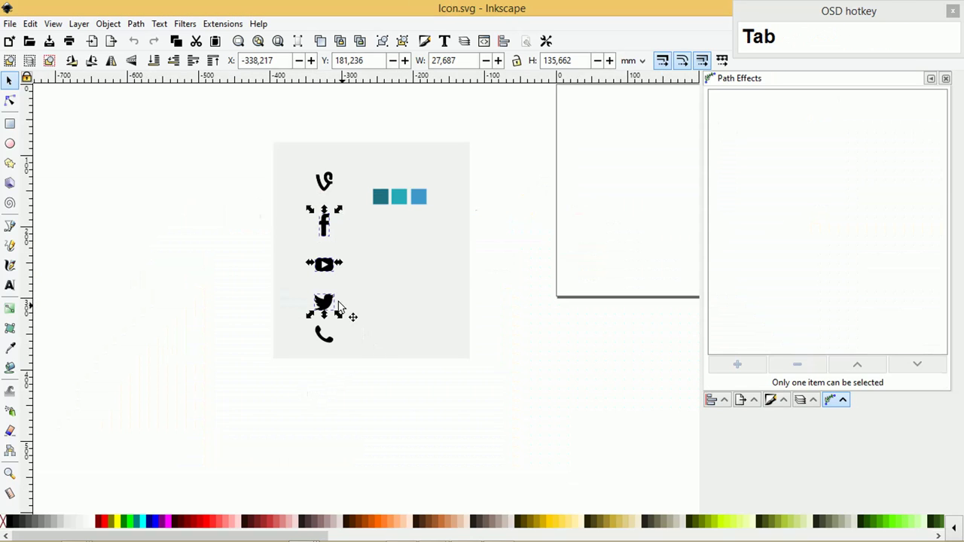
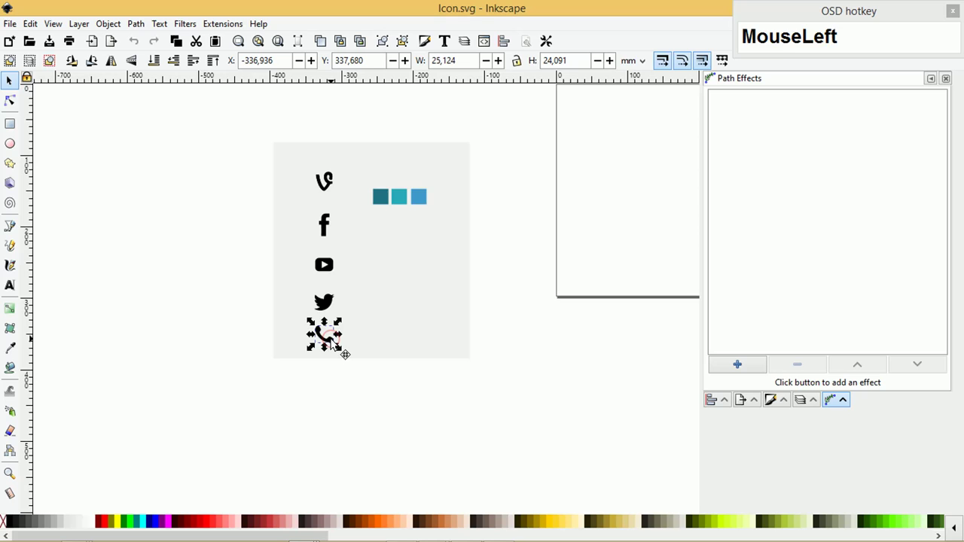
key("ctrl+c")
key("Tab")
scroll("up", 3)
key("ctrl+v")
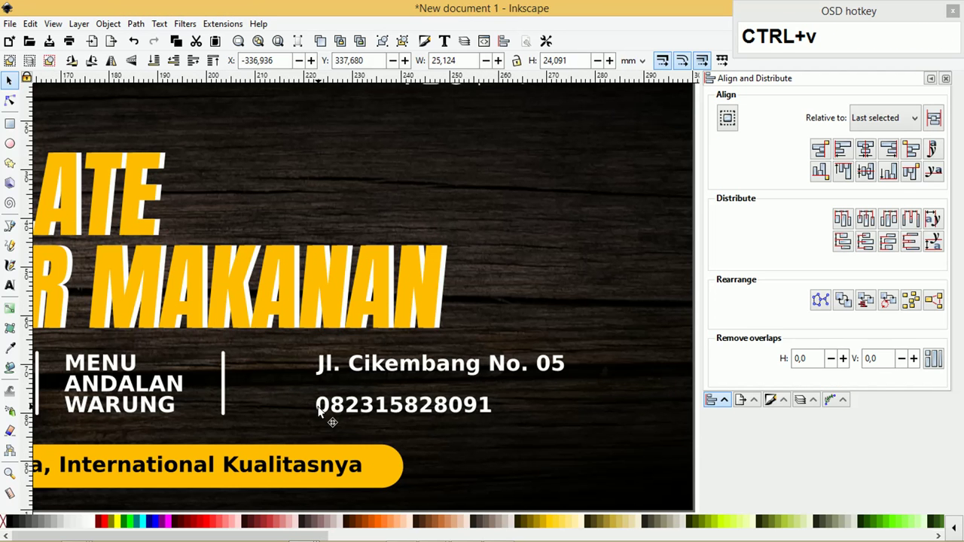
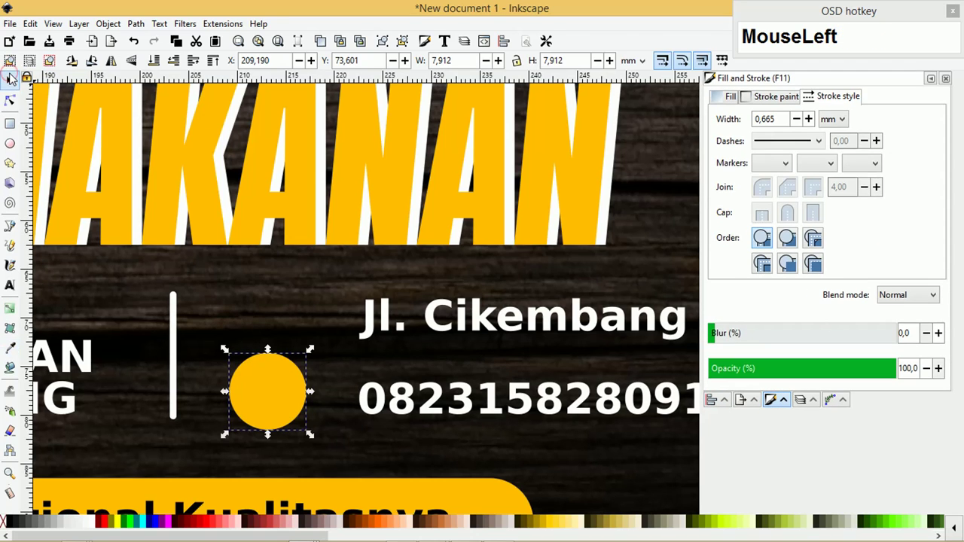
Centre the white phone icon on the yellow circle badge.
key("ctrl+Page_Down")
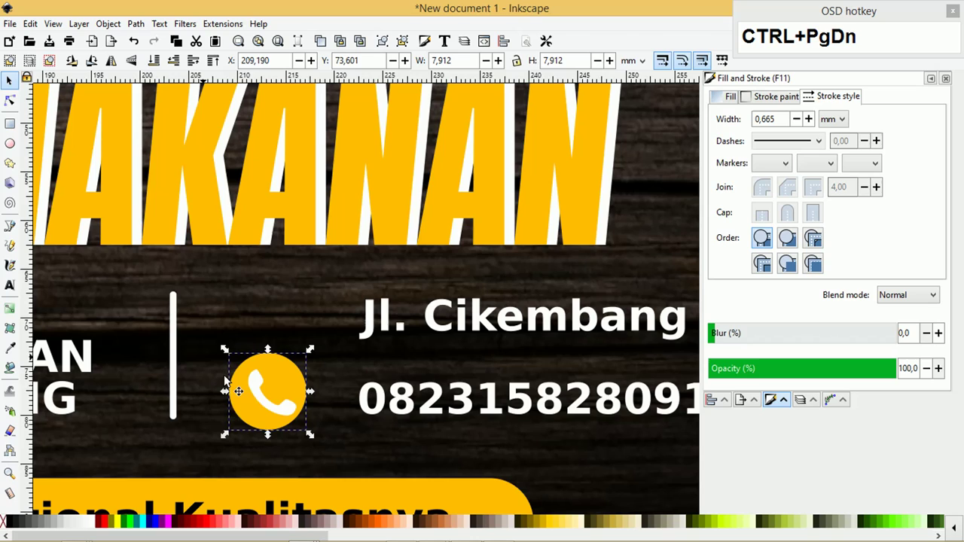
left_click(314, 354)
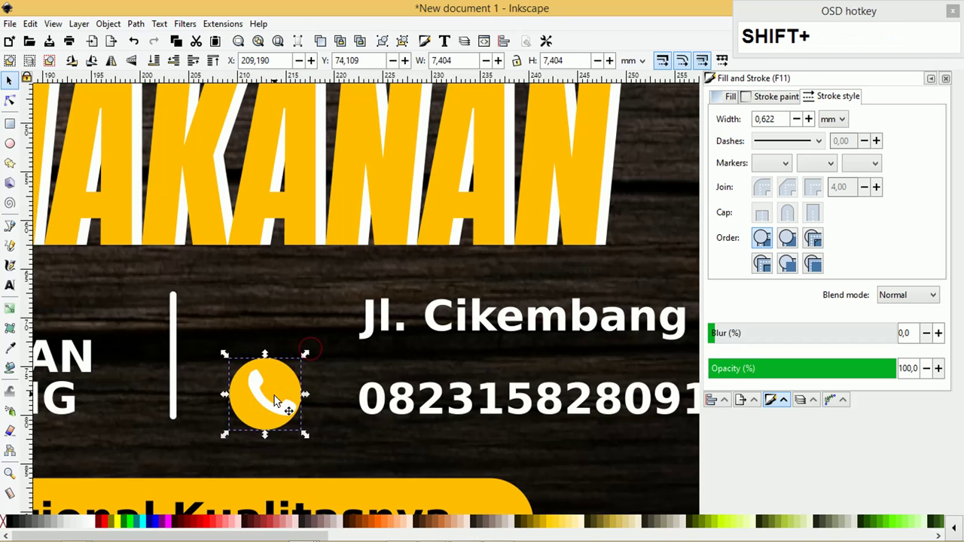
left_click(279, 409)
key("shift+c")
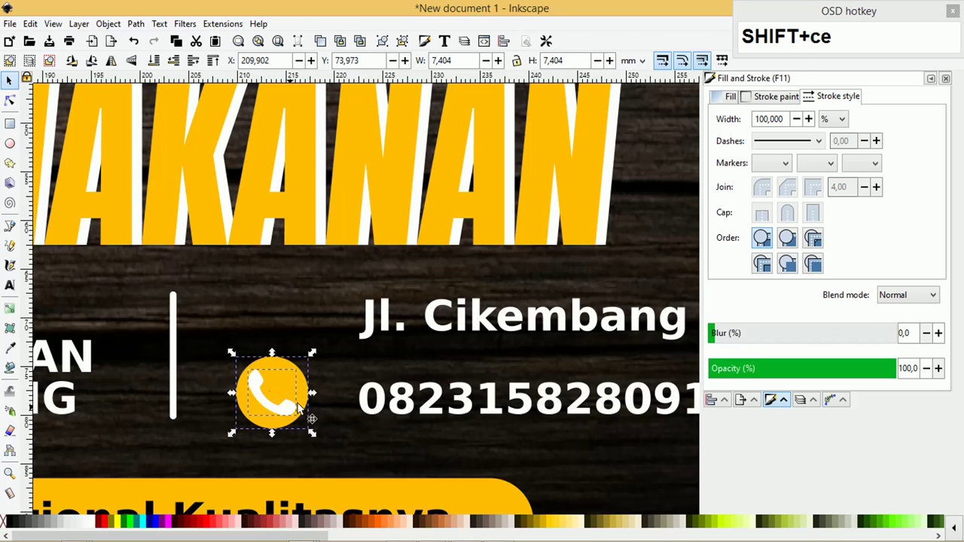
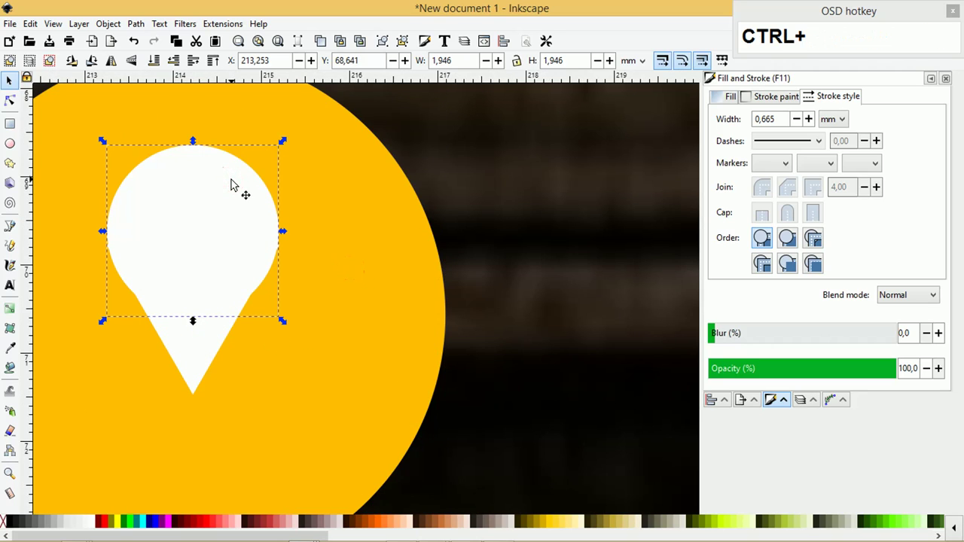
Cut a round hole into the white pin and merge its parts into one location icon.
key("ctrl+d")
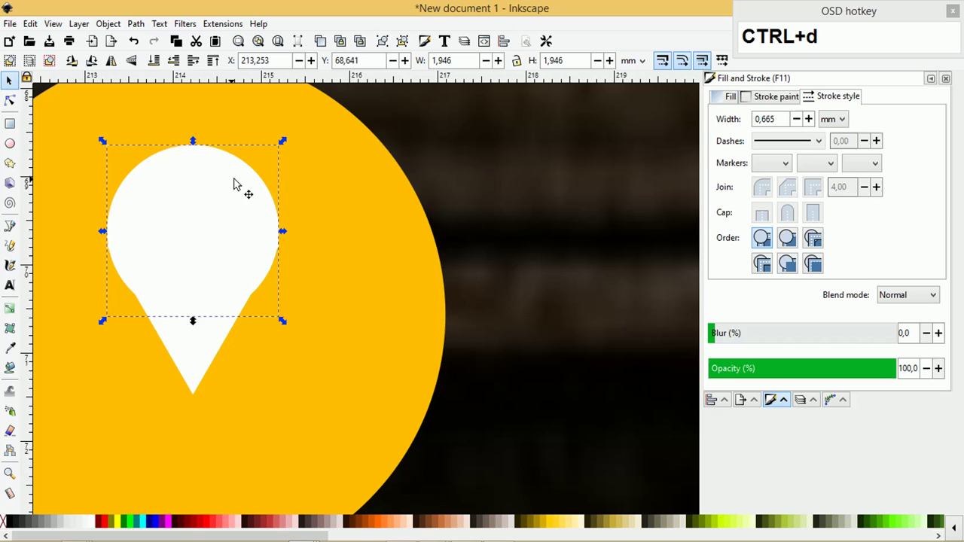
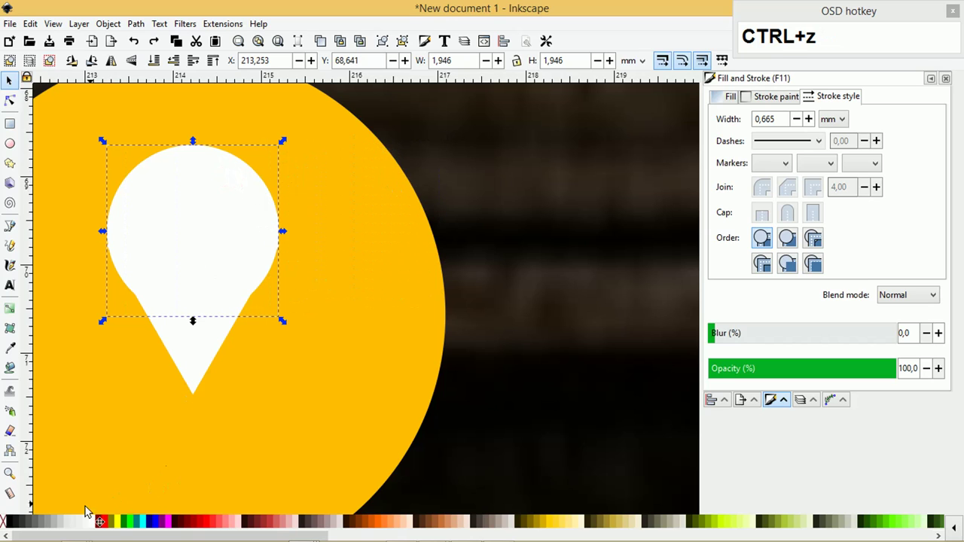
left_click(19, 348)
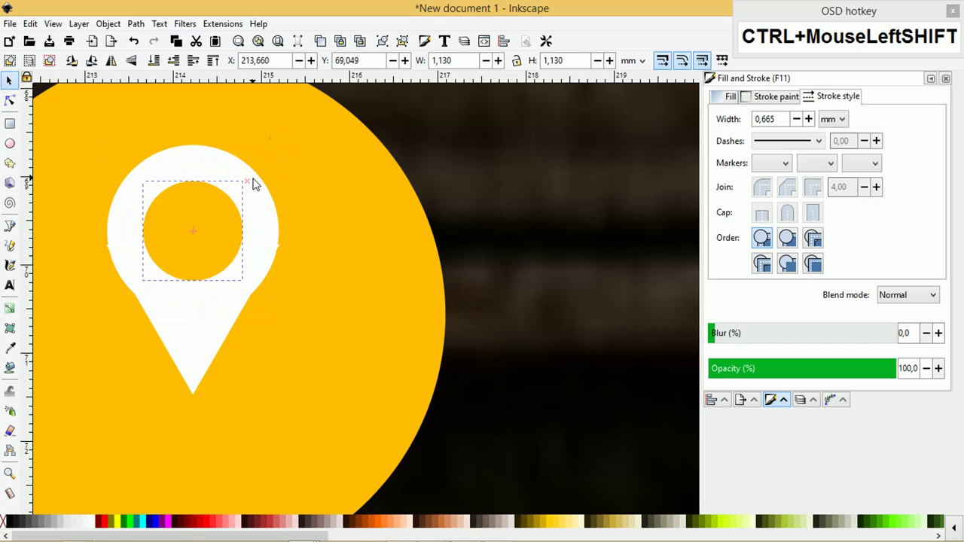
left_click(215, 312)
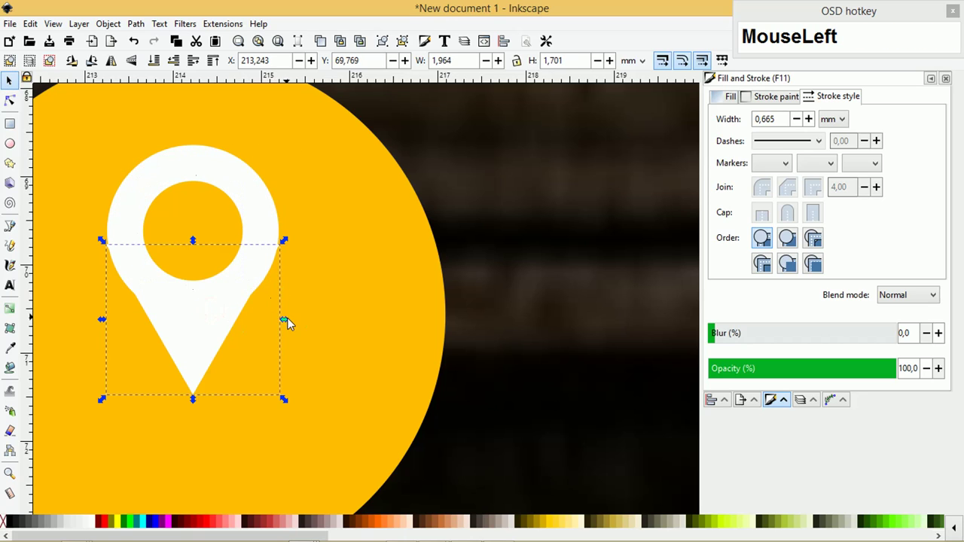
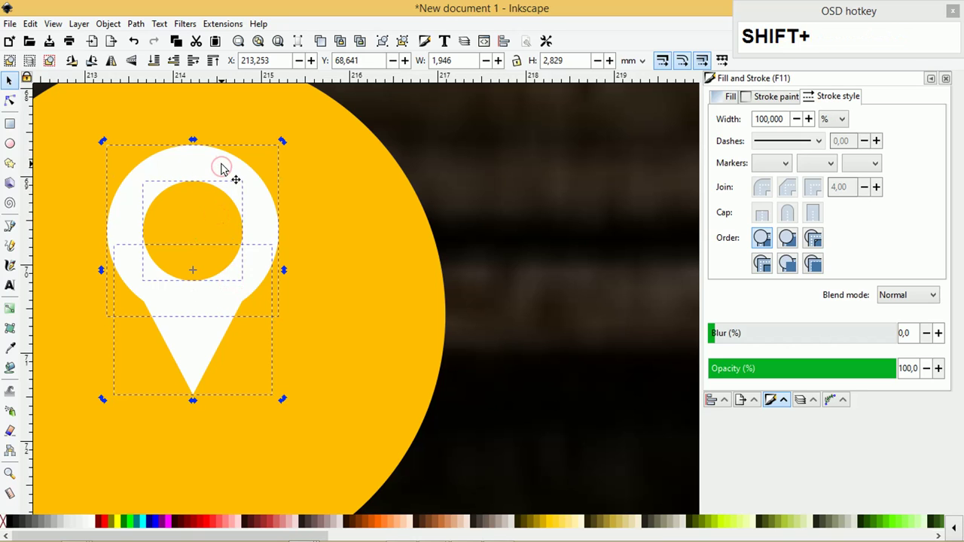
key("ctrl+g")
scroll("down", 3)
left_click(224, 183)
left_click(200, 265)
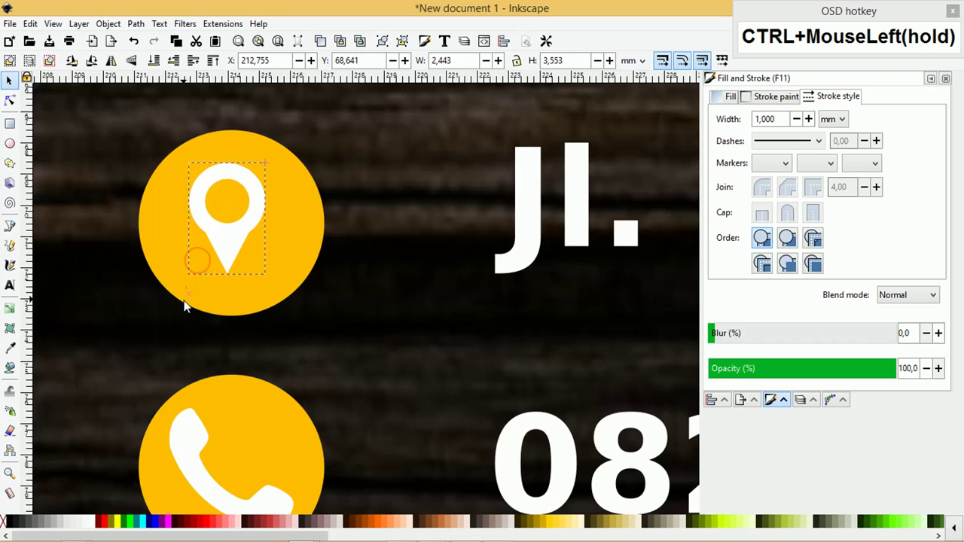
Scale the pin badge down to fit beside the address line.
left_click(297, 220)
type("e")
scroll("down", 3)
scroll("down", 3)
left_click_drag(334, 268, 296, 146)
left_click(291, 283)
Line up the pin and phone badges left of the address and phone text.
scroll("up", 3)
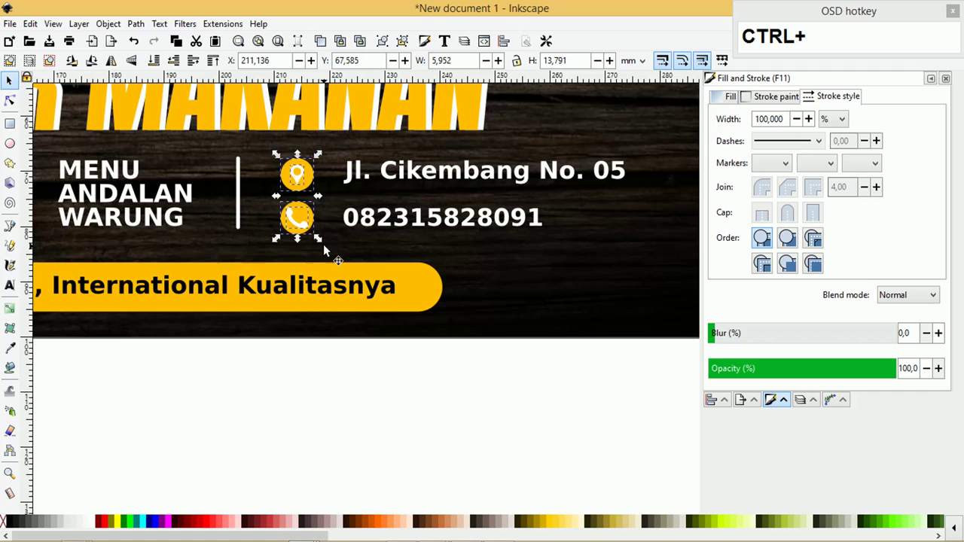
left_click(323, 245)
left_click(365, 339)
scroll("down", 3)
left_click(695, 248)
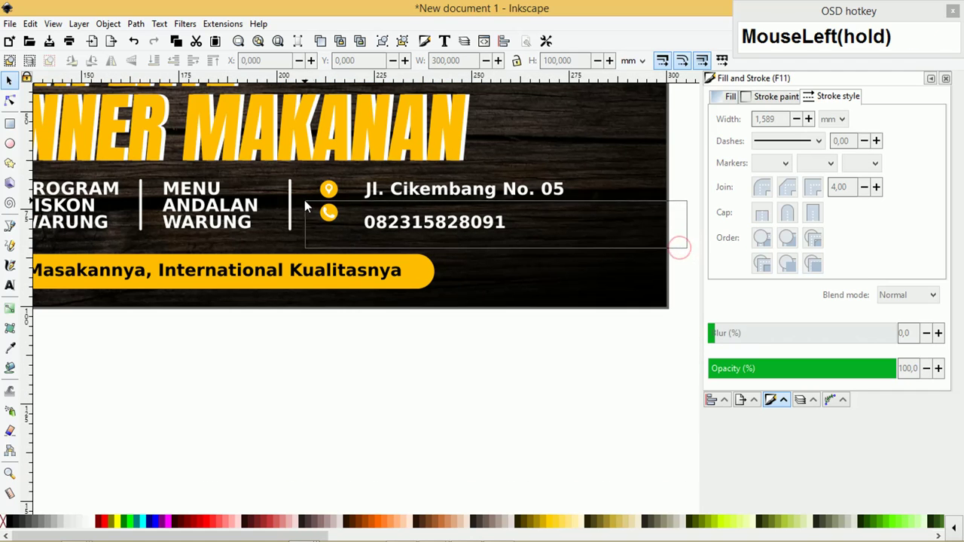
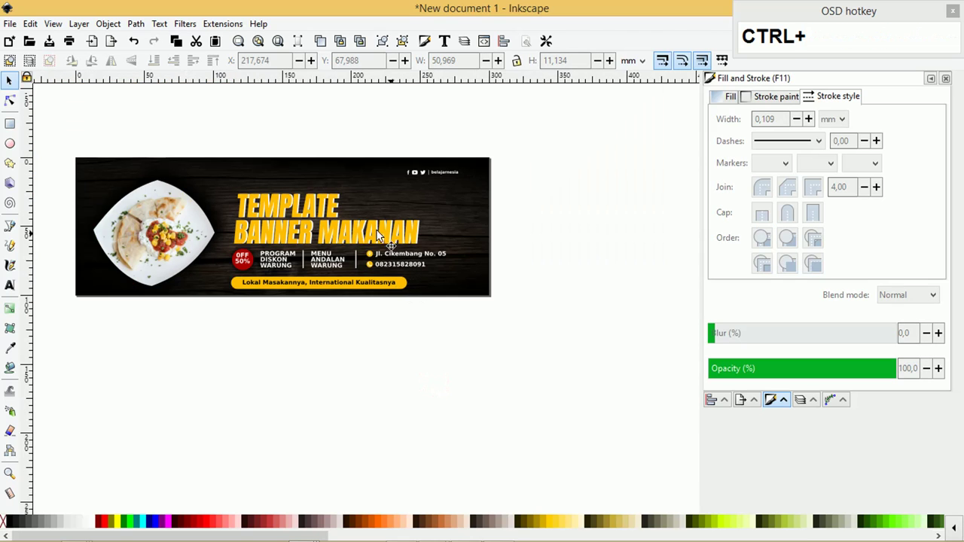
Select the headline, info row and tagline bar, excluding the handle, and nudge them upward.
left_click_drag(332, 223, 452, 189)
left_click_drag(421, 133, 480, 302)
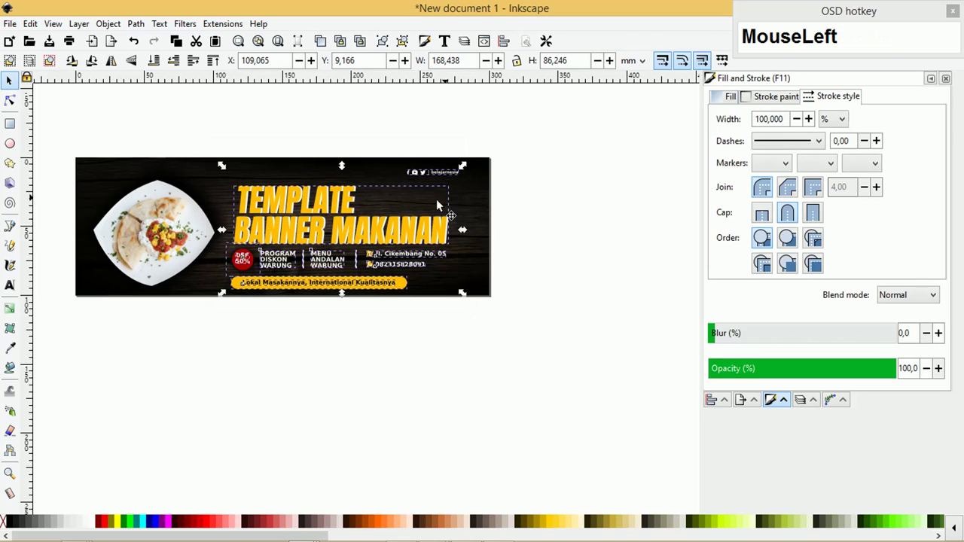
left_click(424, 176)
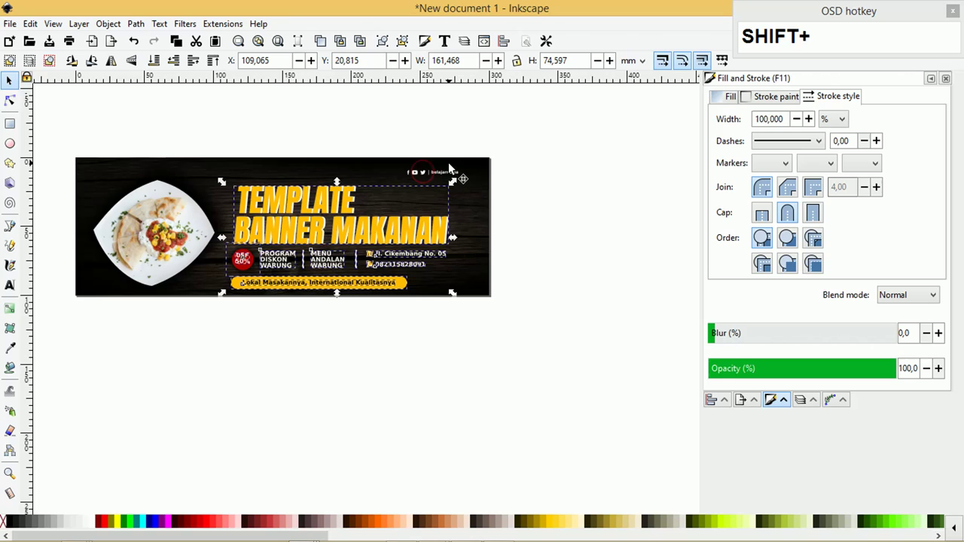
key("ctrl+g")
Nudge the social handle into place and zoom in to review the layout.
left_click(478, 220)
key("shift+e")
left_click(501, 139)
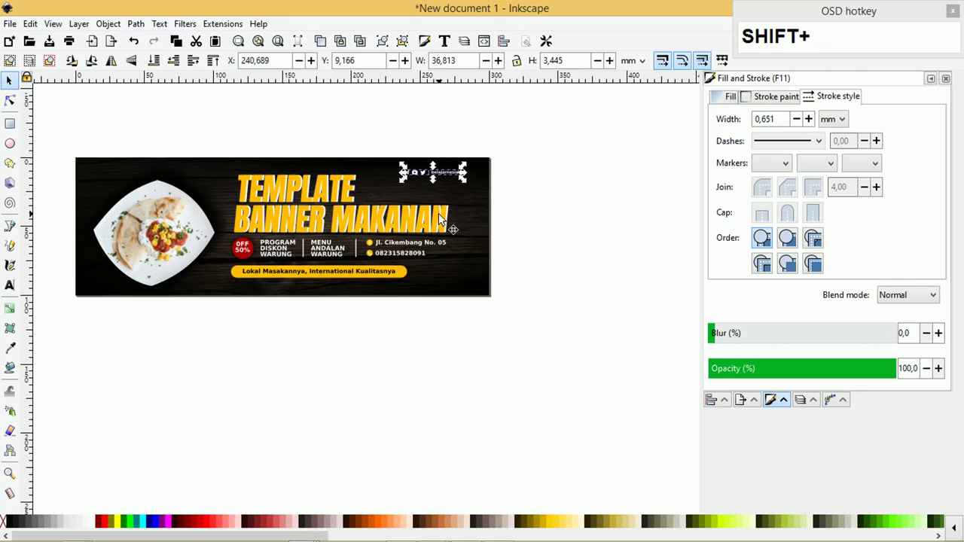
left_click(442, 219)
left_click(446, 141)
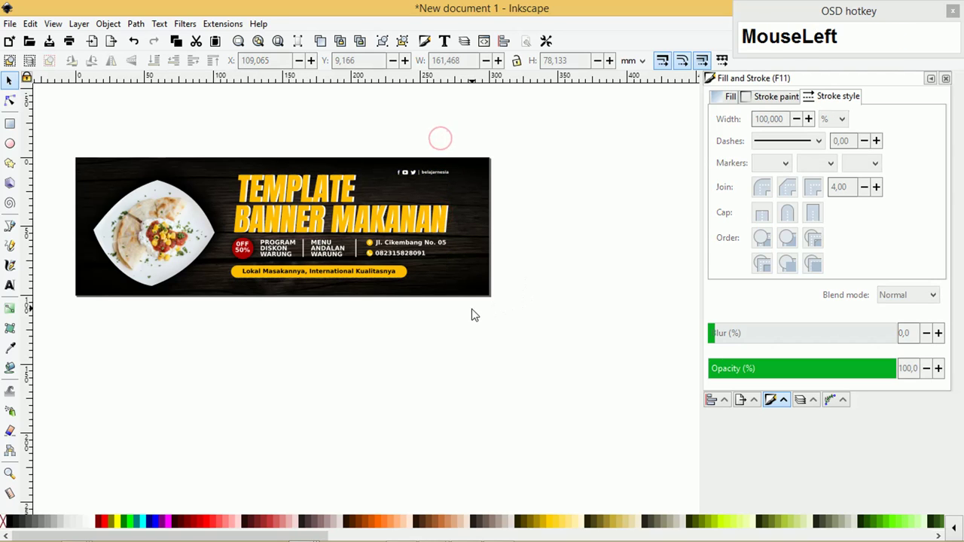